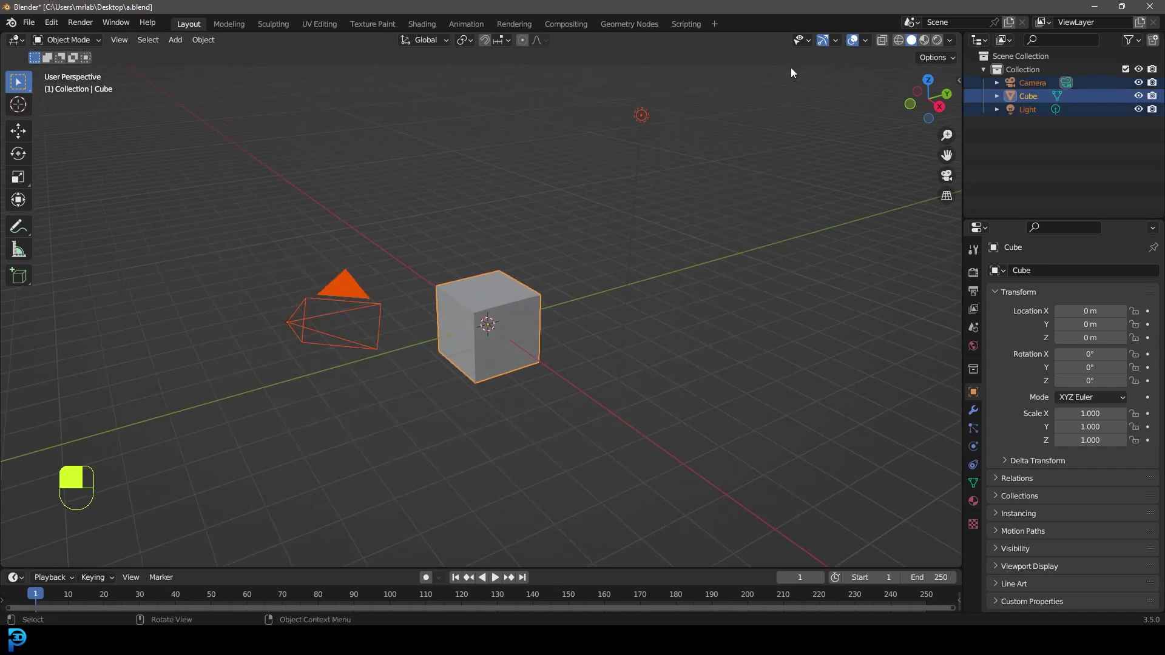
- Delete the default objects and add a cylinder rotated 90° on X, scaled to 0.2
key("Delete")
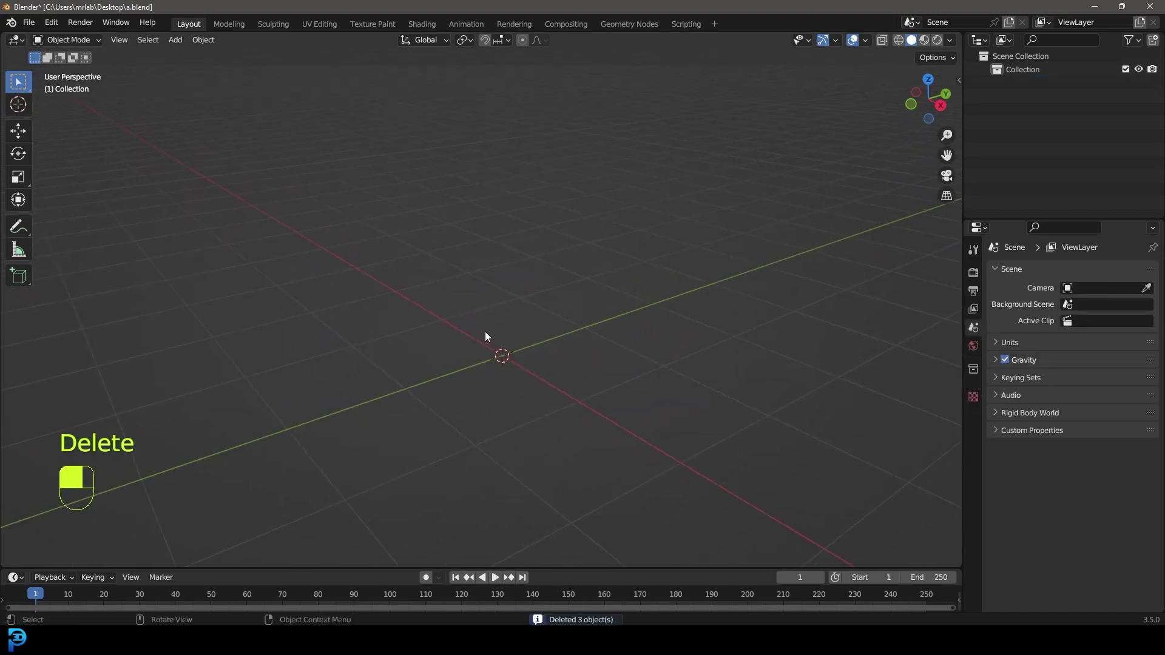
key("shift+a")
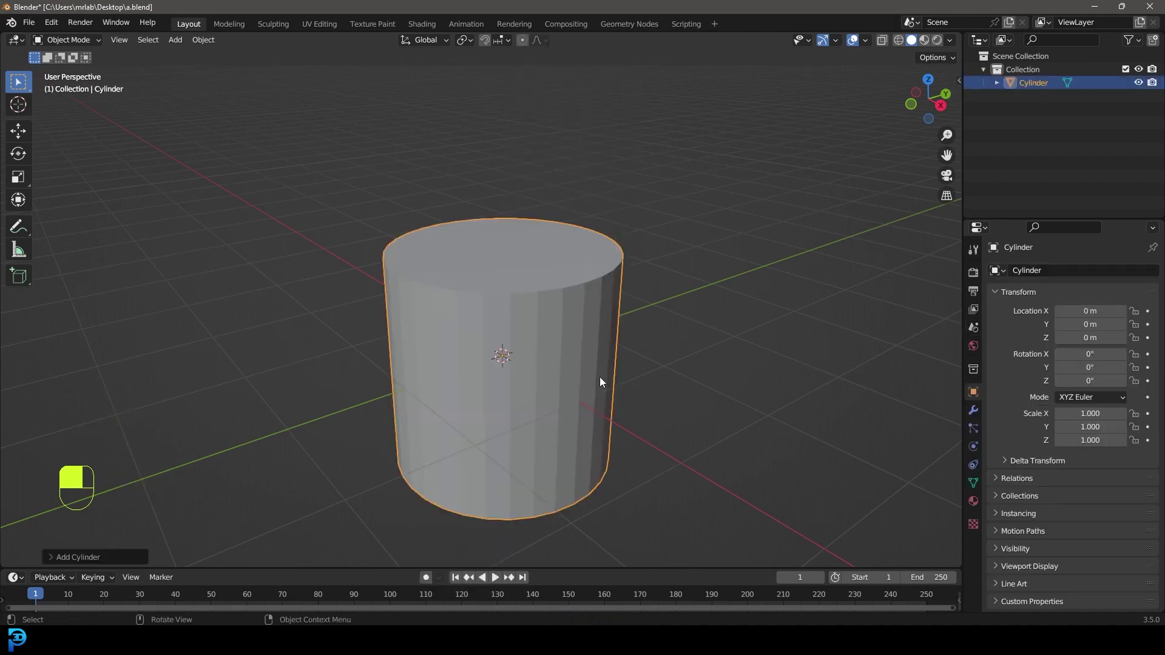
key("r")
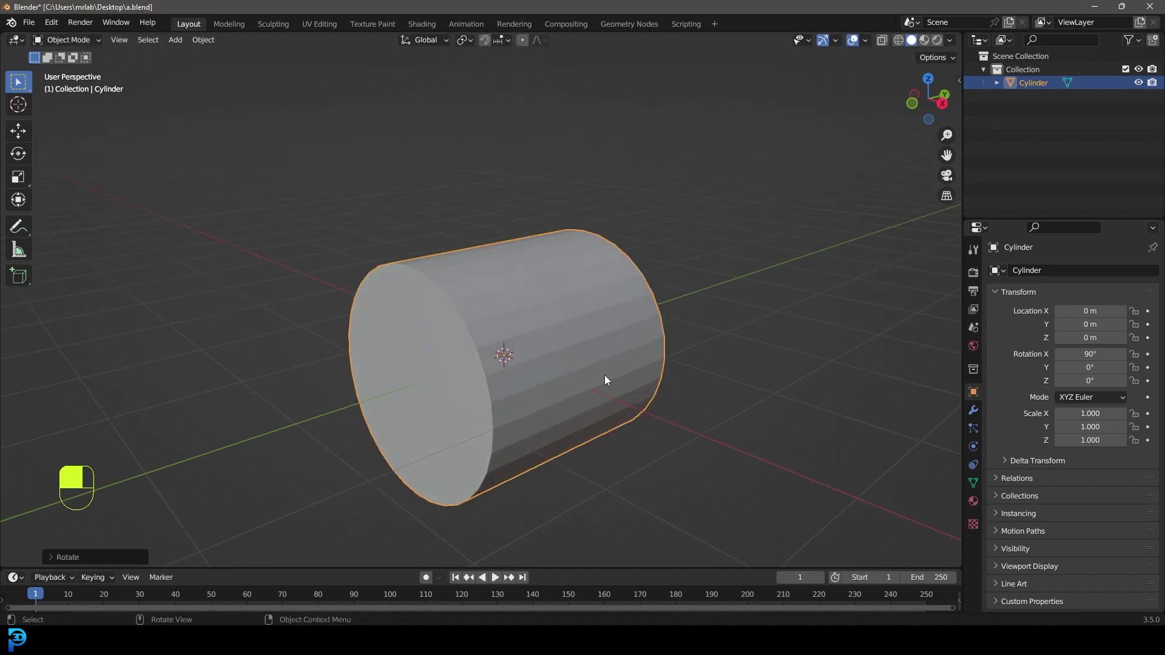
key("s")
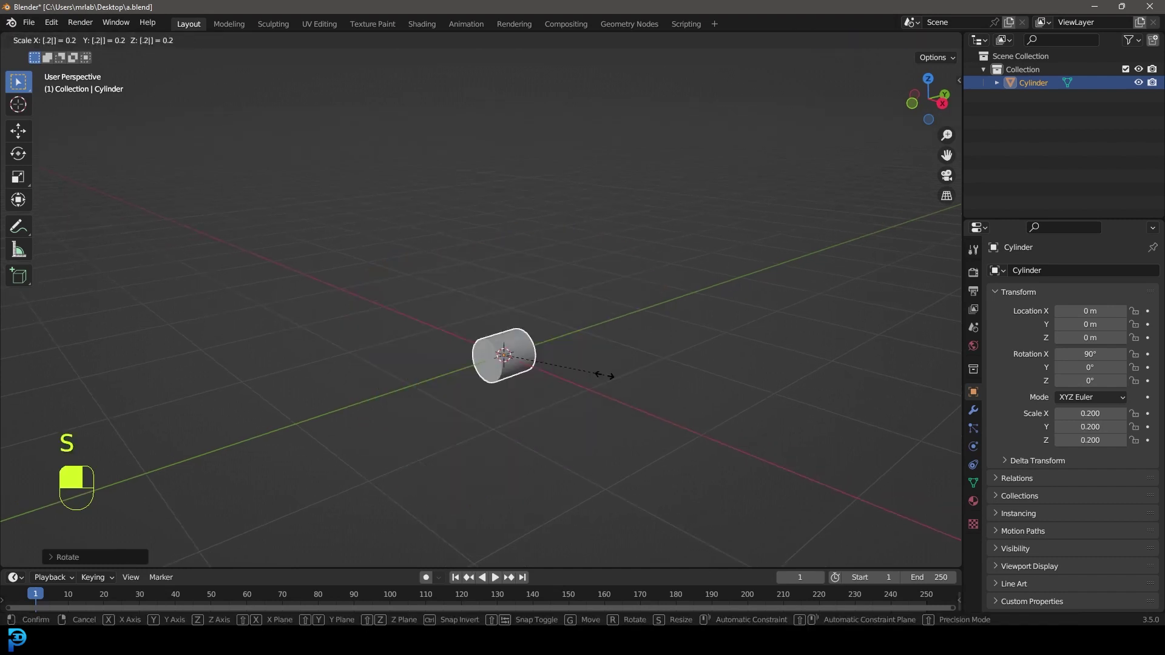
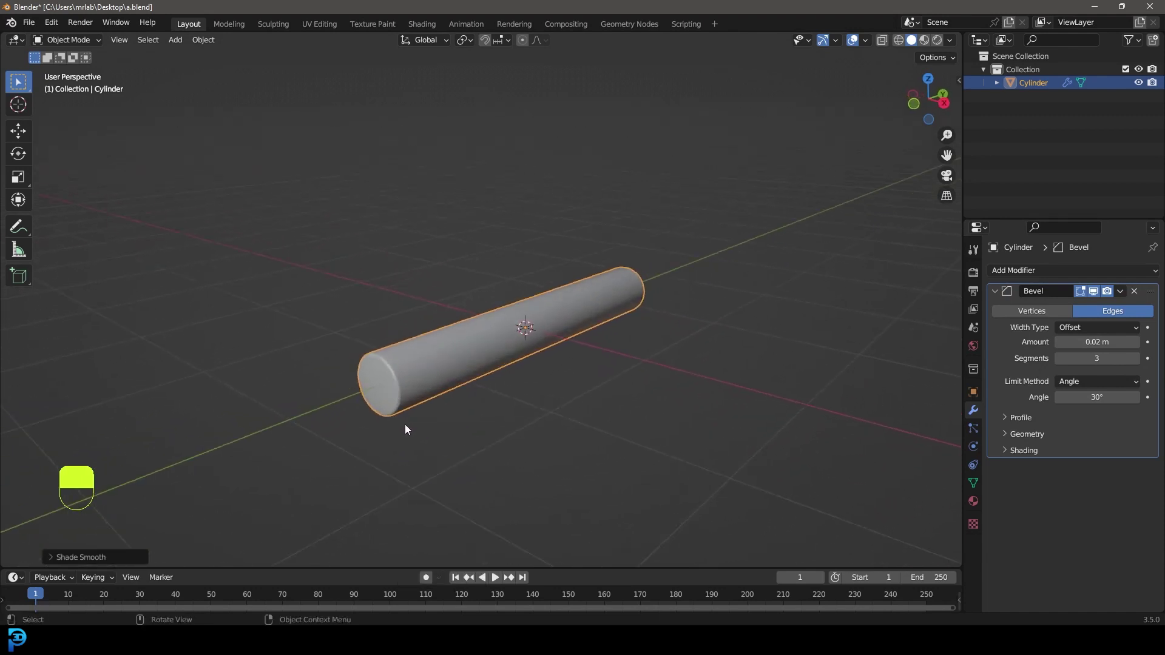
- Add a cube panel, raise it along Z onto the rod and check it in front view
key("shift+a")
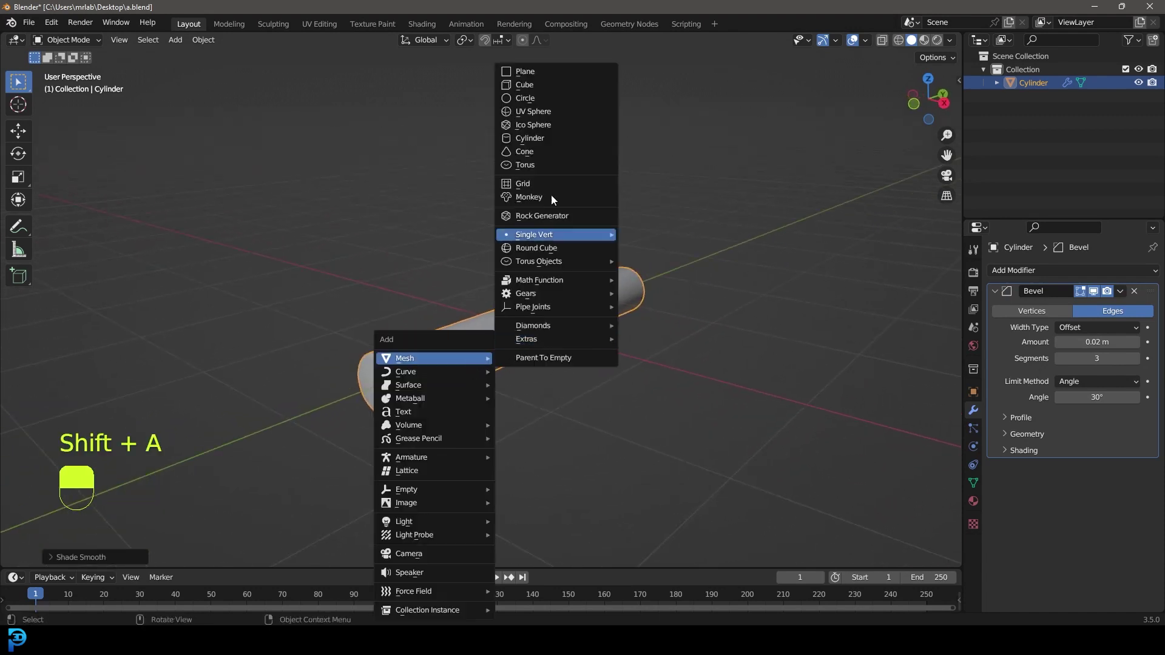
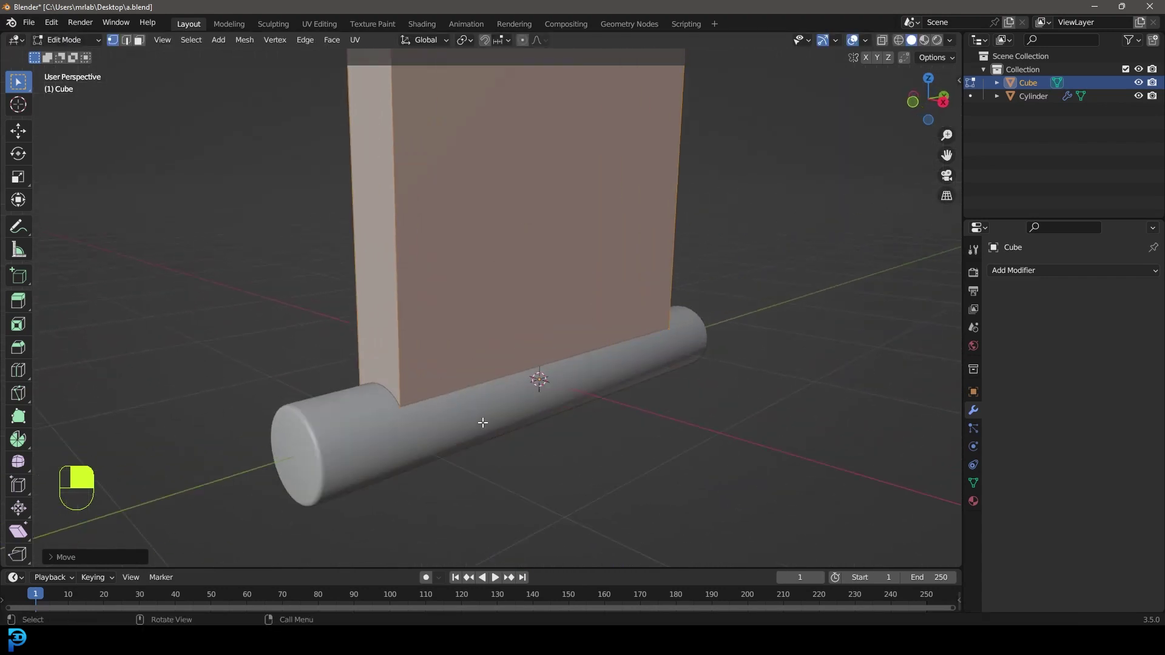
key("g")
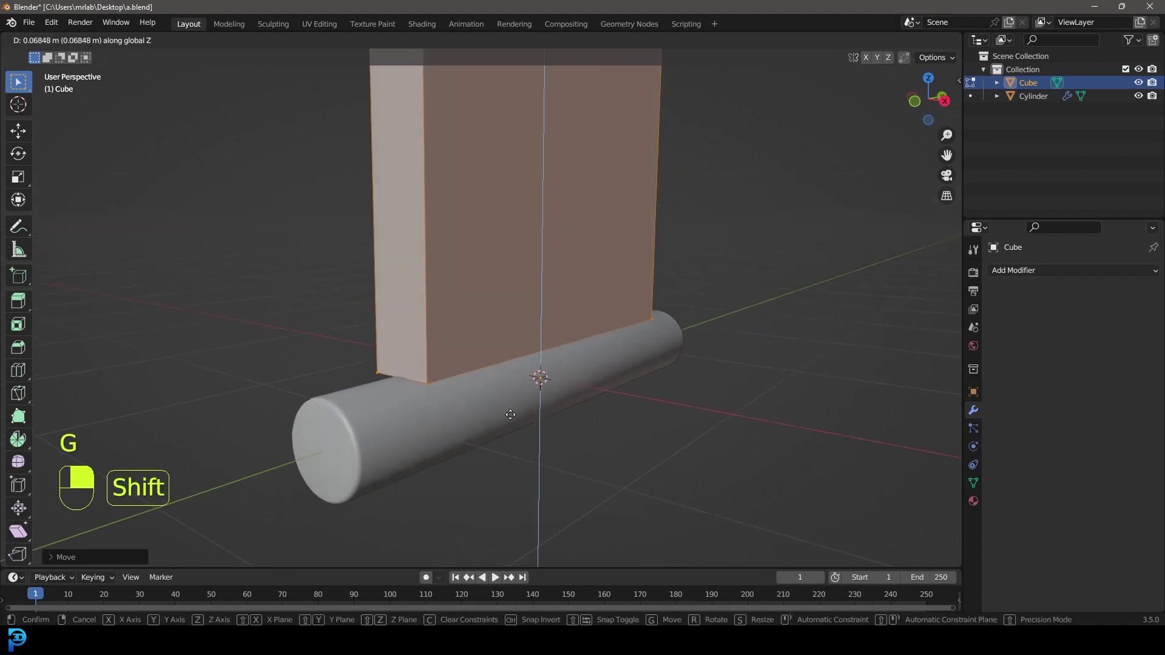
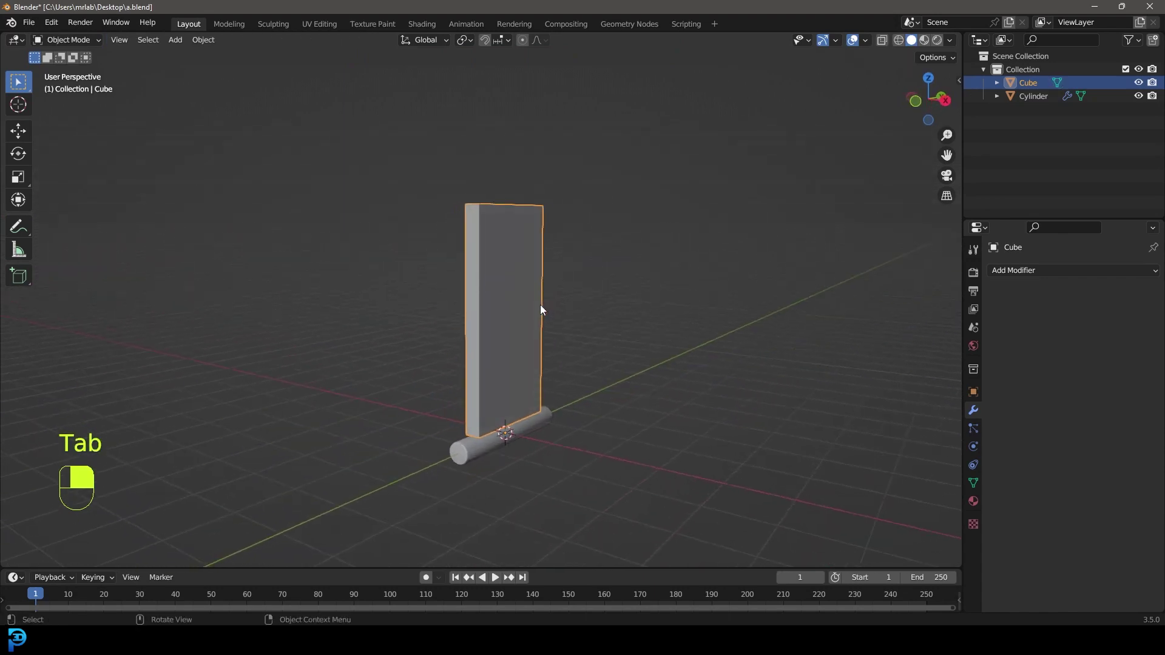
key("KP_1")
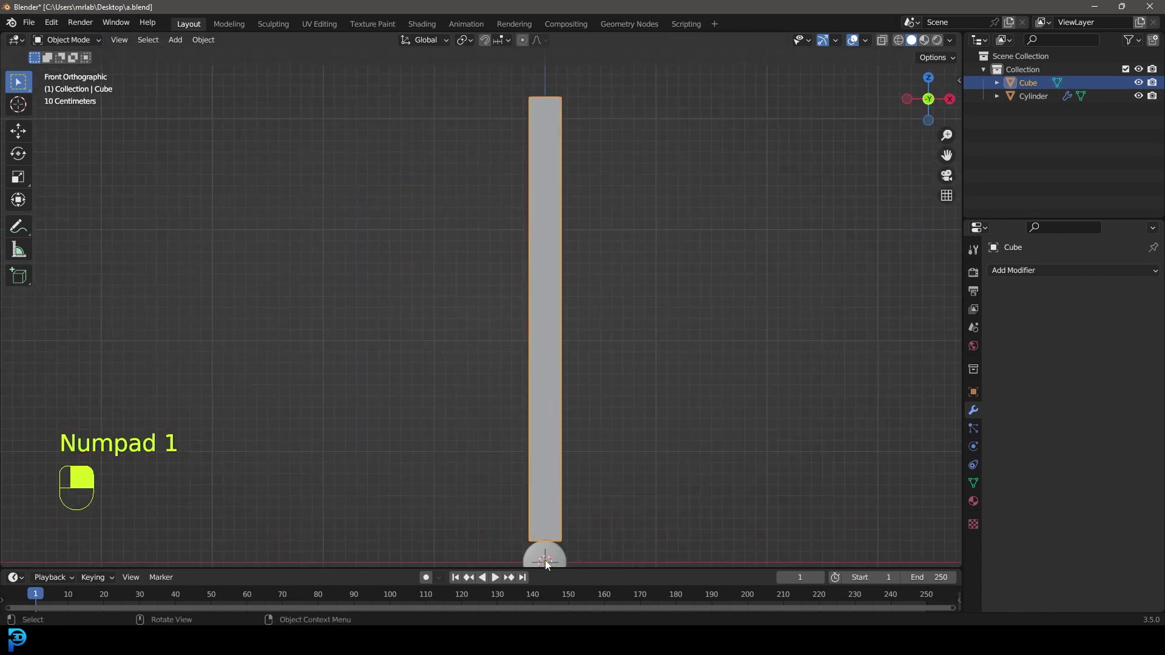
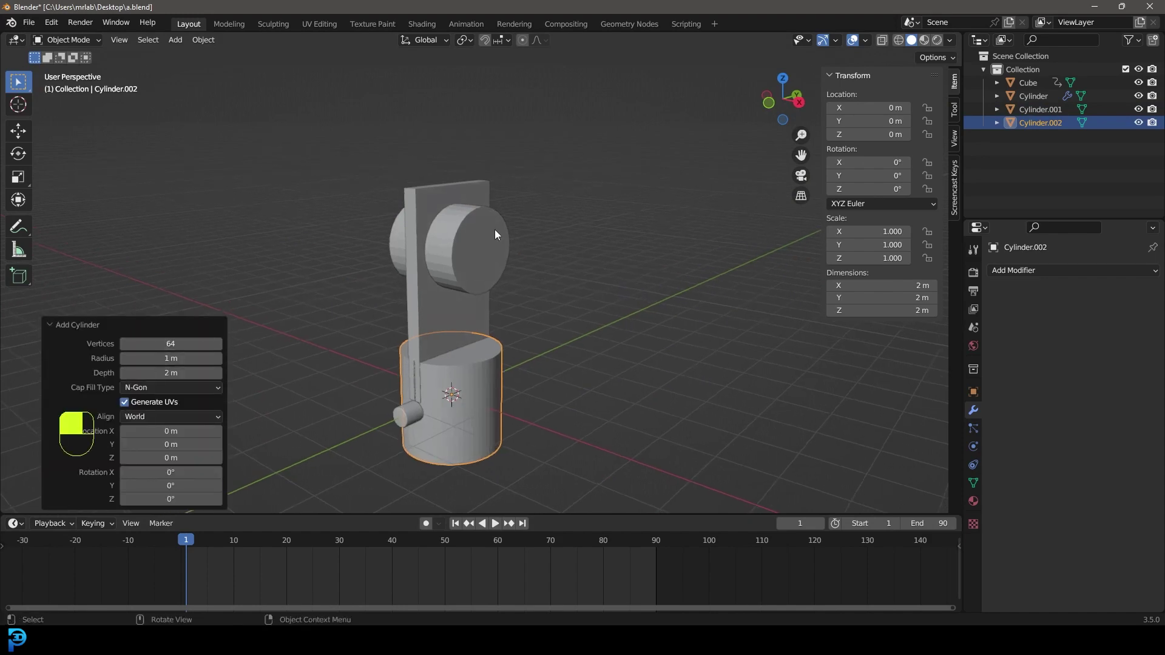
- Delete the old disc Cylinder.001 at the top of the panel
left_click_drag(496, 234, 486, 374)
key("x")
left_click(487, 373)
key("g")
- Raise Cylinder.002 to the panel top, rotate it 90° on Y and scale to about 0.861
key("r")
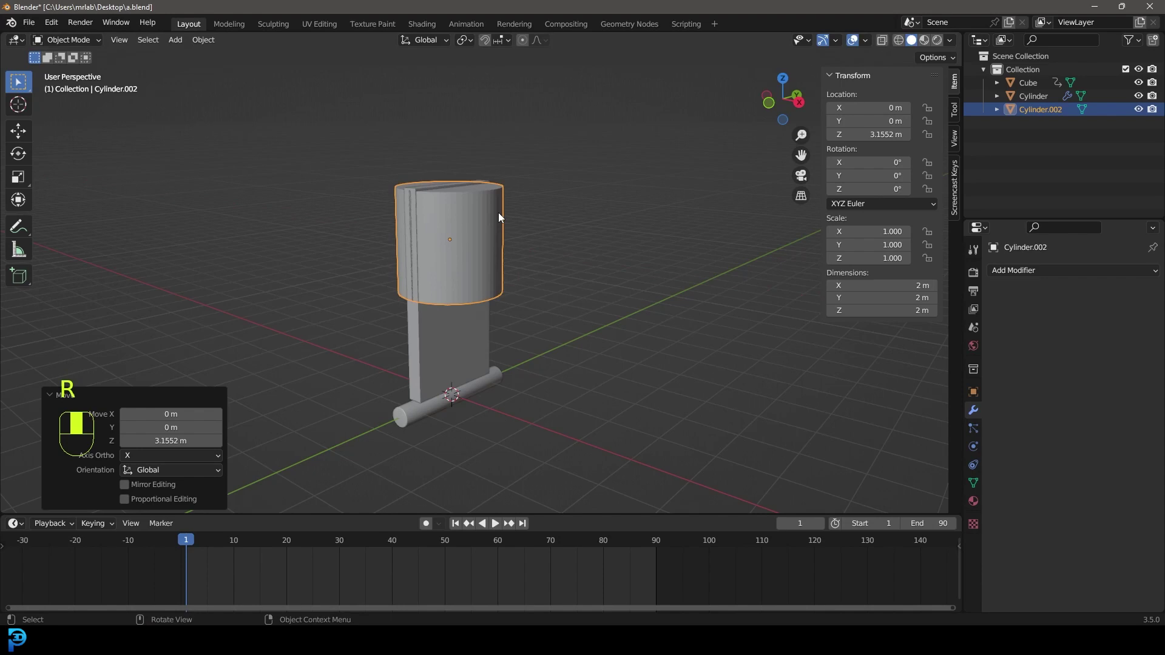
key("r")
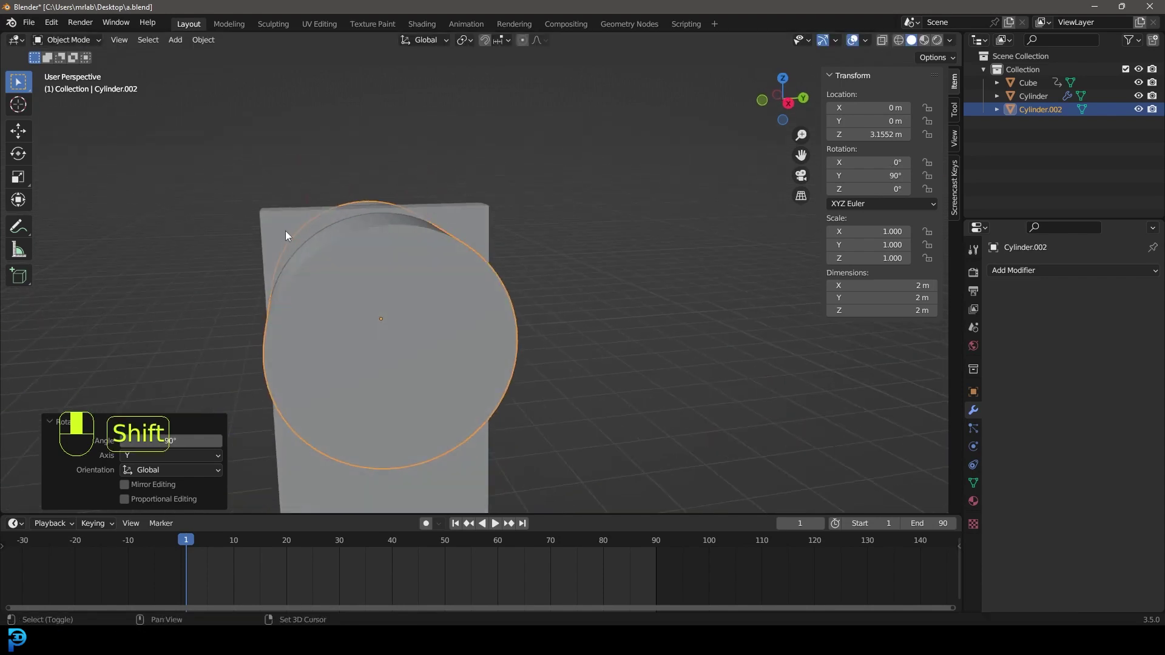
key("s")
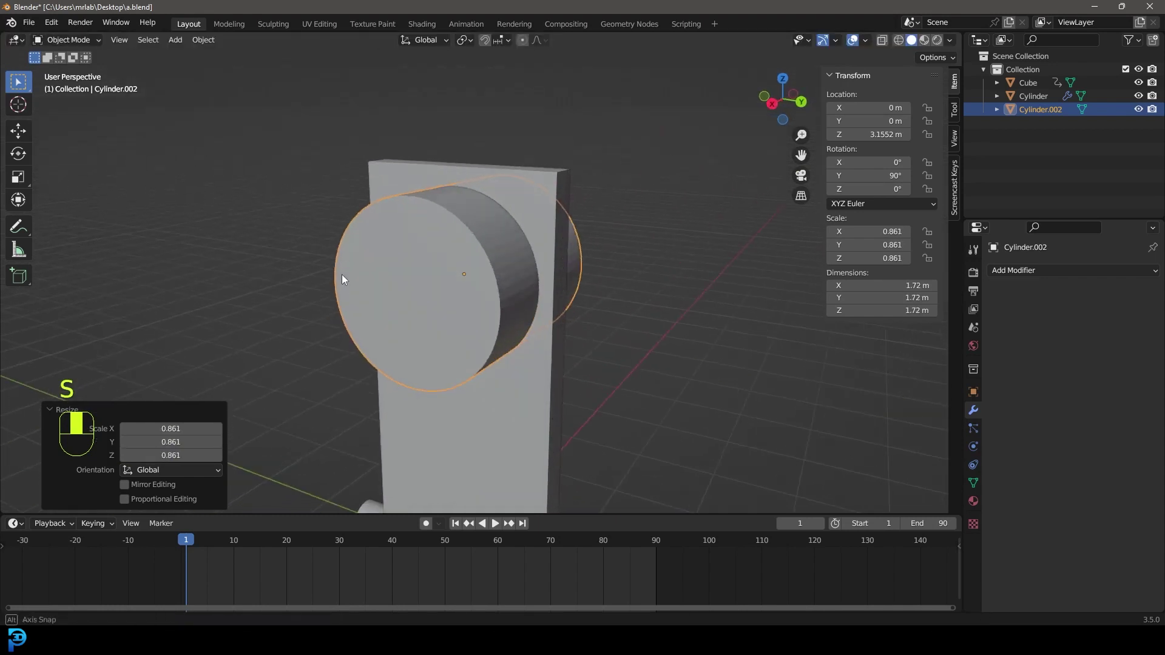
key("g")
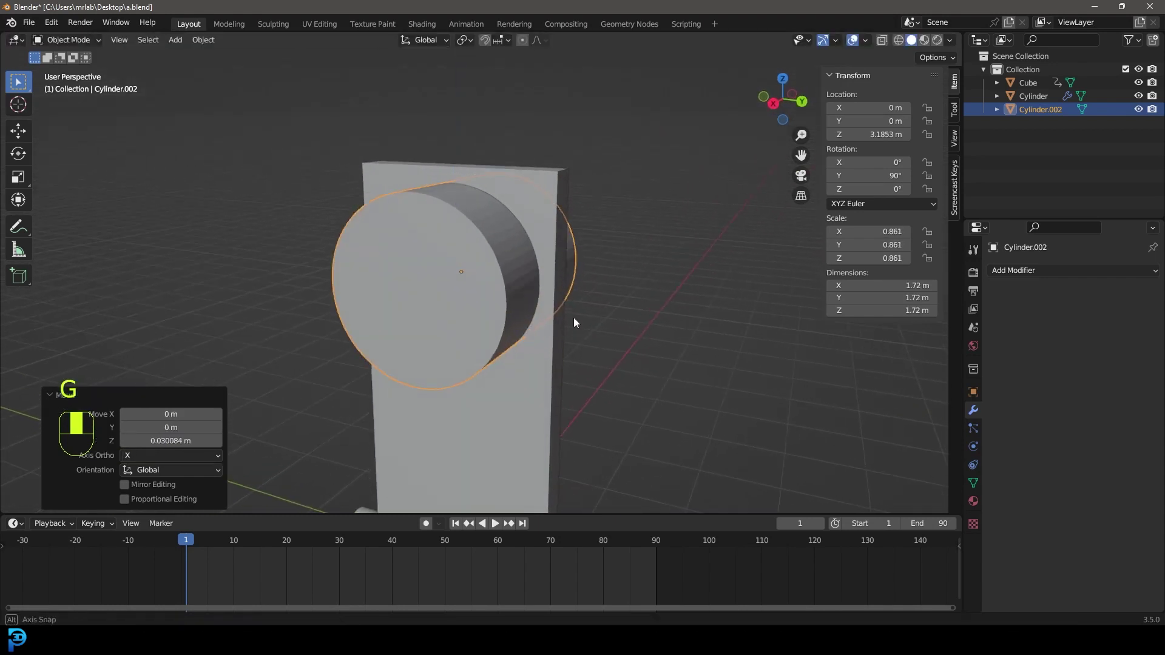
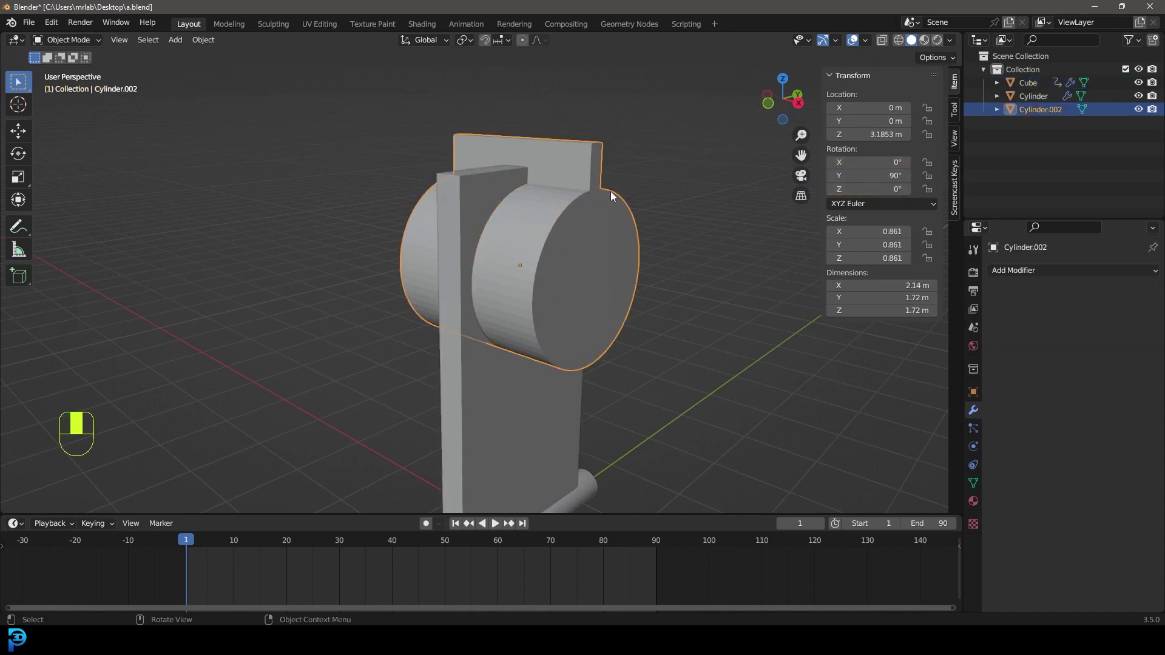
- Select the cutting cylinder and briefly hide it to check the round hole in the panel
left_click(472, 177)
left_click_drag(473, 176, 446, 154)
key("ctrl+p")
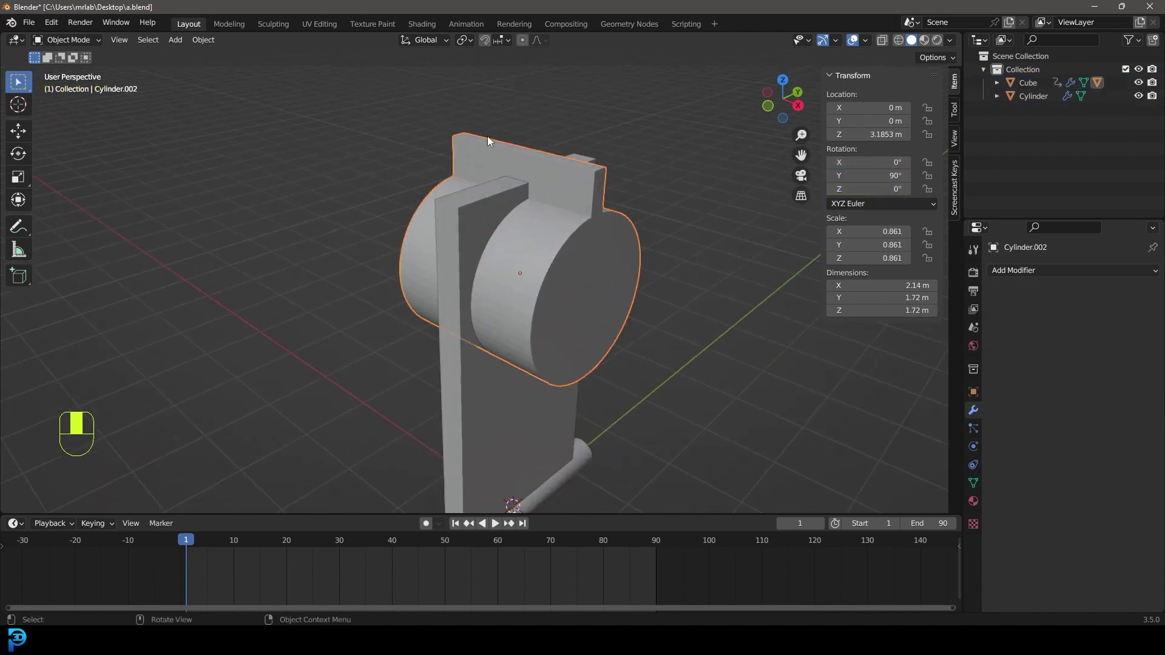
key("h")
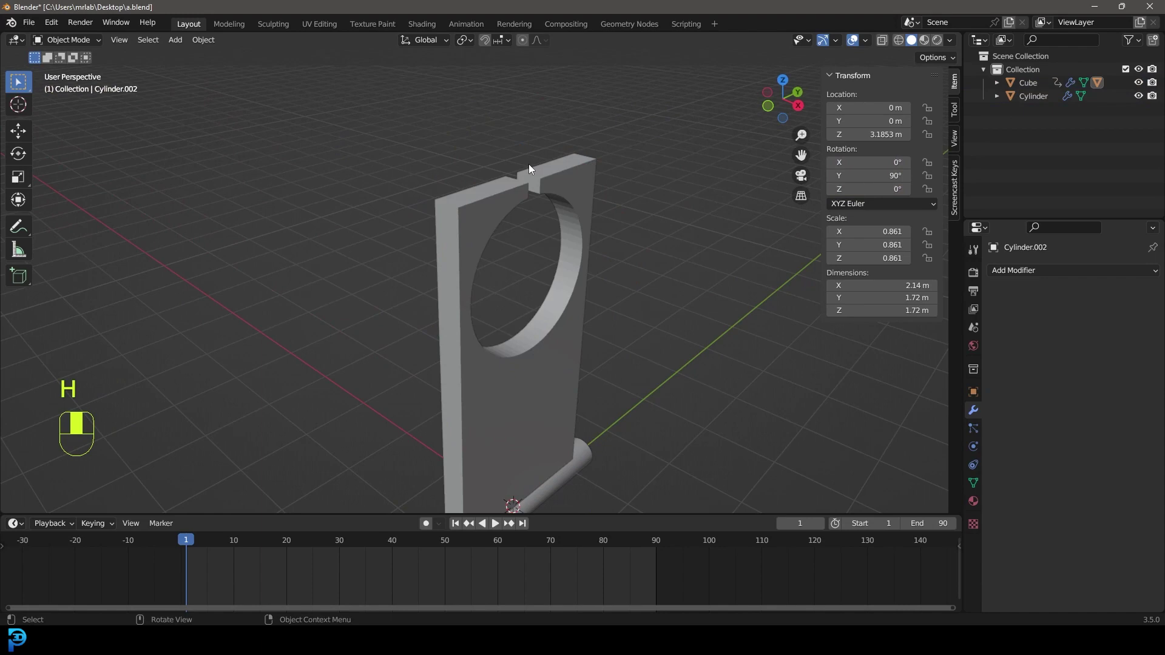
key("alt+h")
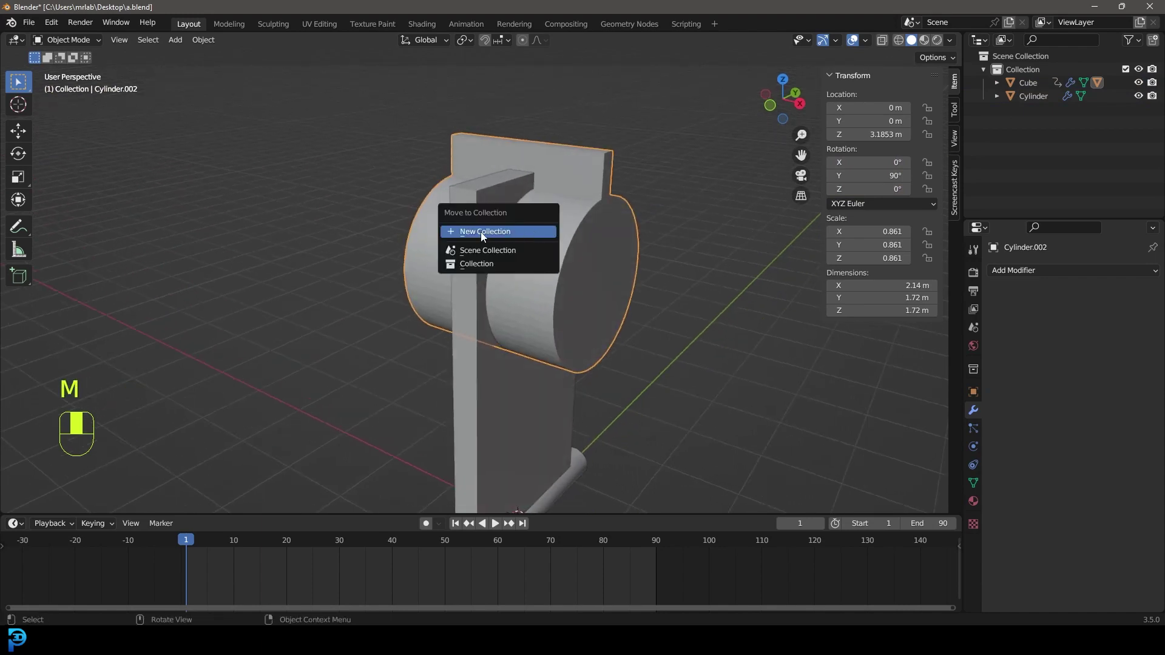
- Move the cutting cylinder into a new collection named 'cutter' and hide it in the Outliner
key("m")
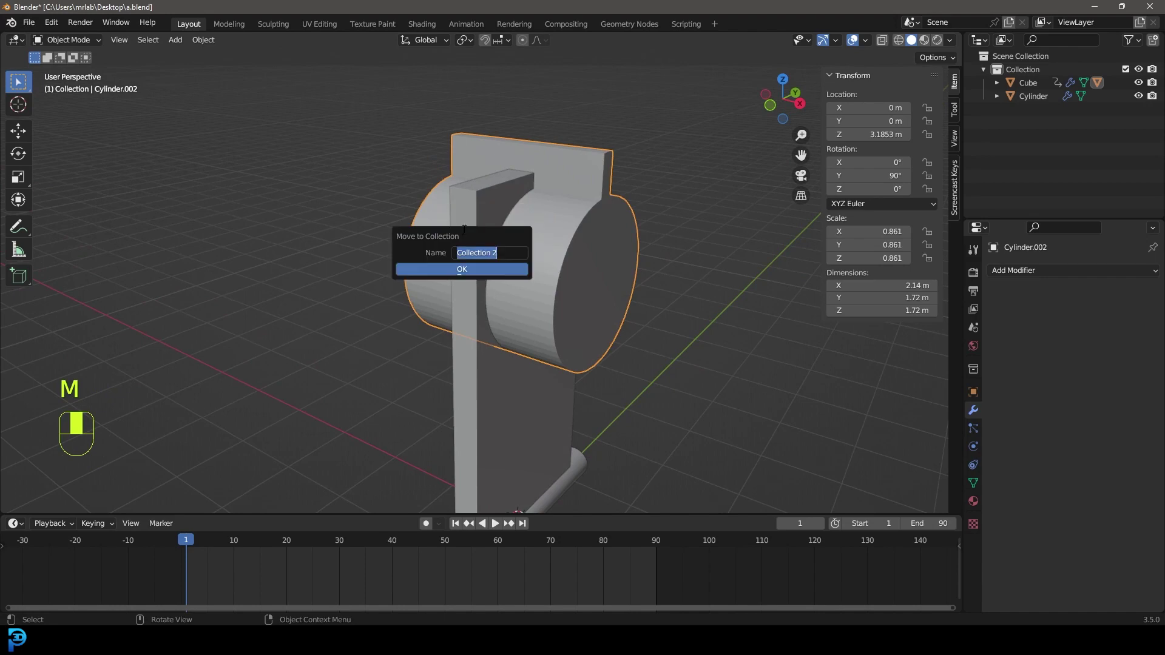
key("t")
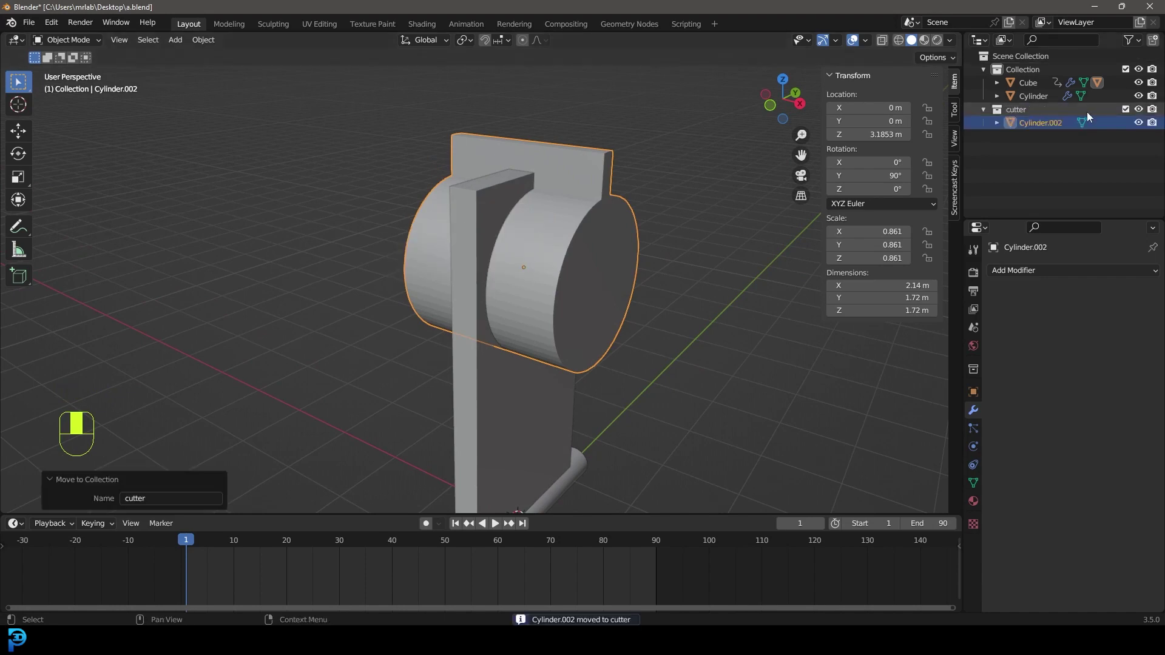
left_click(1157, 114)
left_click_drag(1158, 114, 1142, 112)
left_click(1142, 112)
left_click_drag(1143, 112, 1144, 113)
left_click(1143, 113)
left_click_drag(1143, 113, 501, 234)
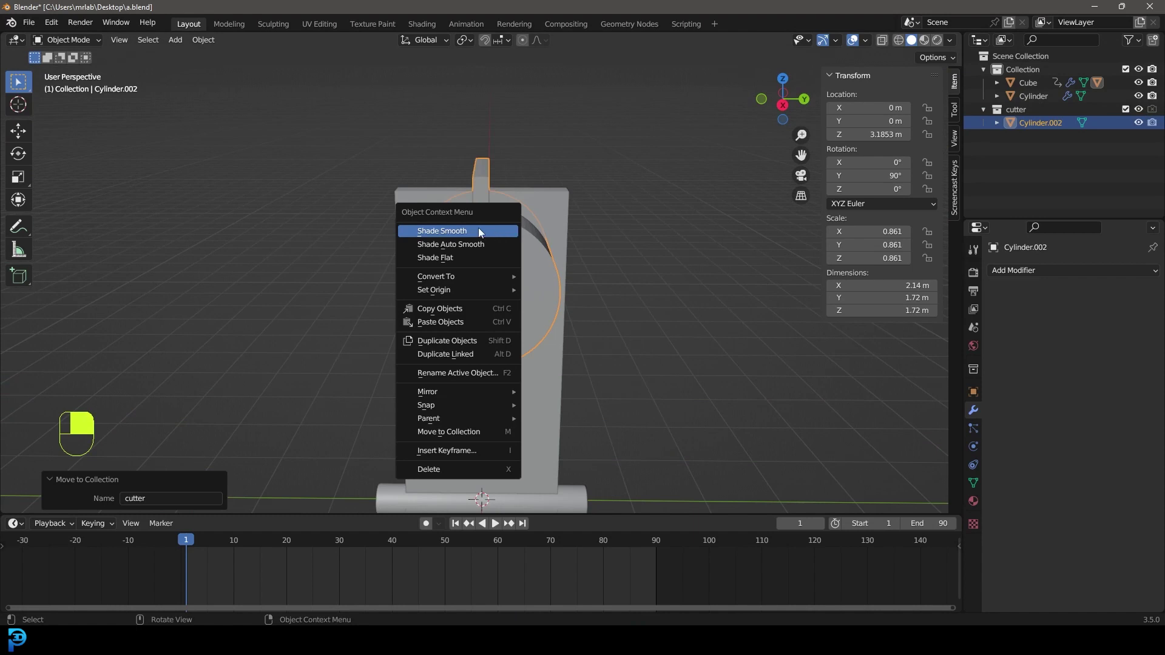
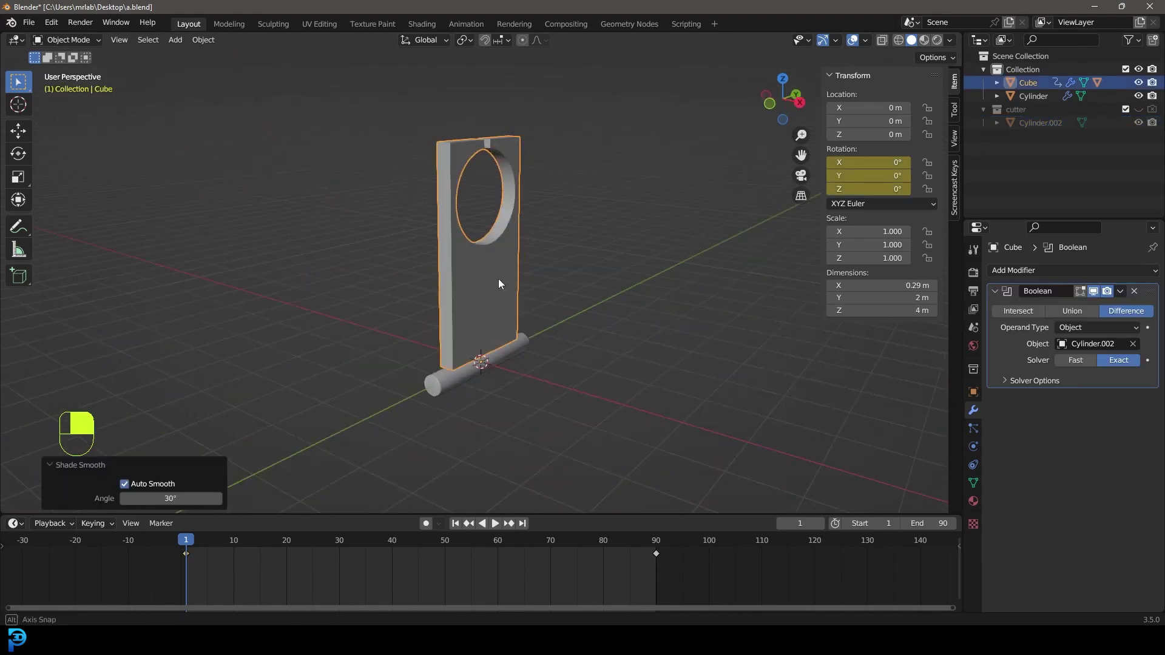
key("space")
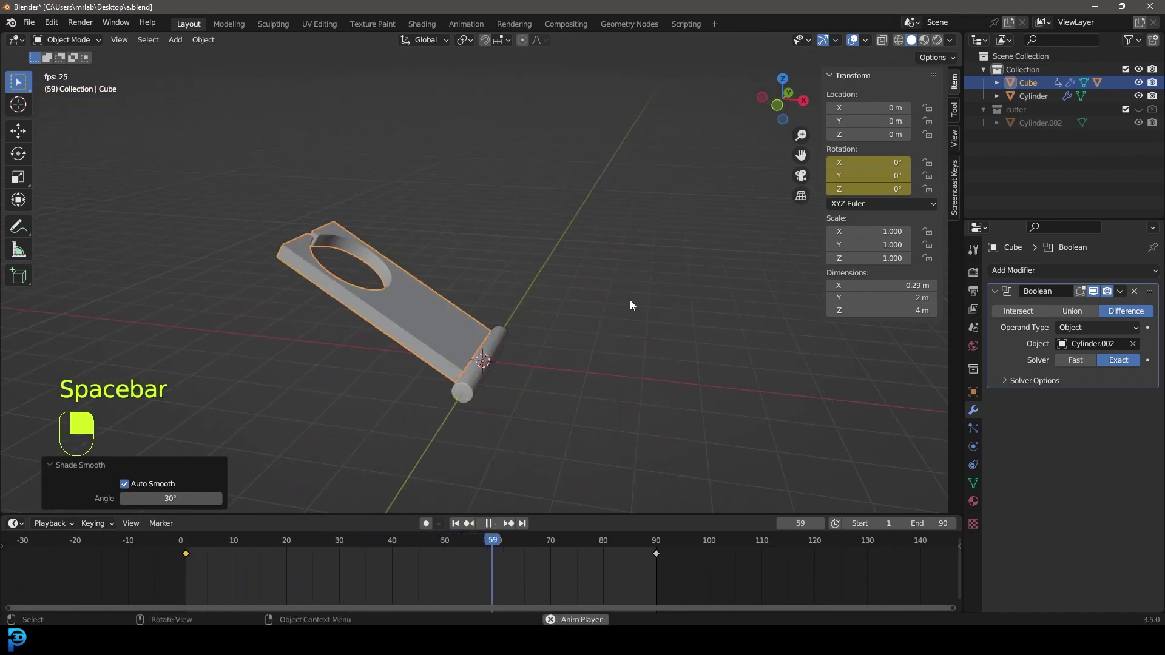
key("space")
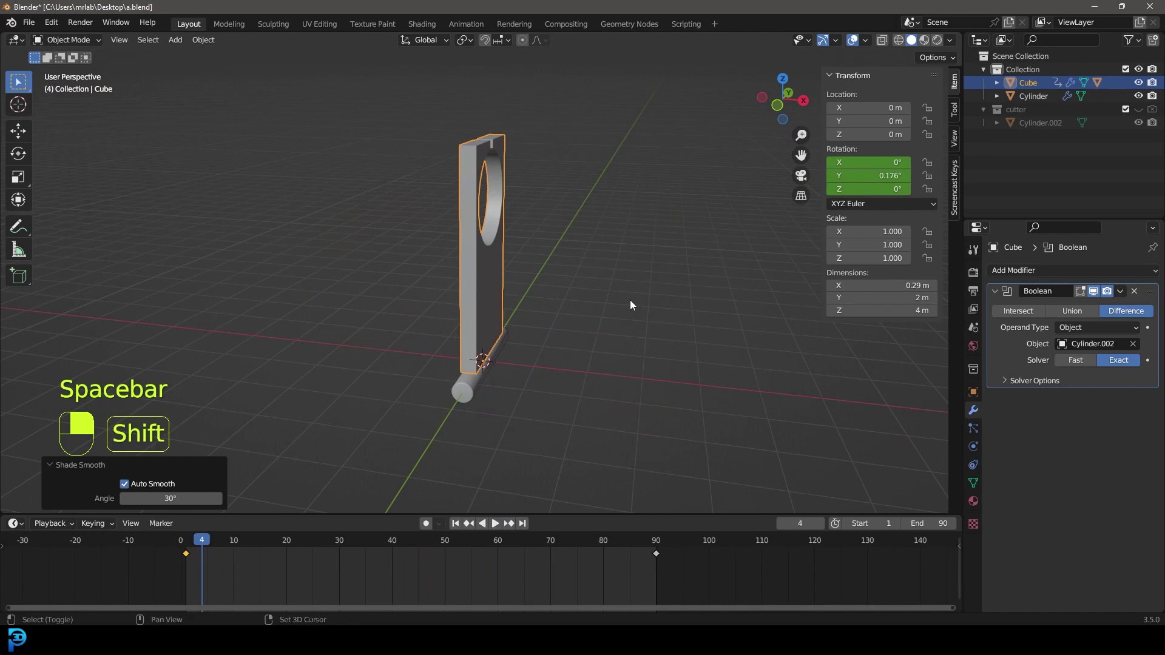
key("KP_1")
key("space")
key("space")
key("shift+Left")
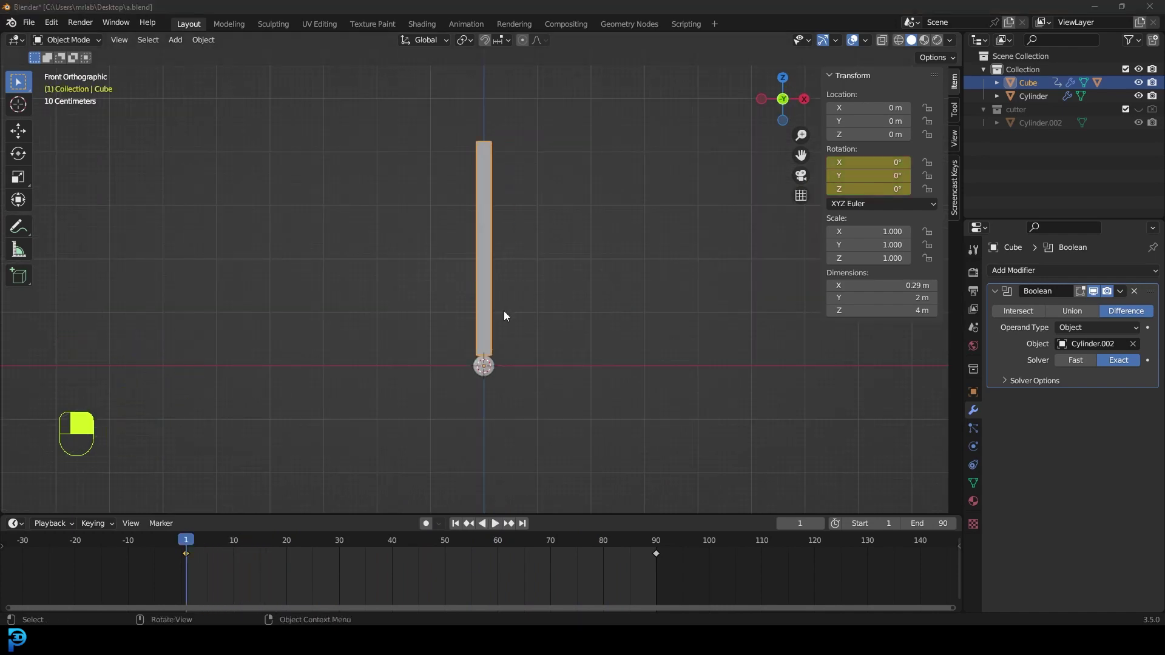
middle_click(505, 120)
left_click_drag(505, 123, 497, 406)
key("space")
key("space")
key("g")
left_click_drag(497, 405, 445, 141)
key("shift+Left")
left_click(446, 140)
left_click_drag(446, 141, 478, 219)
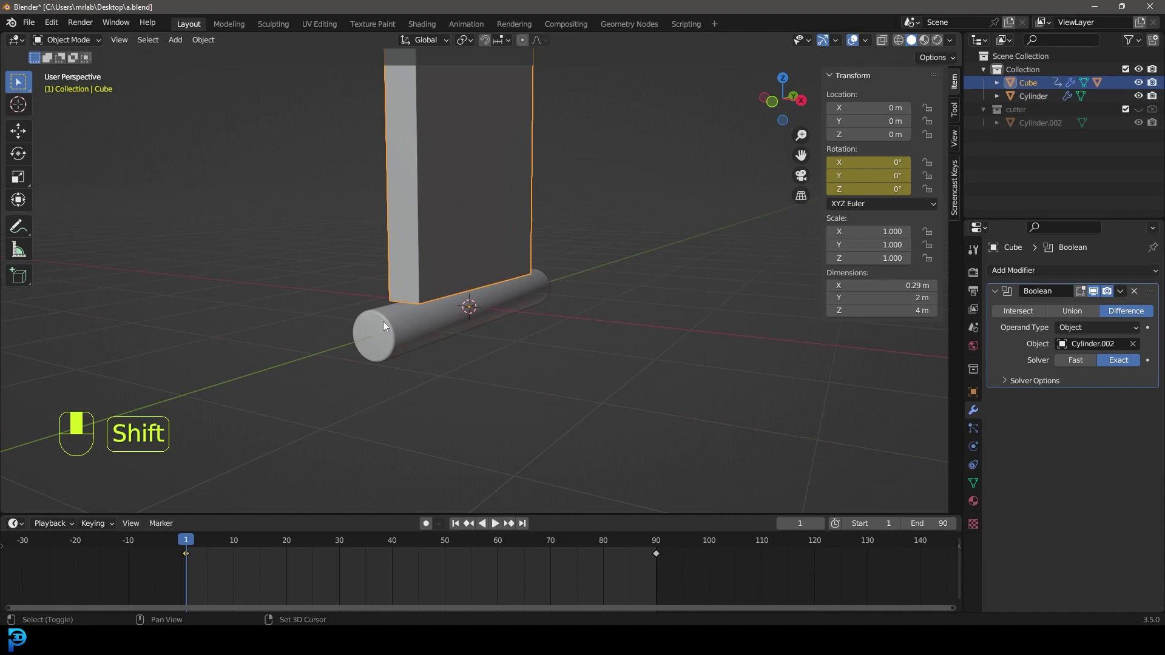
- Parent the panel to the rod (Object) and play the swing animation, returning to frame 1
left_click(420, 328)
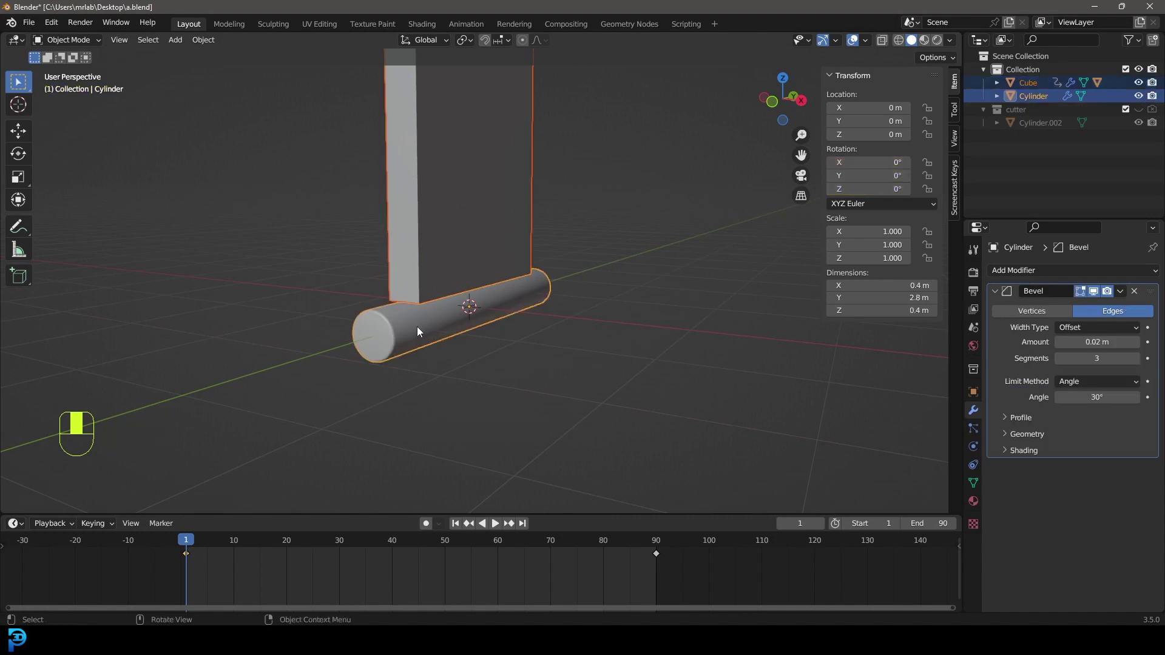
key("ctrl+p")
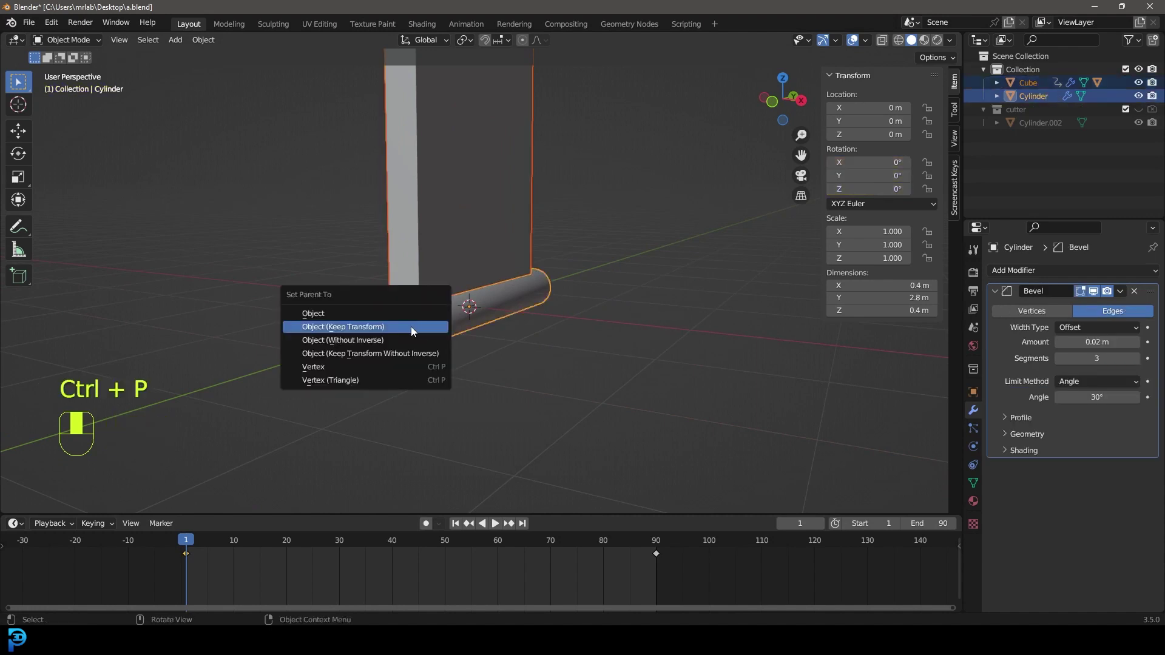
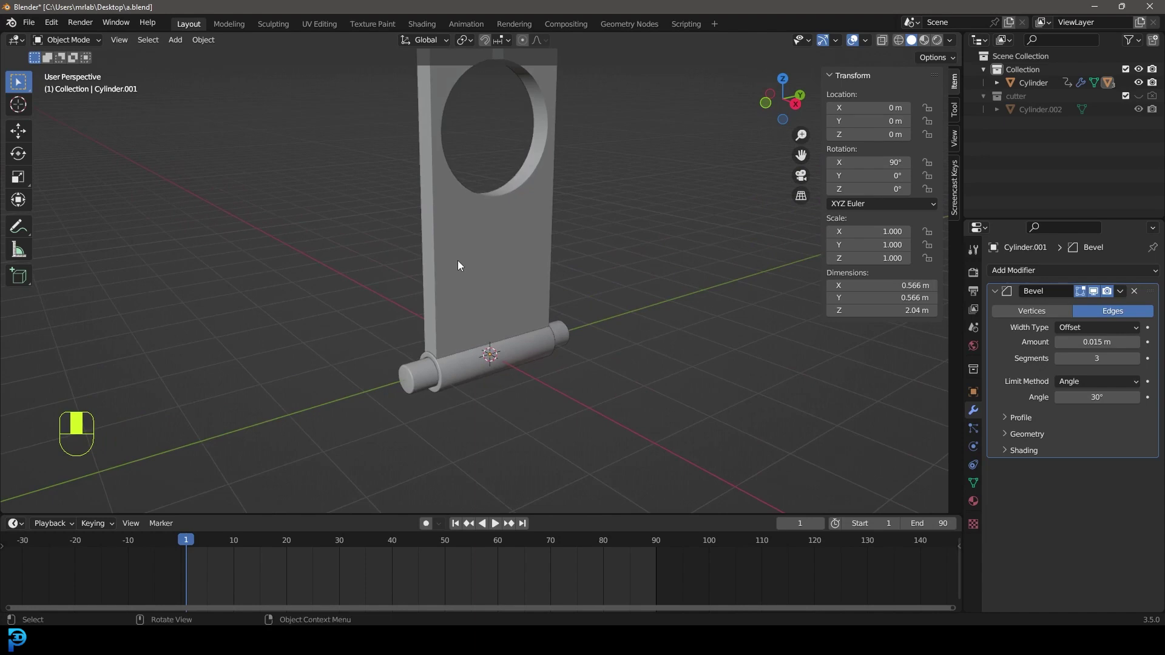
key("space")
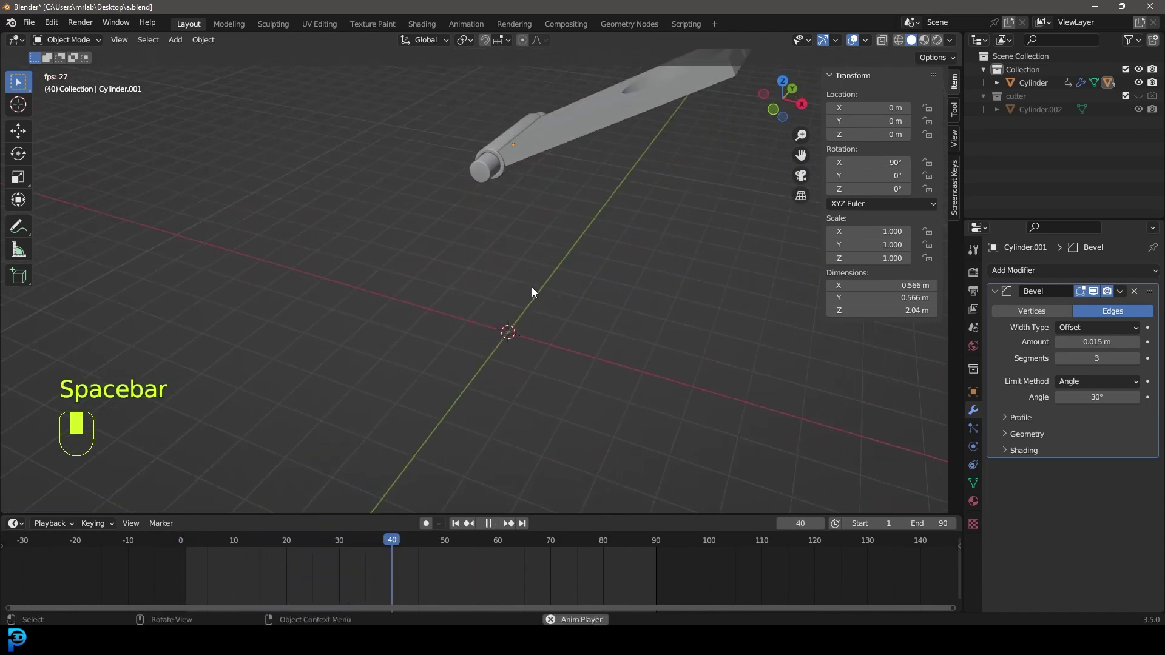
key("space")
key("shift+Left")
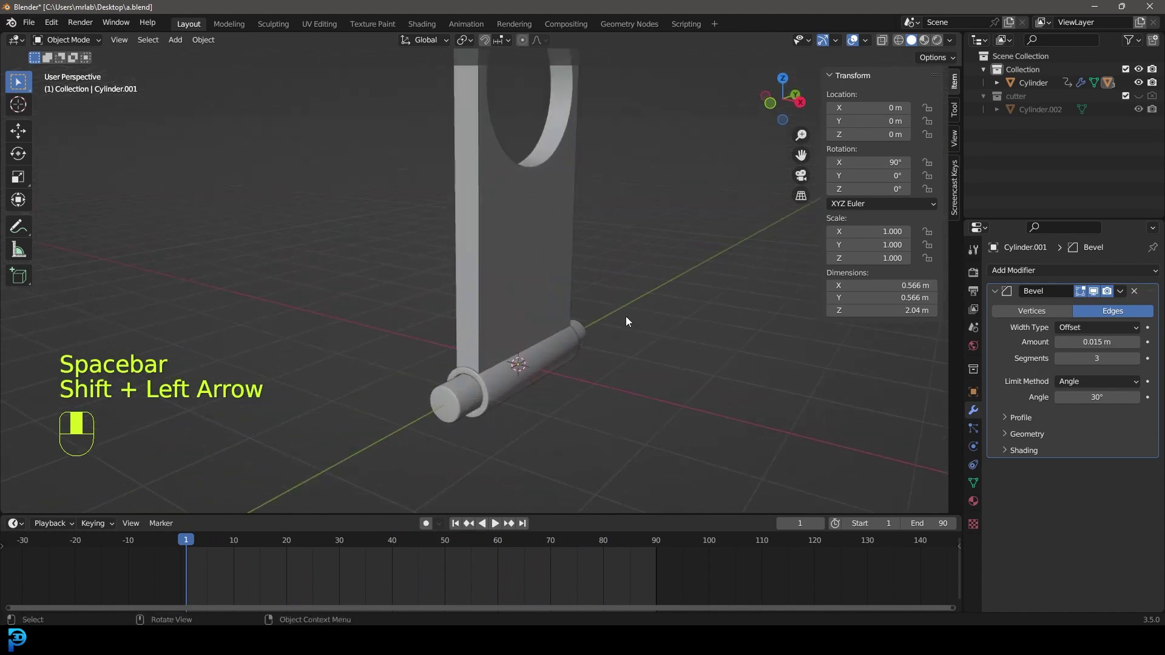
- Add a torus ring around the axle and mirror it on the Y axis to the other end
key("shift+a")
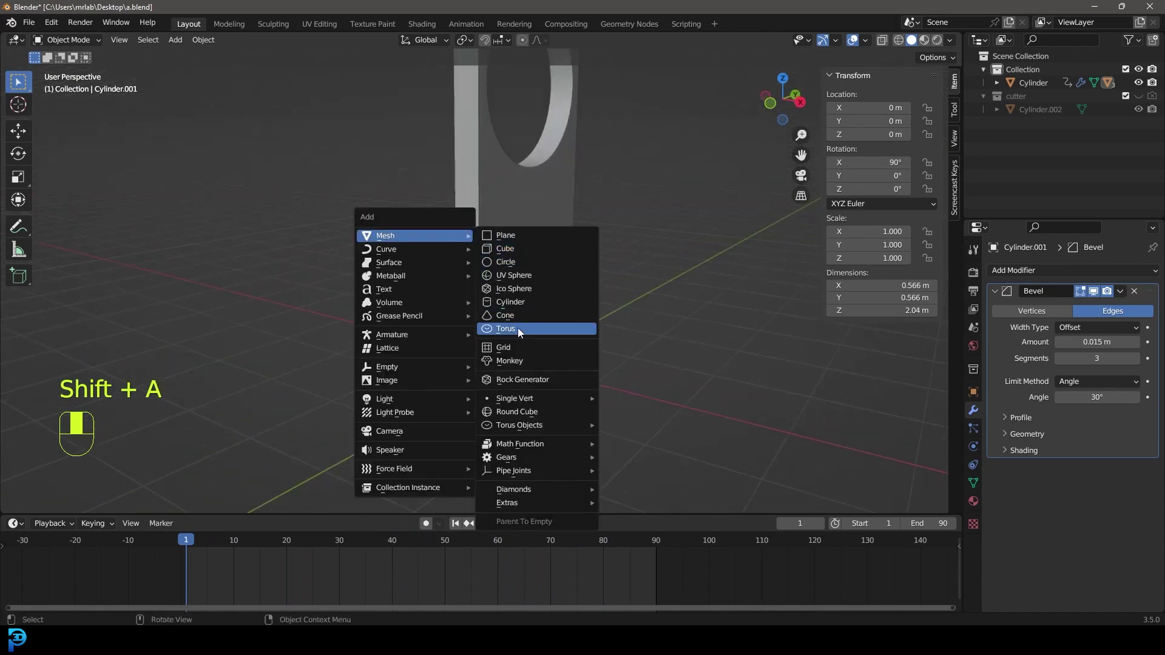
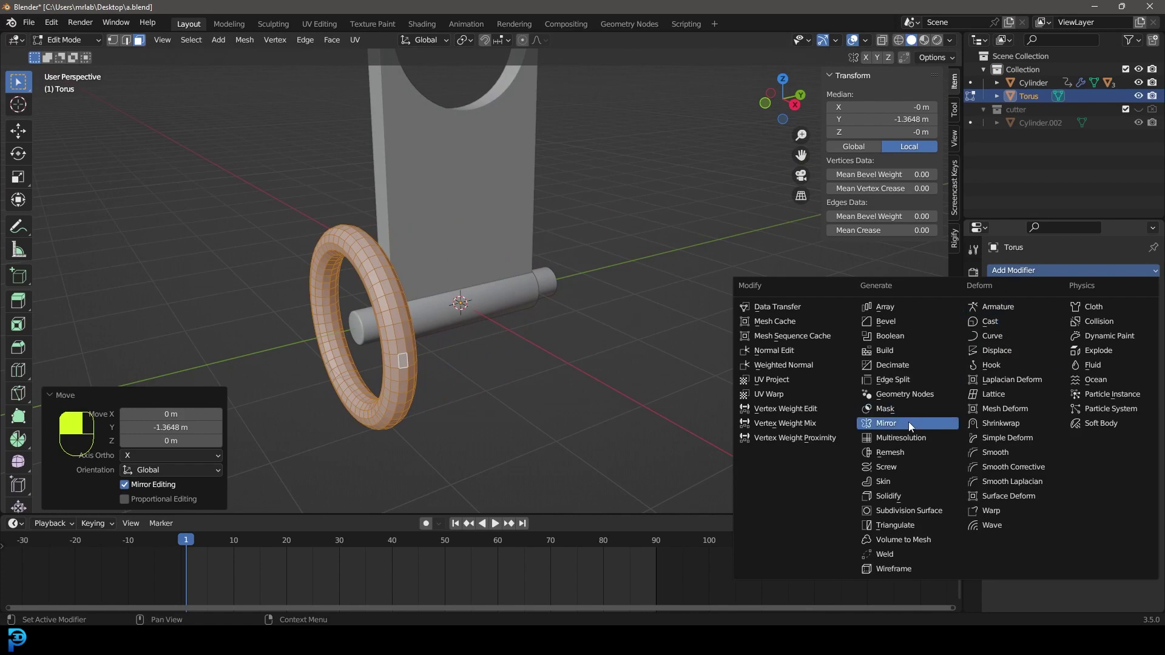
left_click_drag(1070, 314, 1104, 317)
left_click(1104, 318)
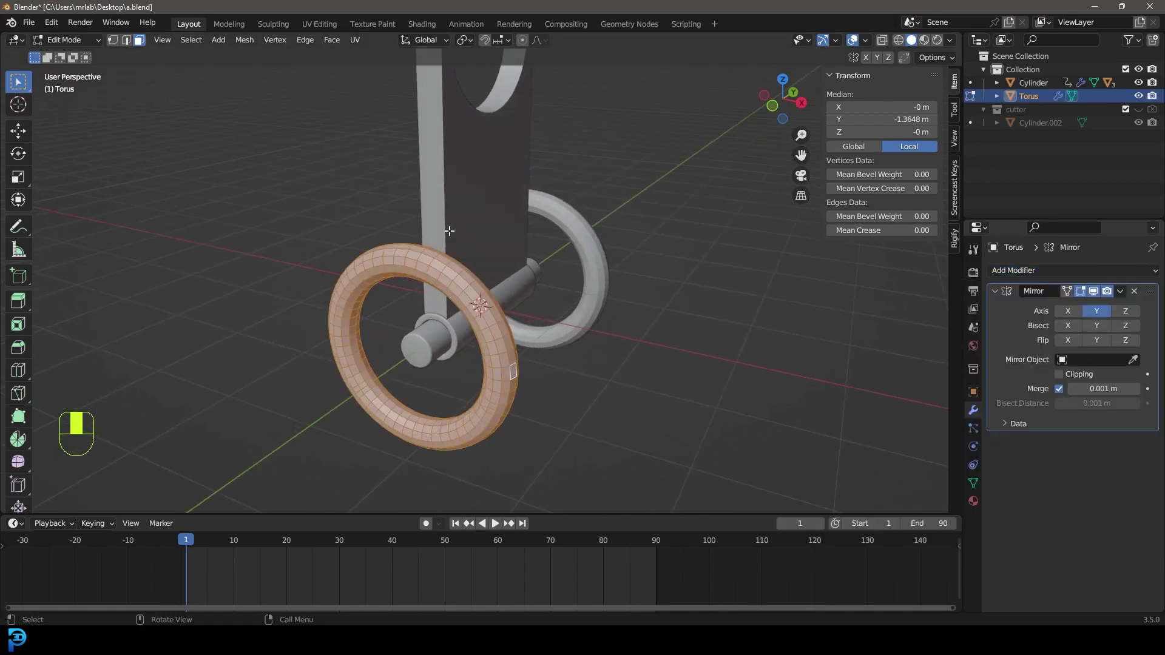
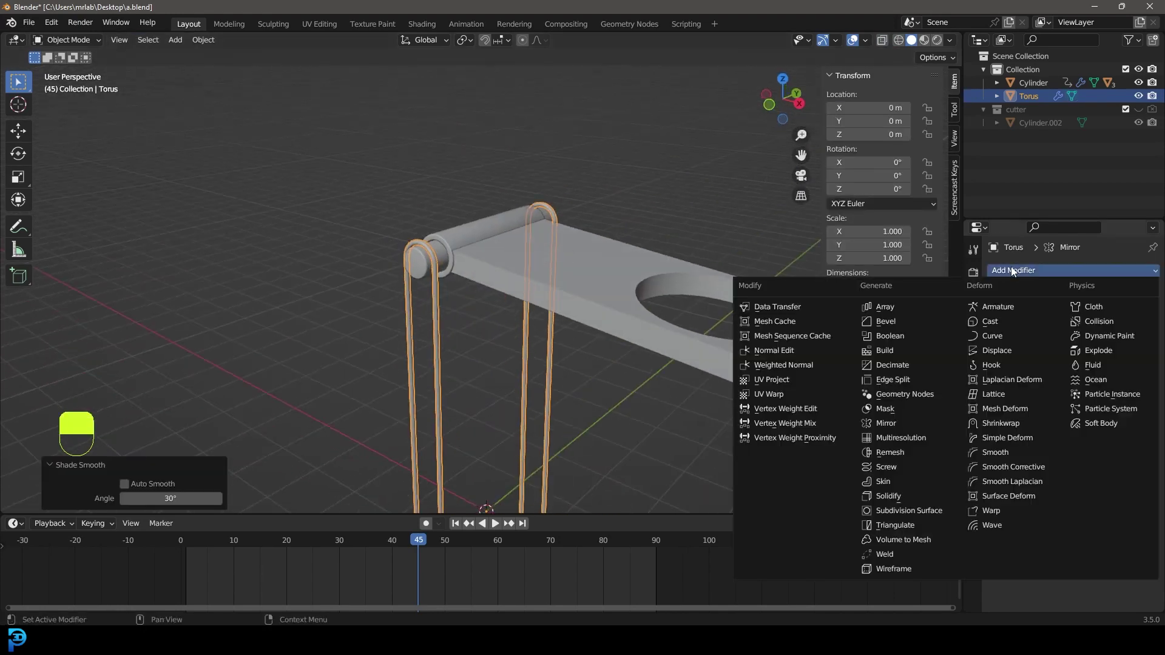
- Add subdivision to the ring loops, play the swing and return to front view
key("alt+a")
key("space")
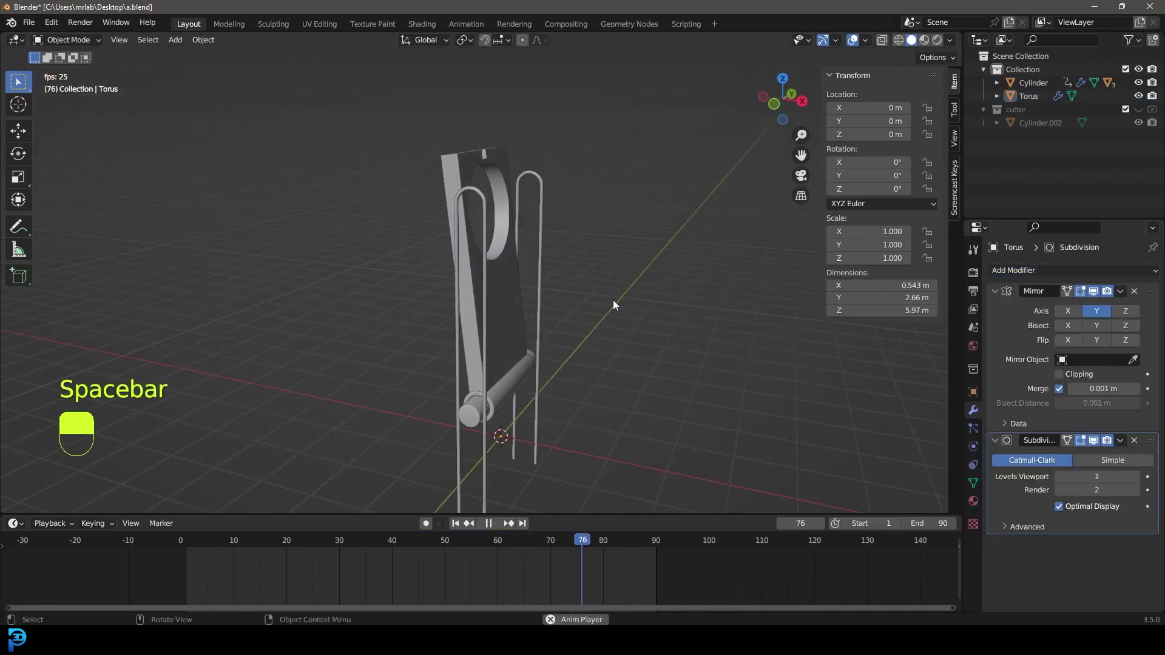
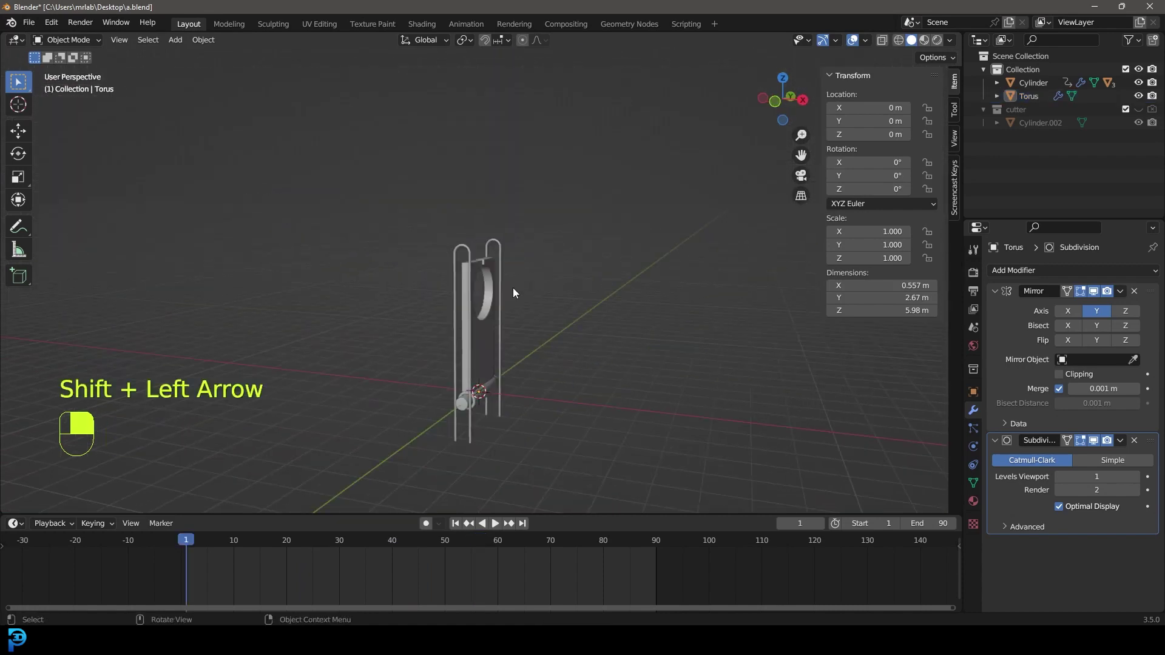
key("KP_1")
- Add a small cylinder pin, move it to the axle's end in Edit Mode and mirror it on Y
key("shift+a")
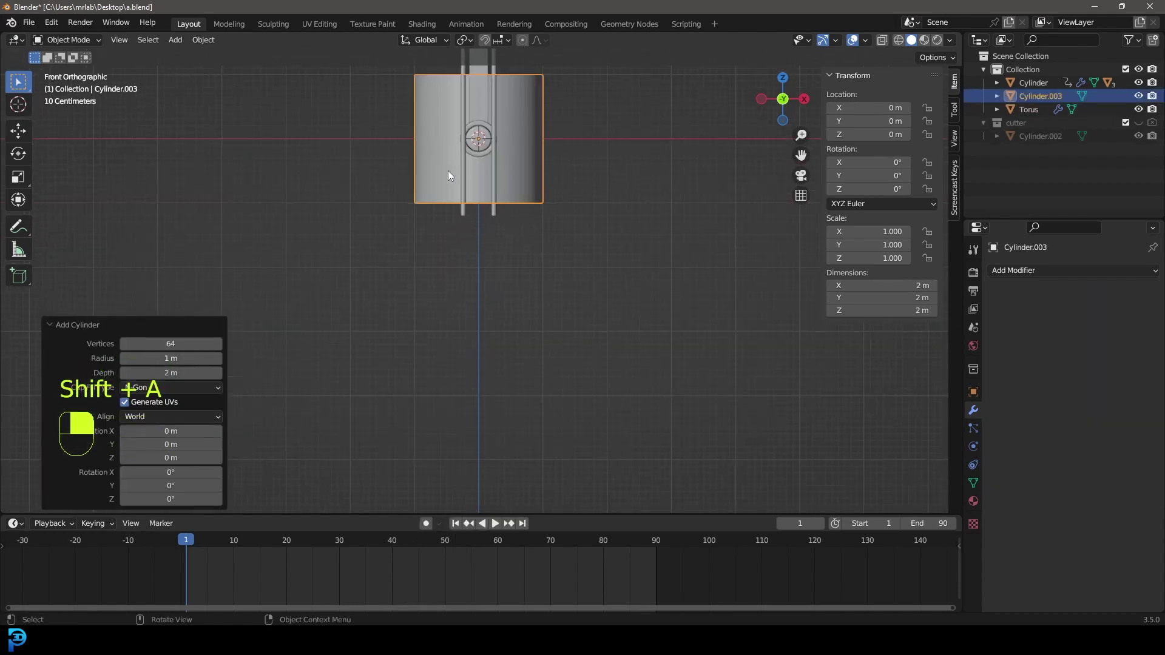
key("s")
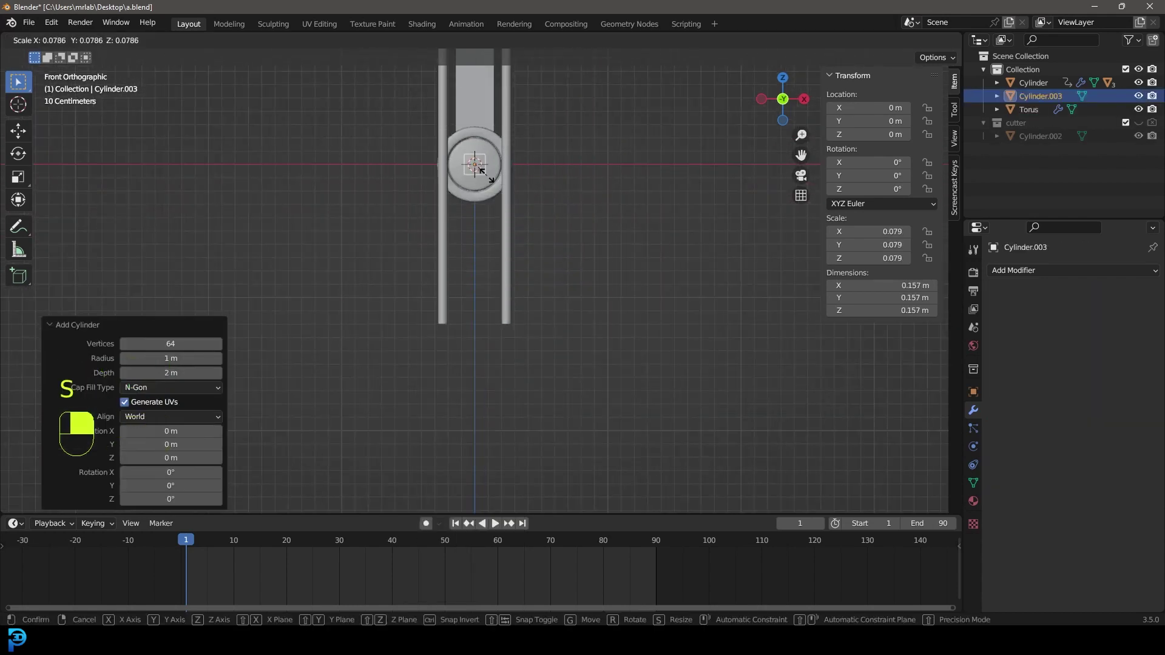
key("KP_3")
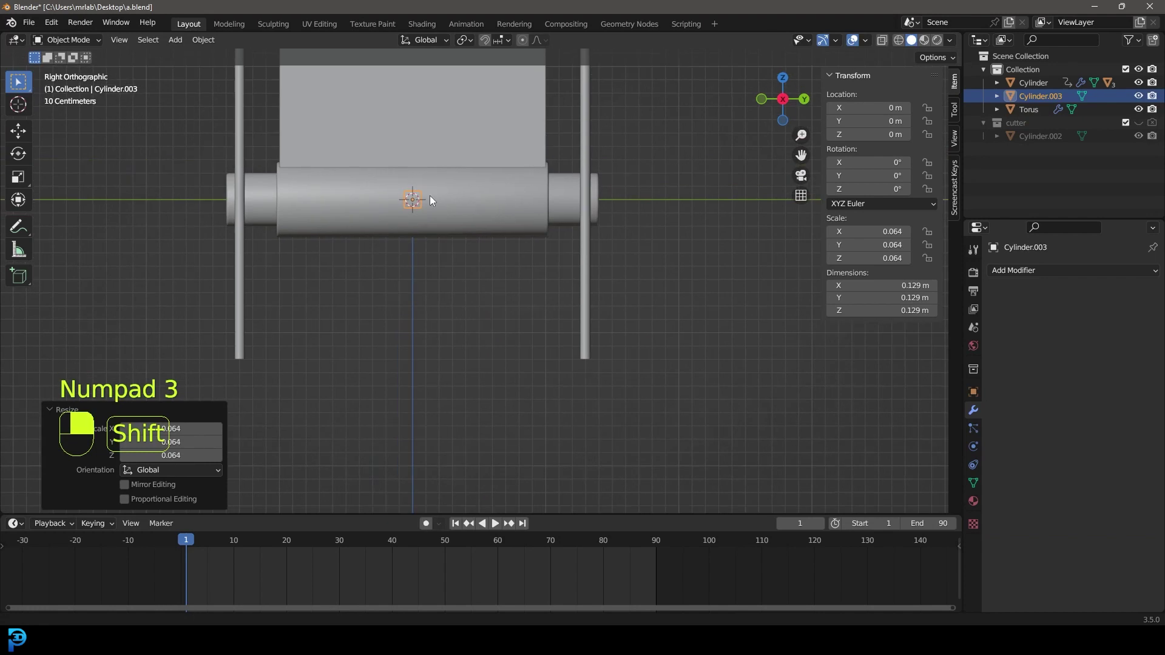
key("Tab")
key("g")
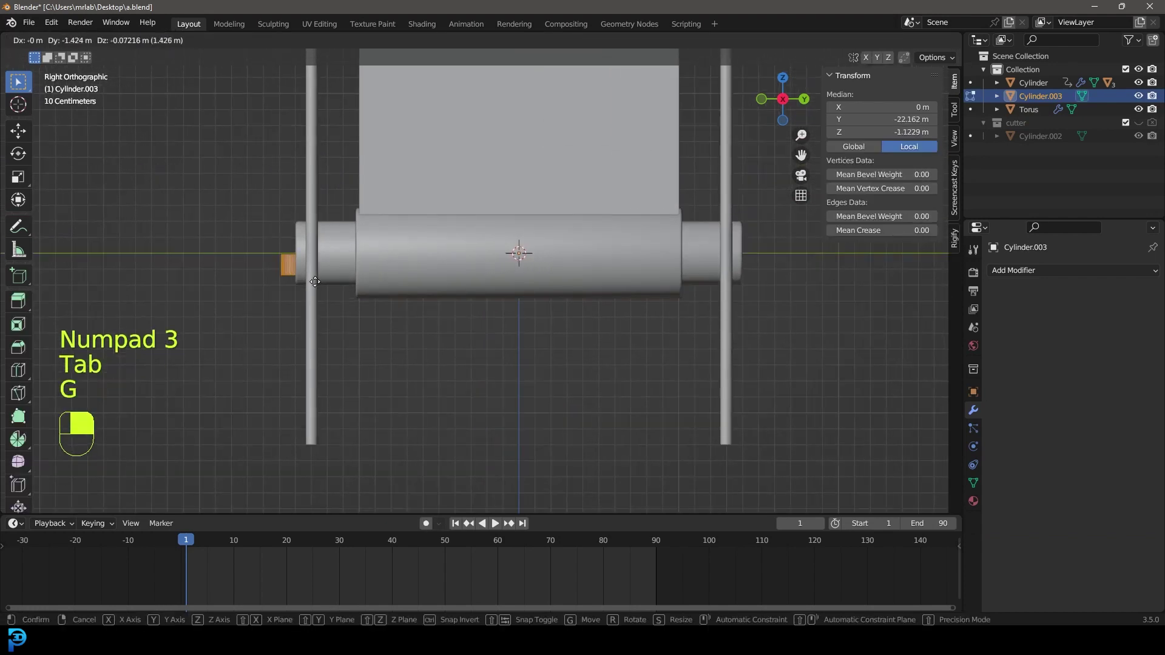
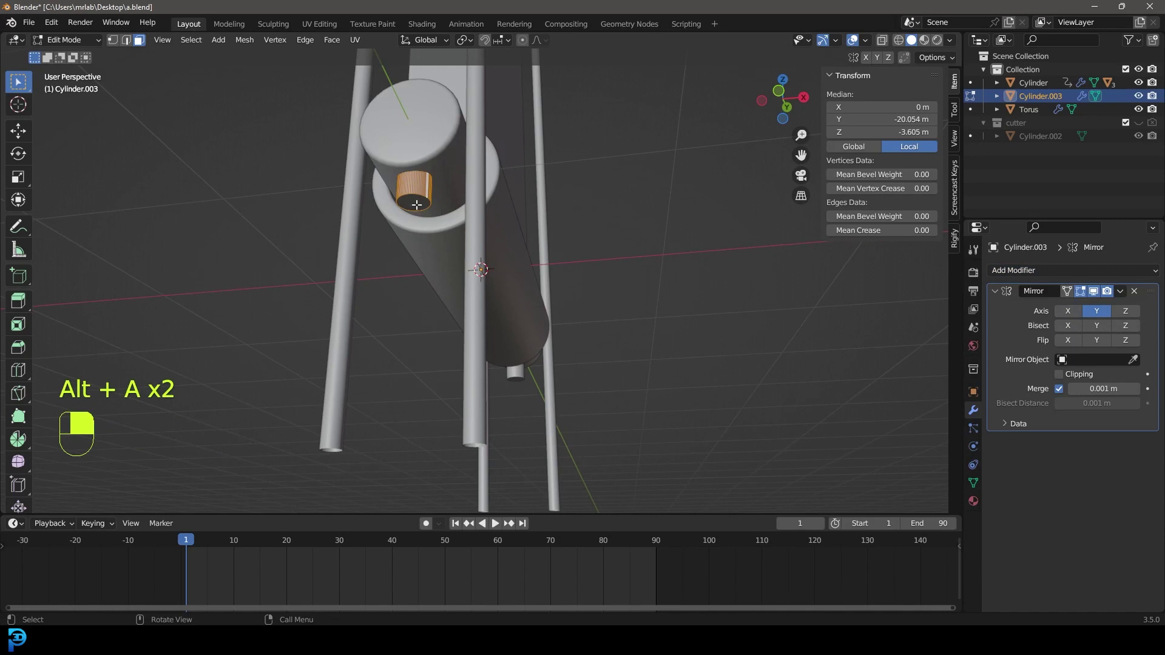
key("g")
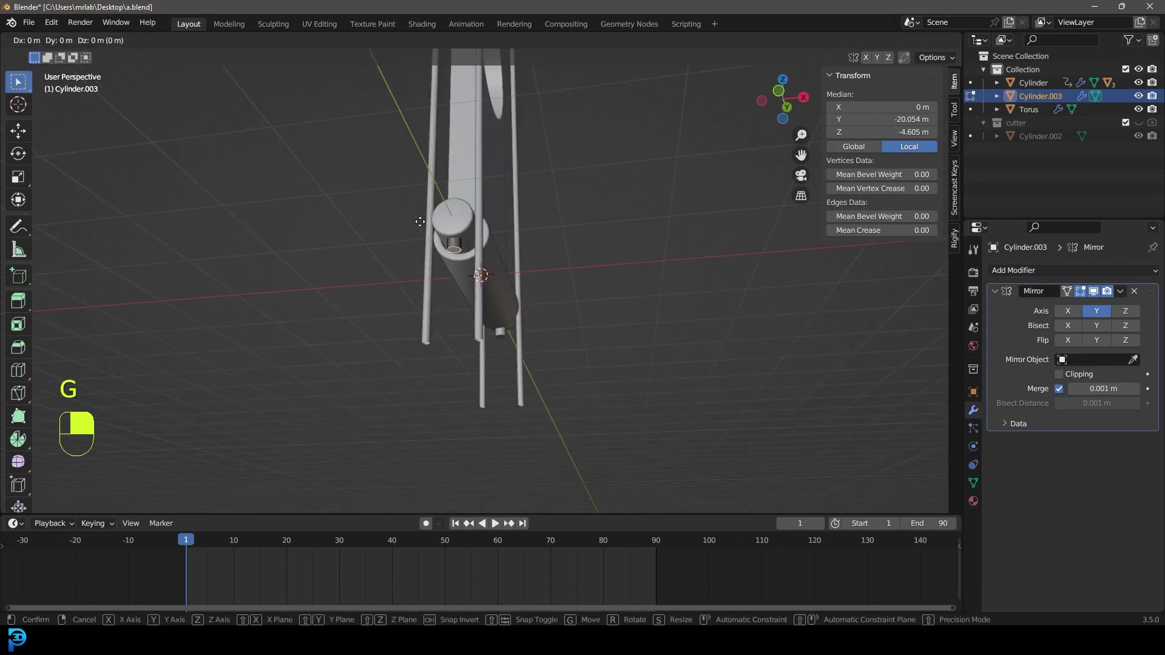
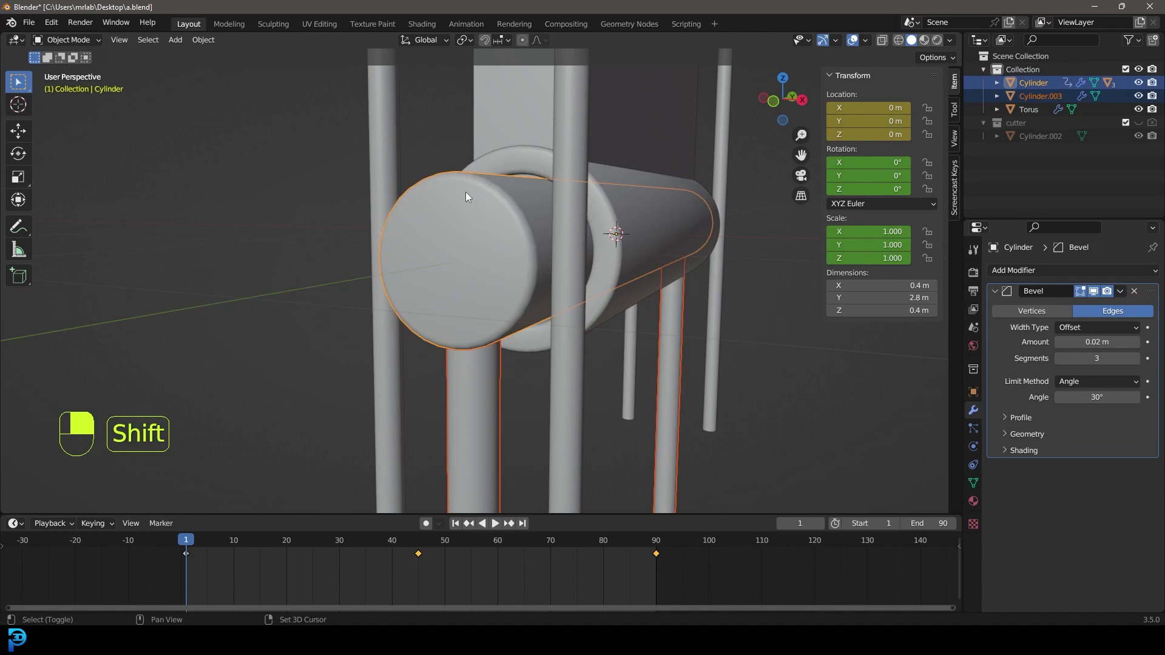
- Parent the end pins to the rod, preview the swing, and add a Circle mesh at the origin
key("ctrl+p")
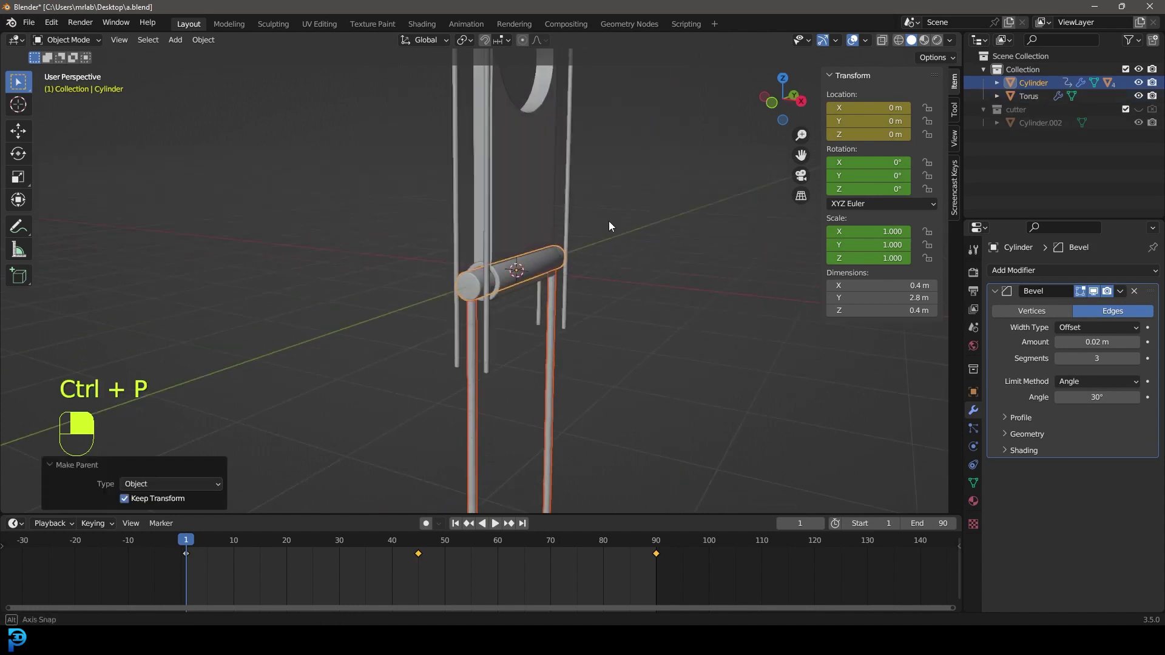
key("alt+a")
key("space")
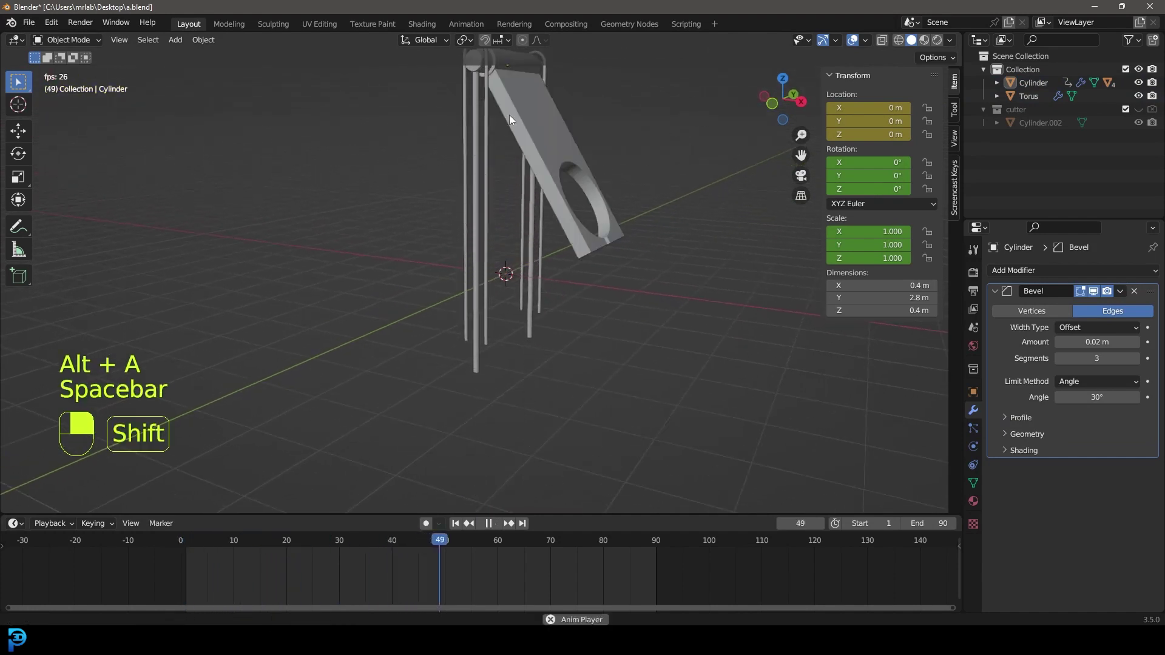
key("space")
key("space")
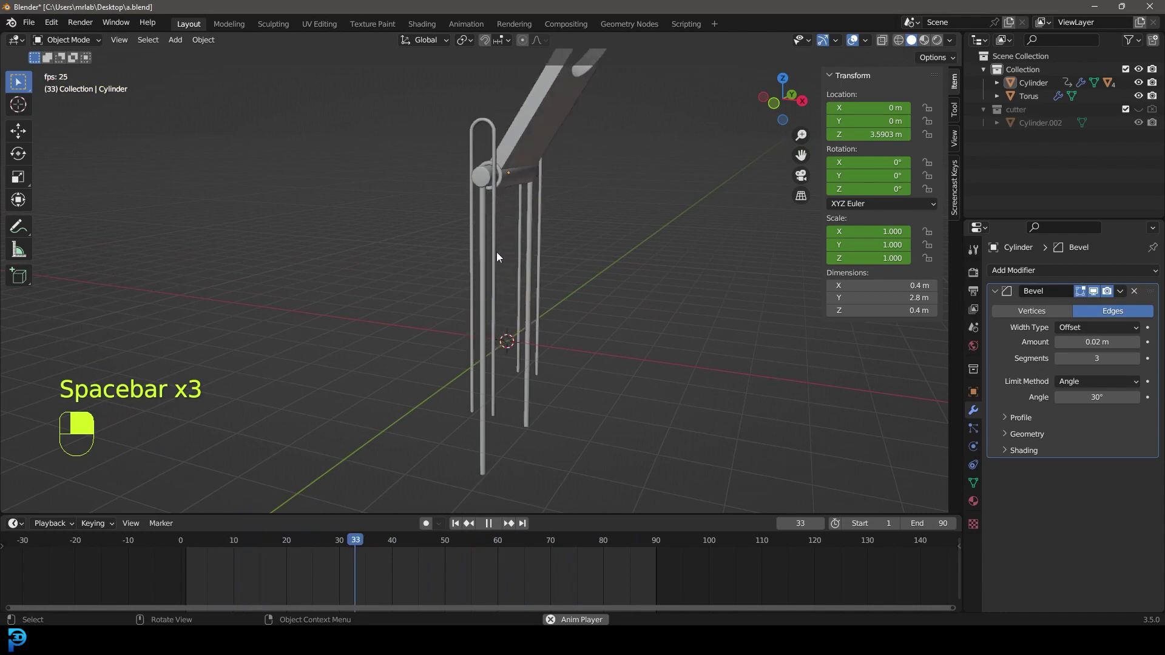
key("space")
key("shift+a")
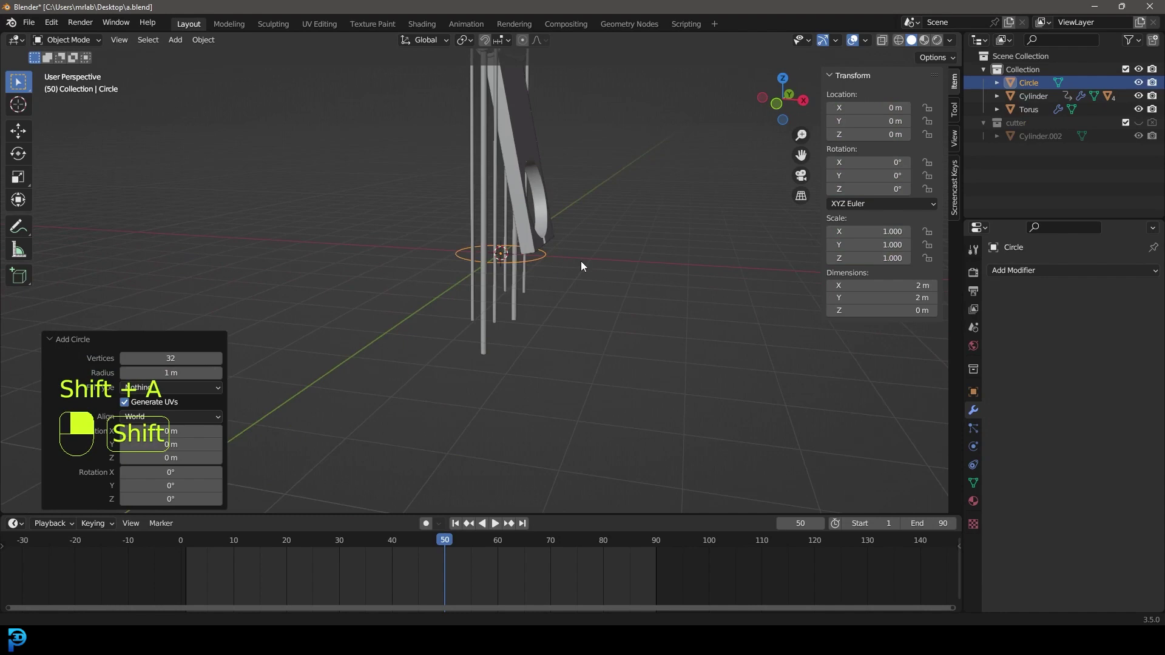
- Scale the circle into a wide filled base disc with Solidify, Bevel and Subdivision modifiers
key("Tab")
key("s")
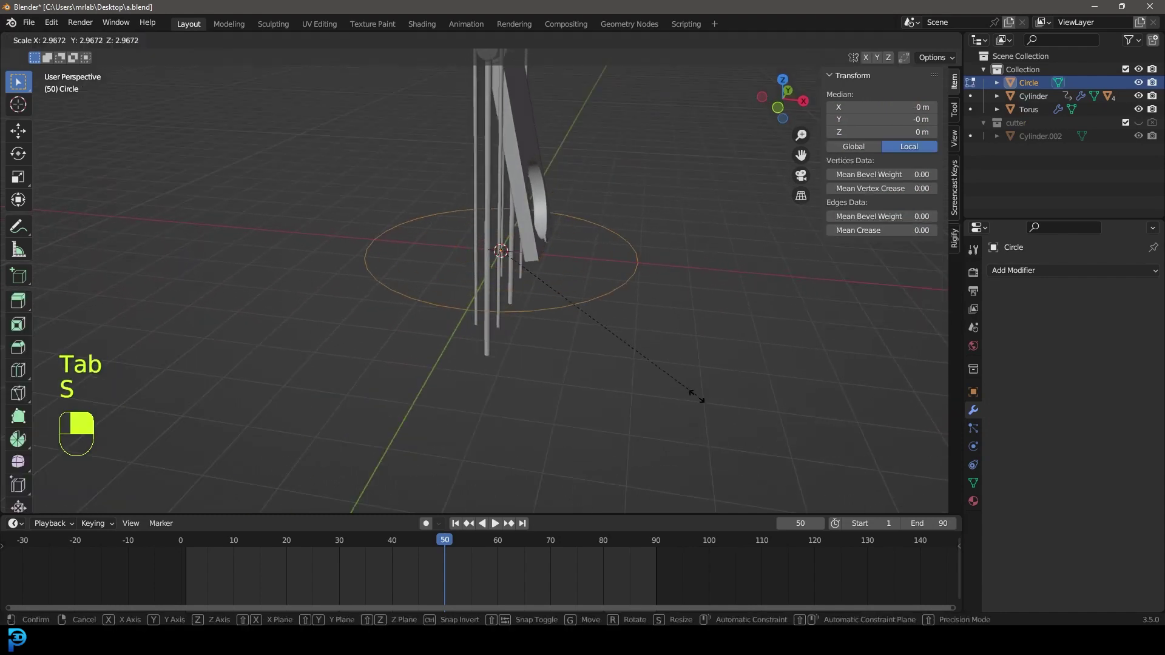
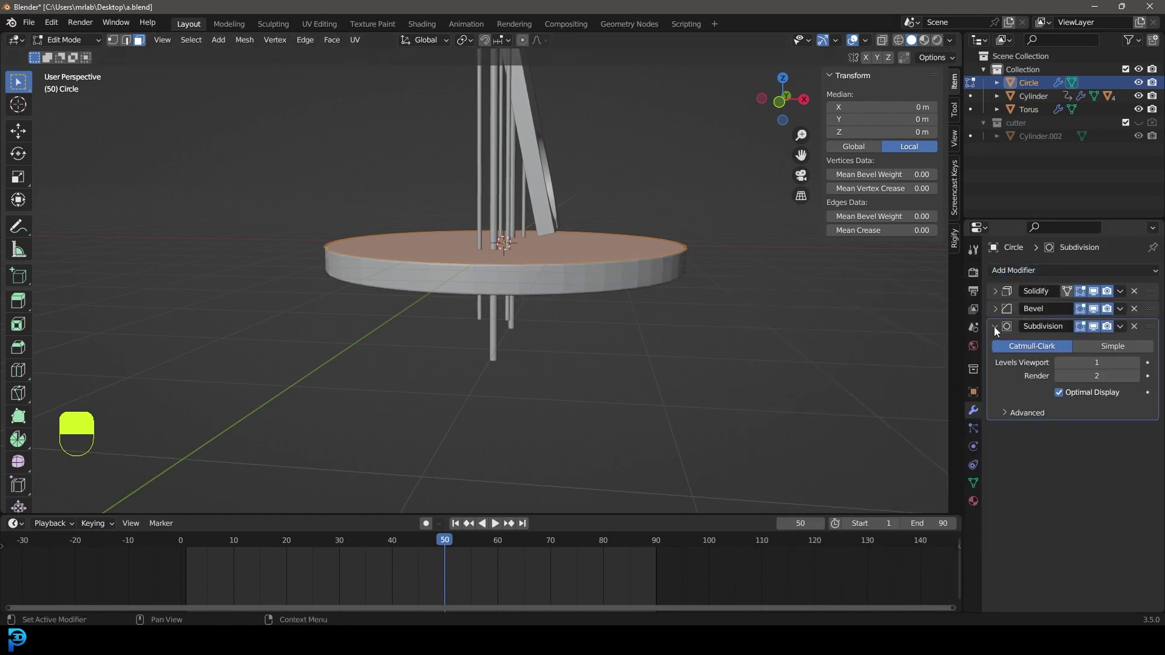
key("Tab")
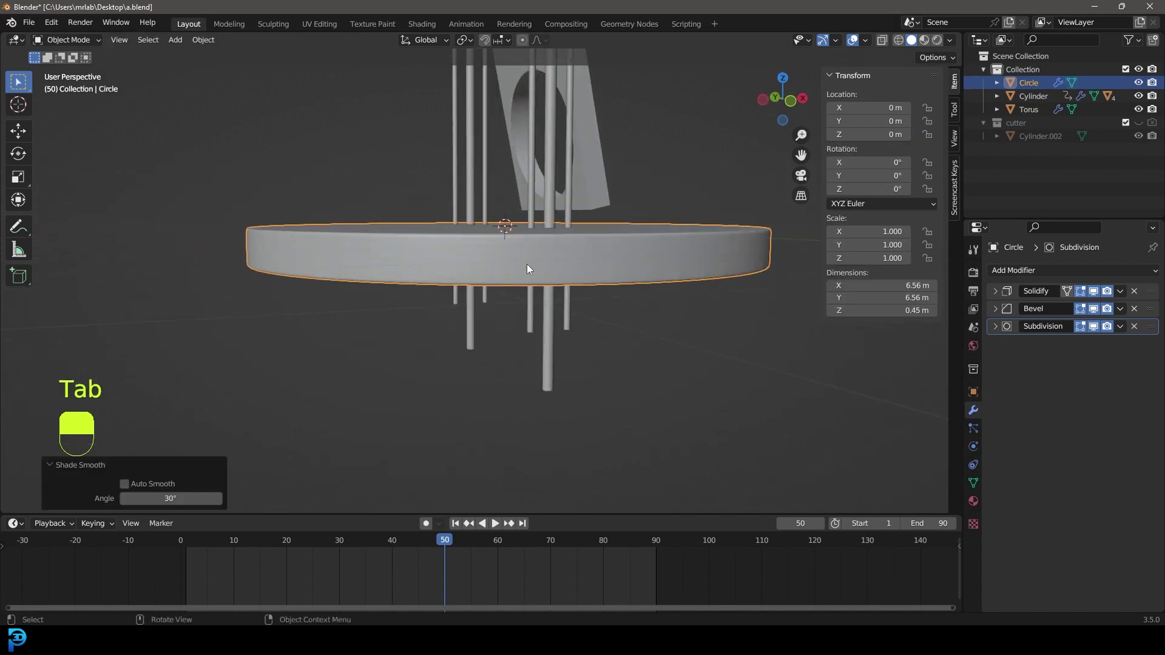
- Duplicate the base disc and thicken the copy to about 8.76 m into a tall cylindrical pedestal
key("shift+d")
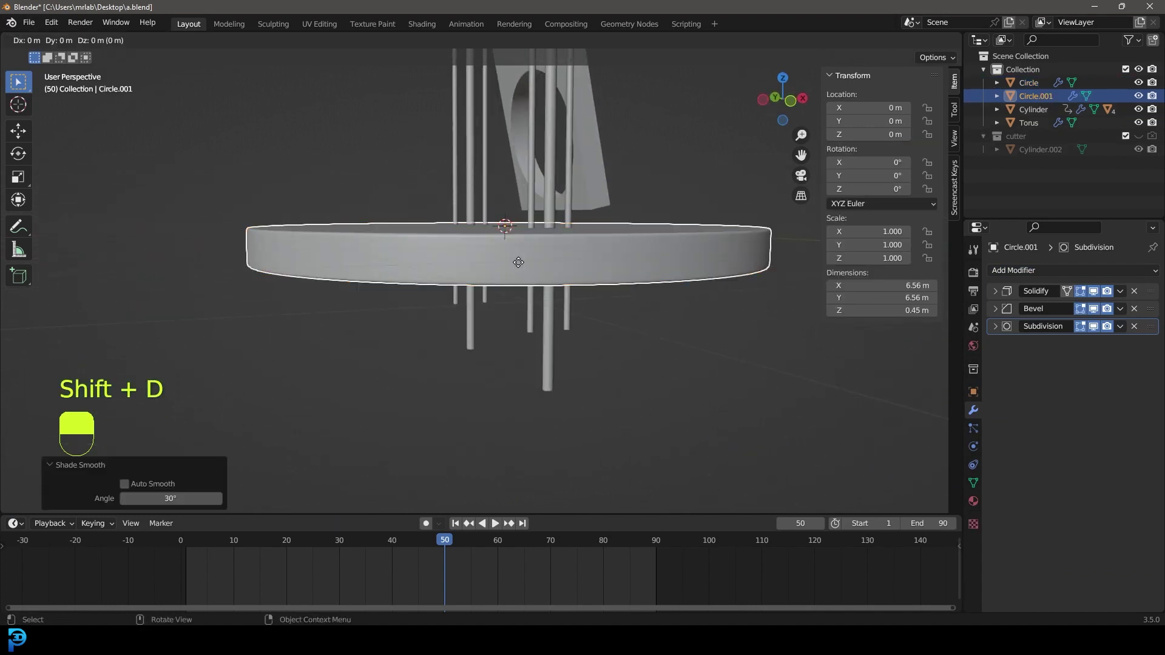
left_click_drag(522, 293, 996, 294)
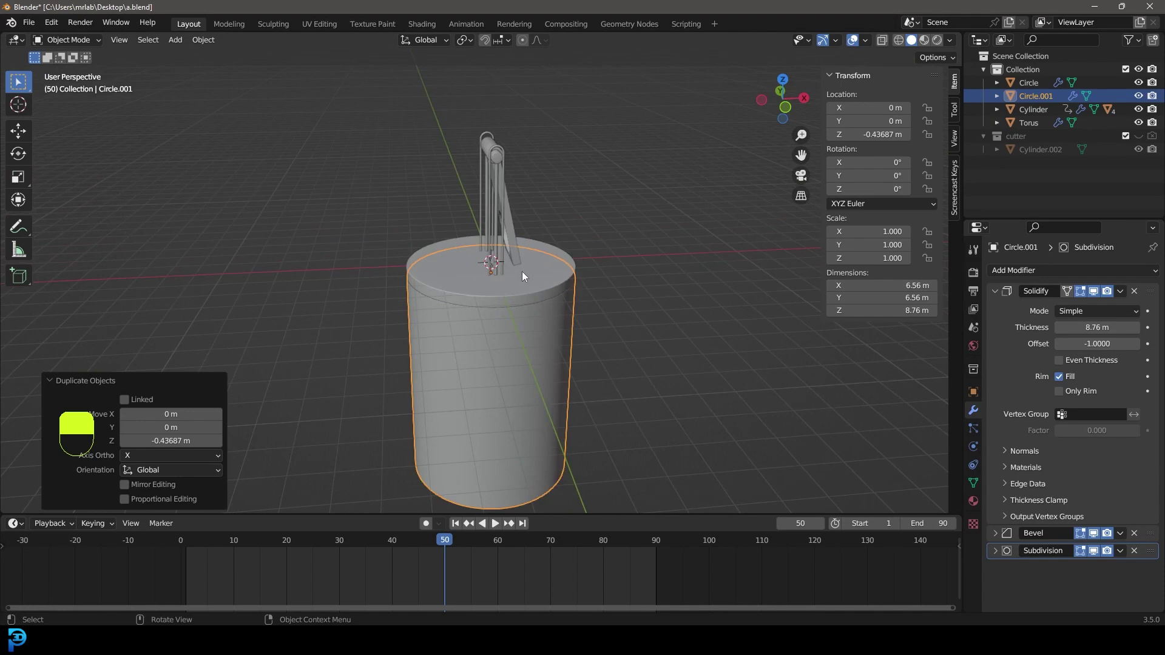
key("alt+a")
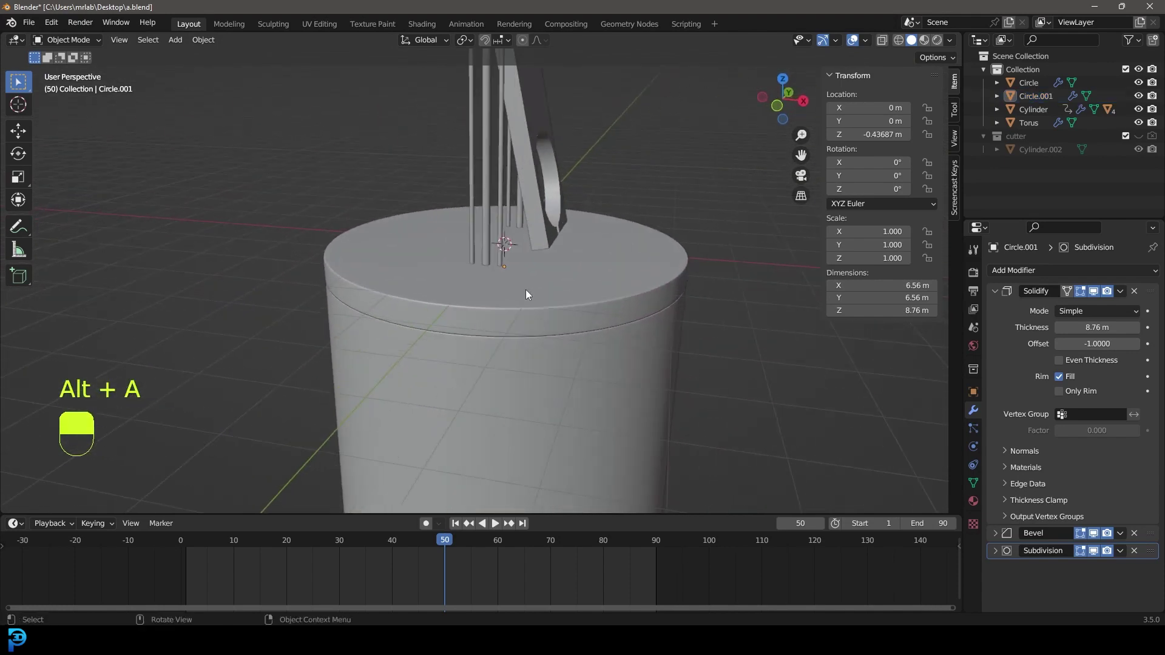
key("shift+a")
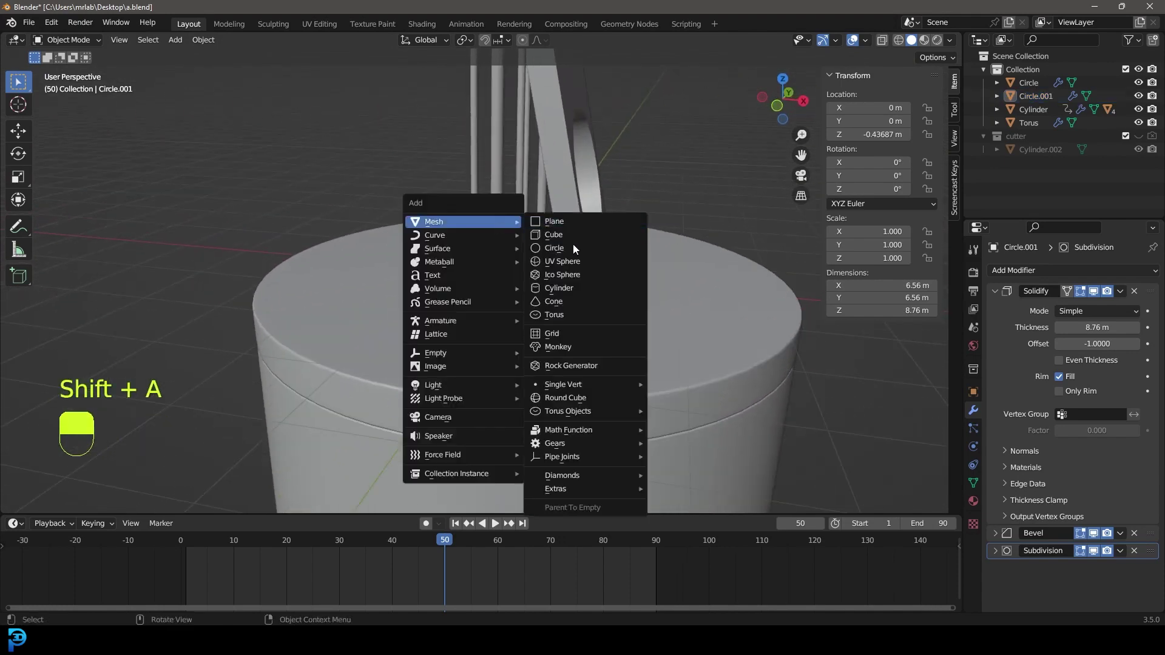
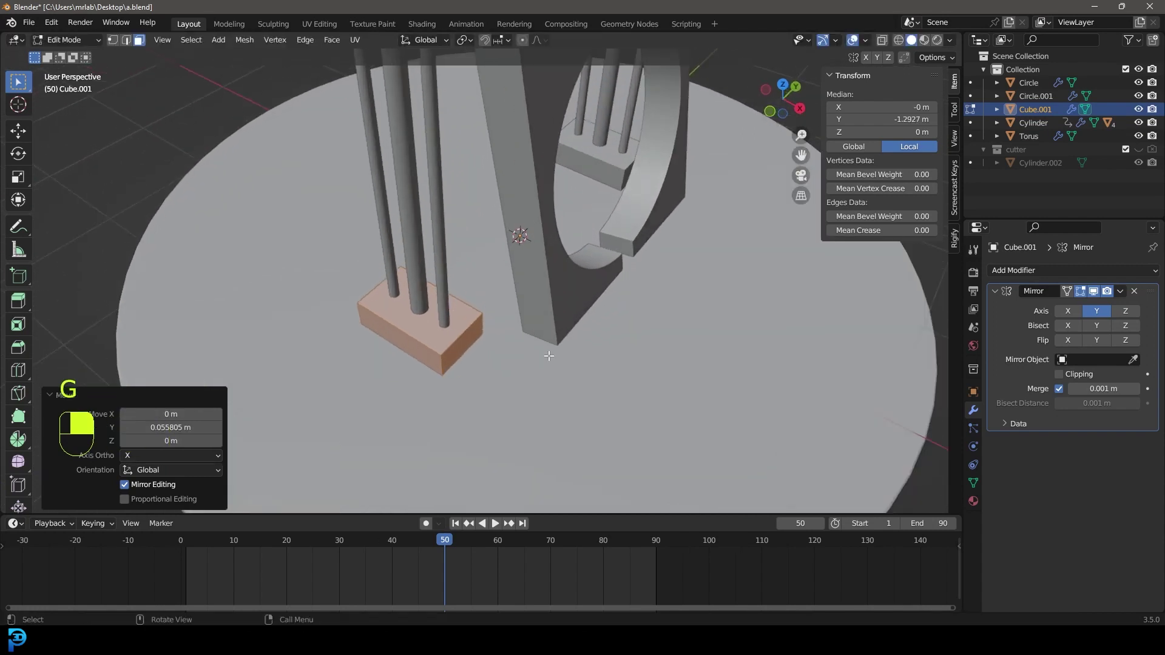
- Bevel the mounting block's edges round and shade it smooth via the object menu
key("ctrl+b")
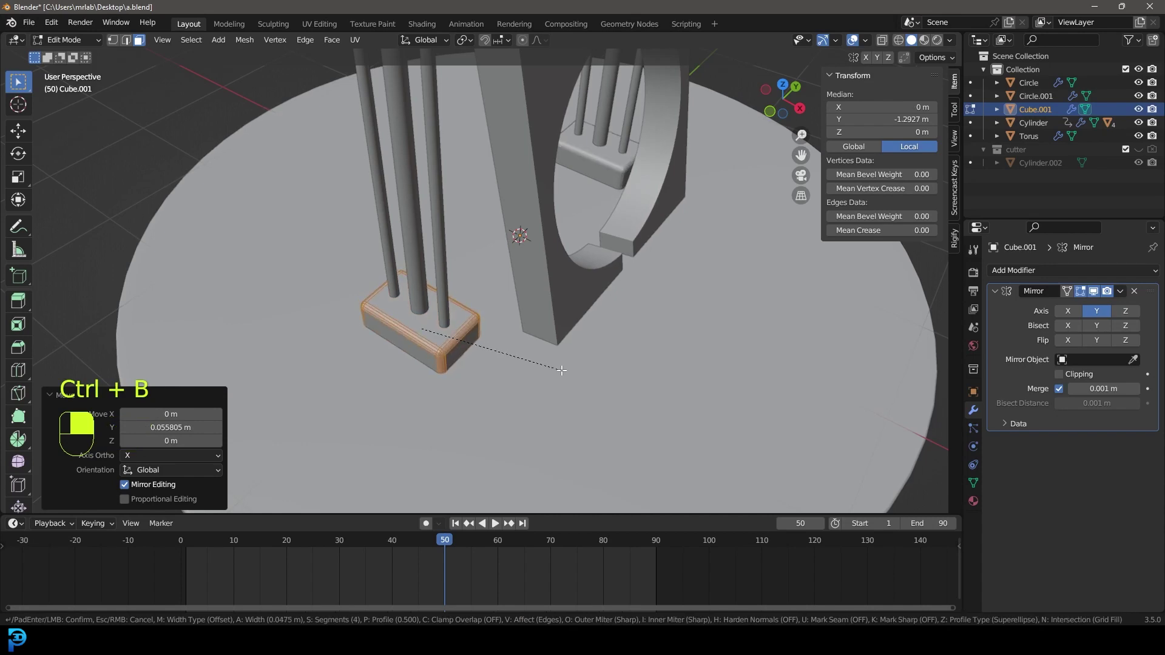
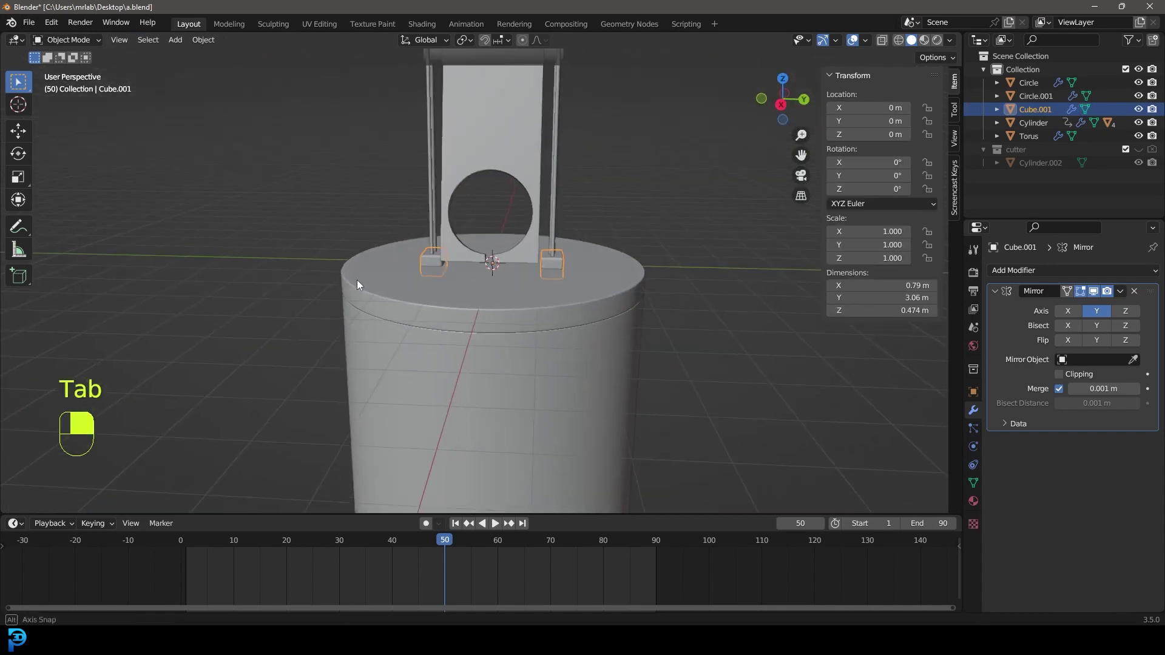
key("alt+a")
left_click(456, 298)
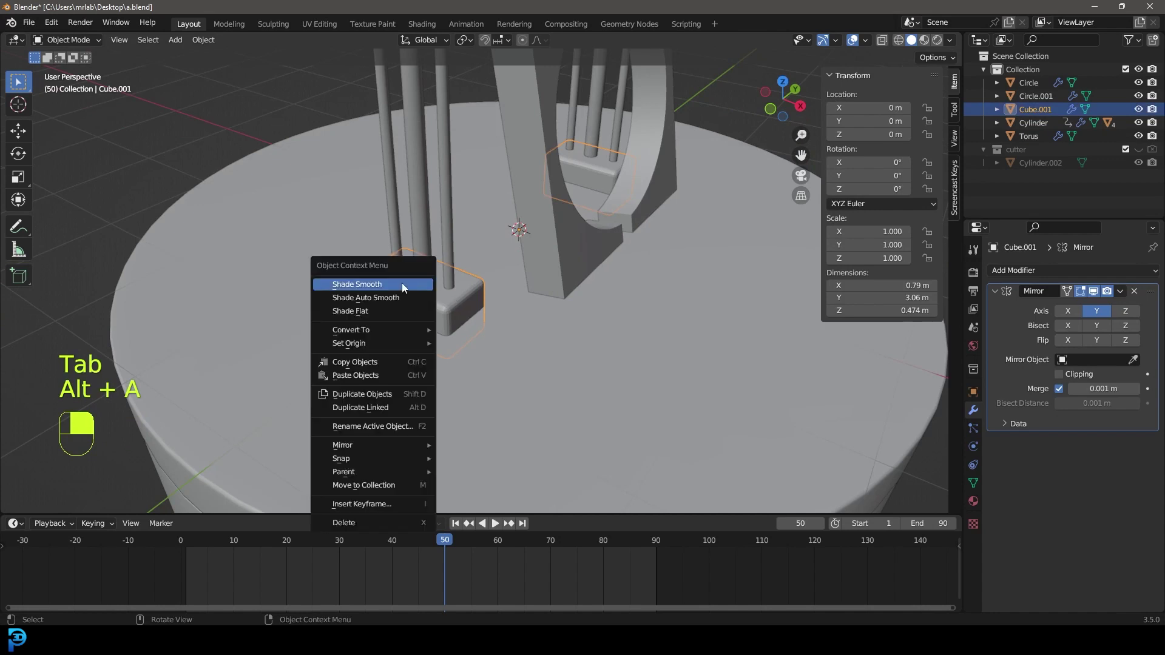
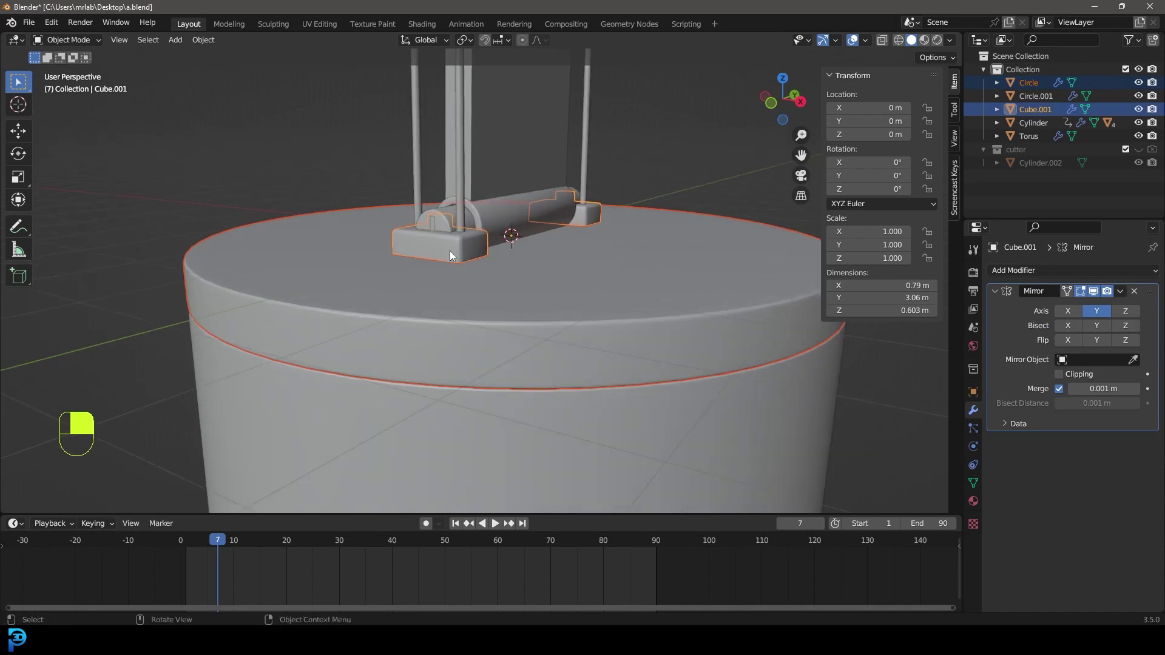
- Box-select the pedestal, disc and blocks and lower them together along Z
left_click_drag(467, 419, 484, 354)
key("g")
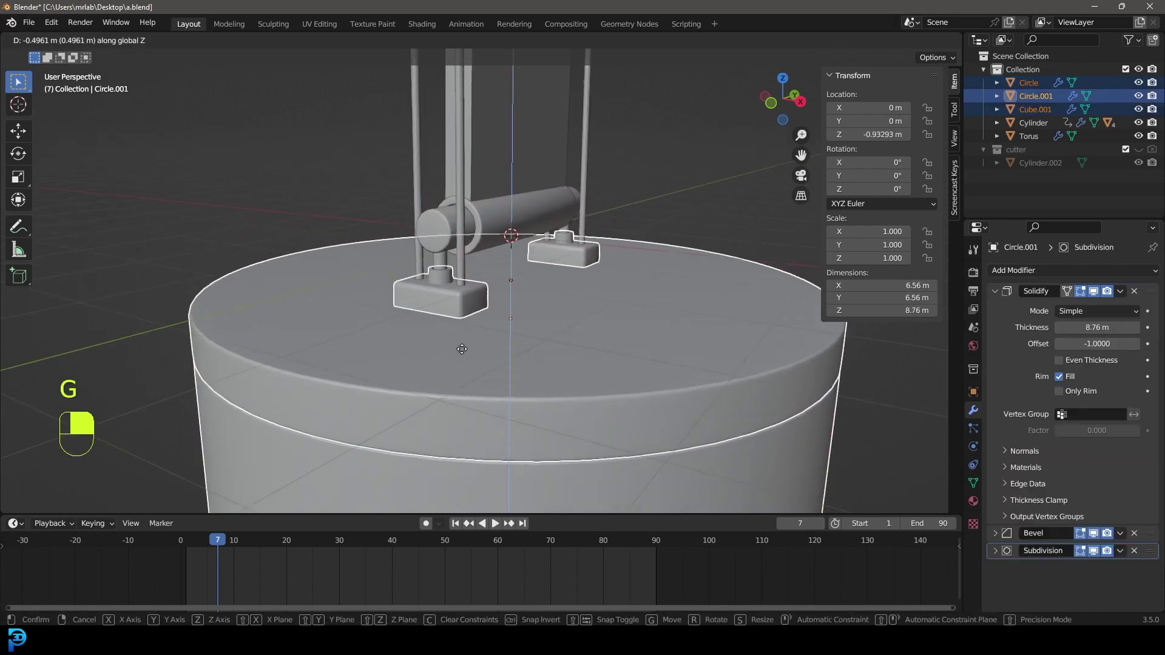
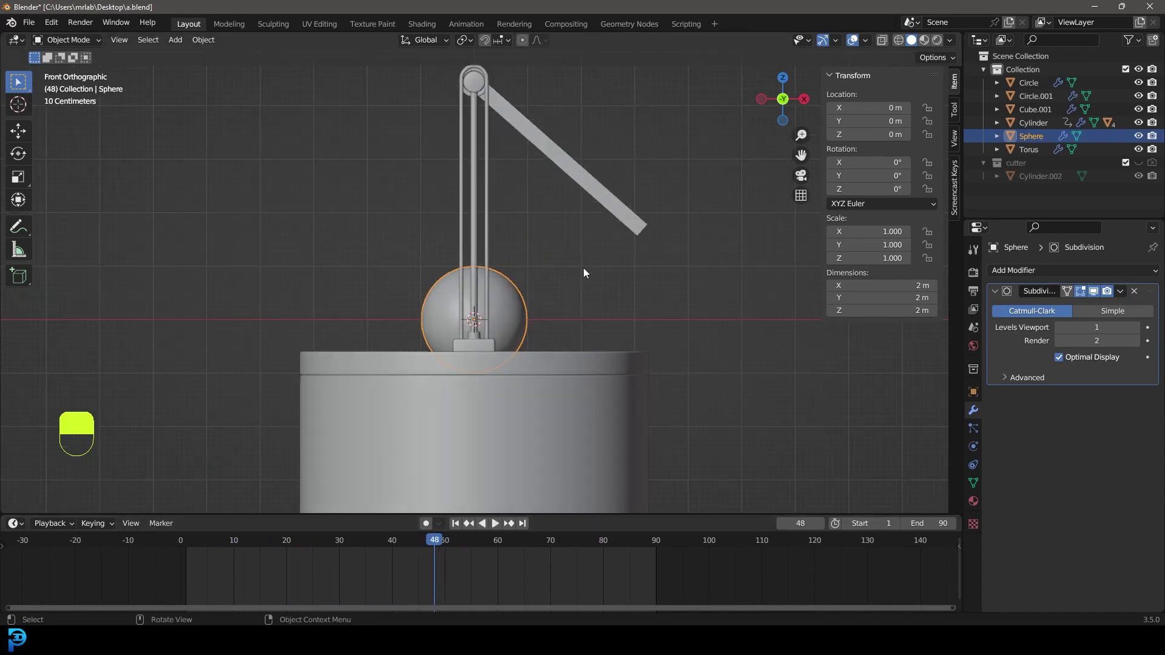
- Shrink the sphere to about 0.84 and move it beside the posts up to the arm's end
left_click_drag(551, 259, 456, 282)
key("g")
middle_click(489, 244)
left_click_drag(521, 247, 445, 543)
key("s")
key("KP_1")
left_click_drag(444, 543, 439, 546)
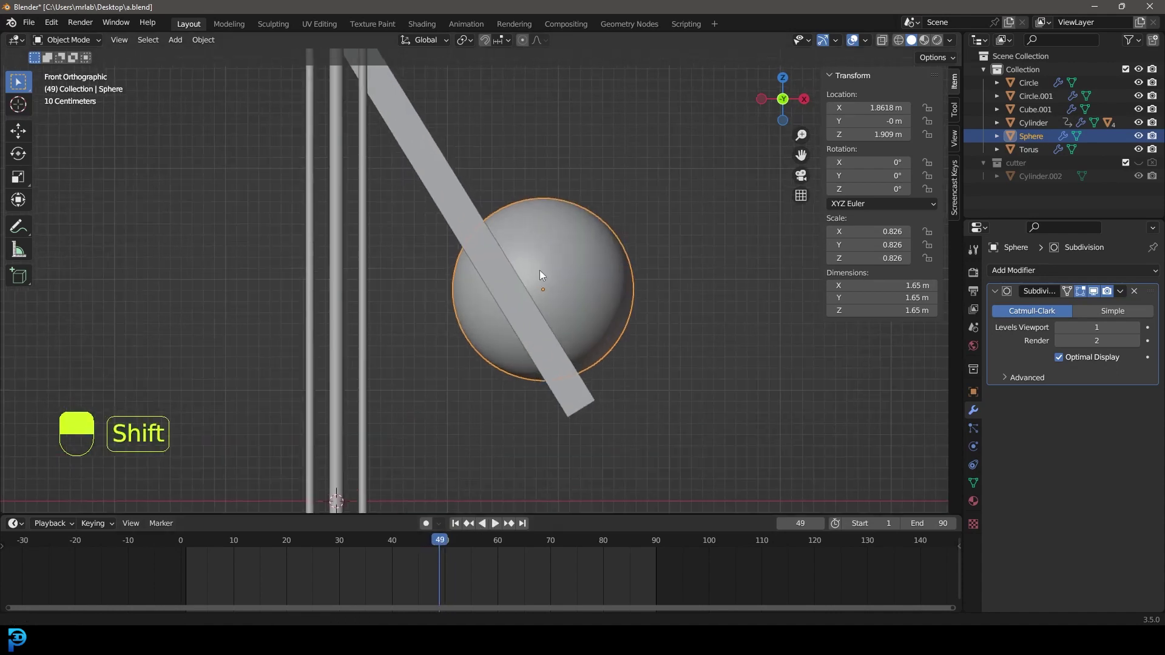
- With X-ray on, fine-tune the sphere's size under the arm in front view and step to frame 52
key("z")
key("g")
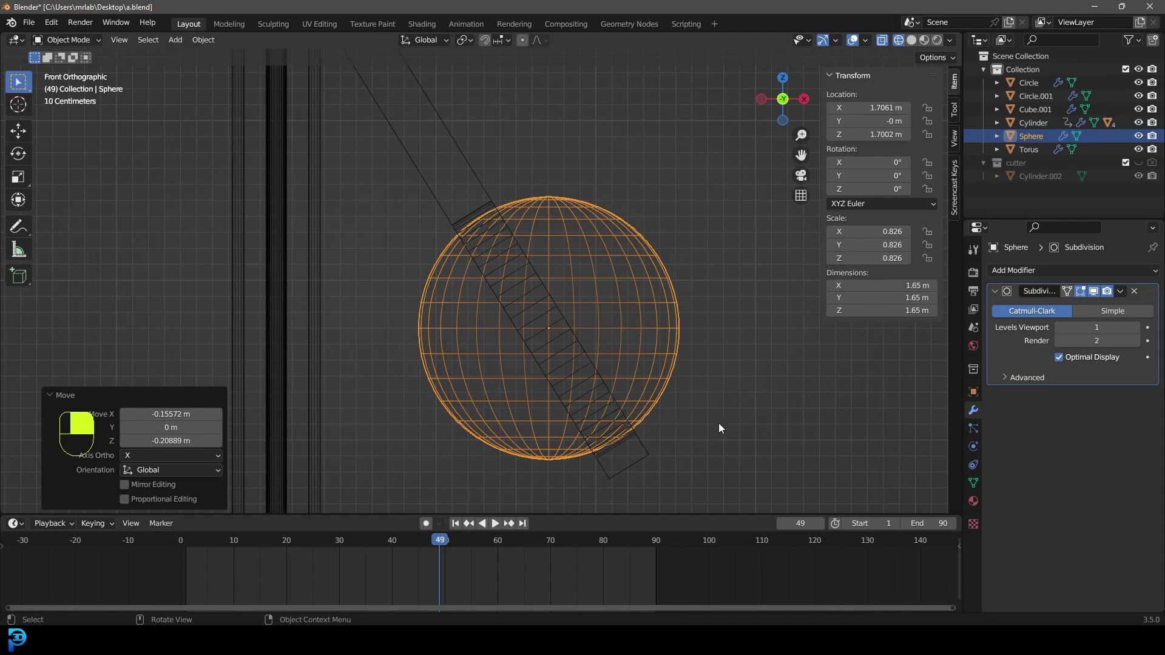
key("s")
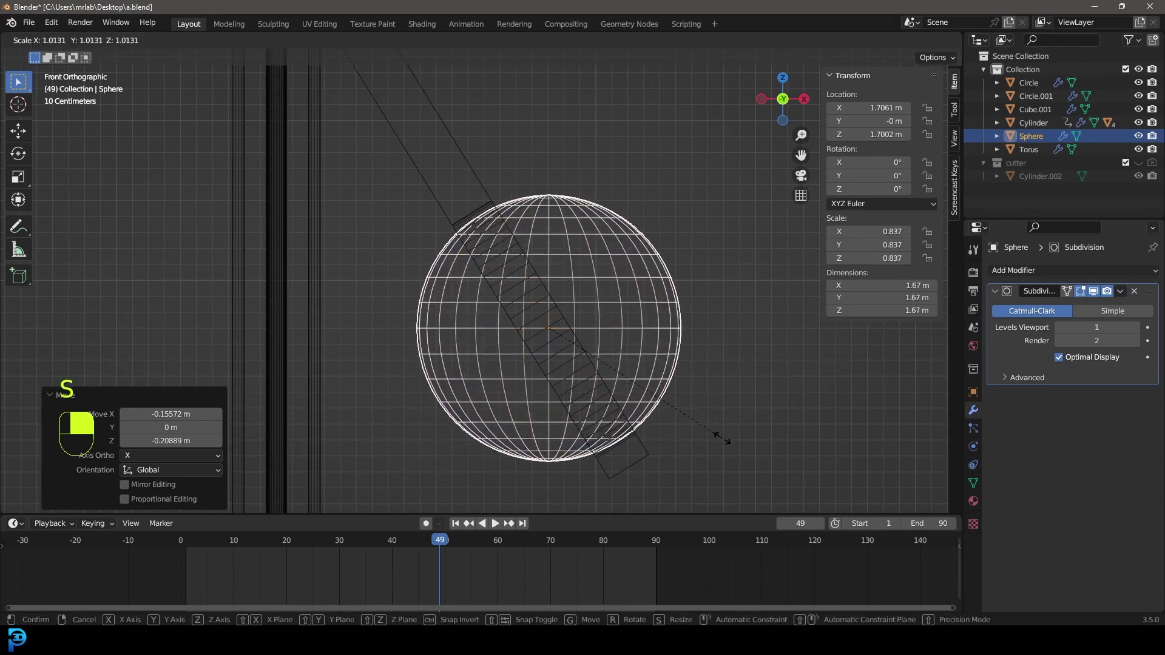
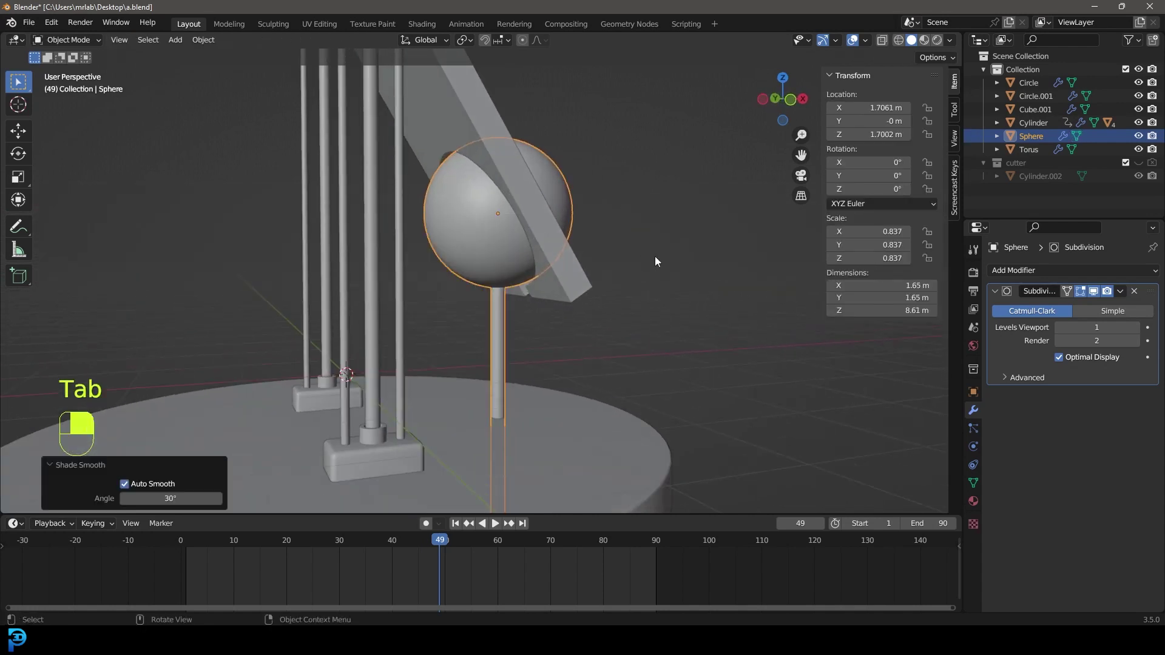
key("KP_1")
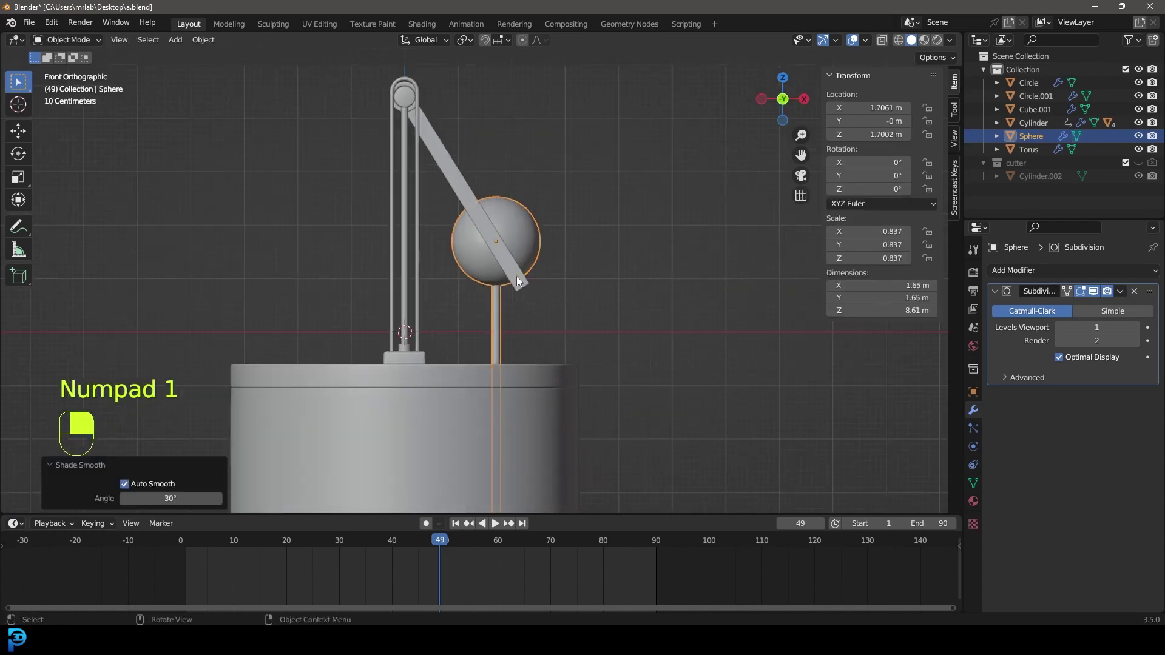
left_click_drag(443, 544, 549, 266)
- Duplicate the sphere weight with its rod to the opposite side of the posts
key("z")
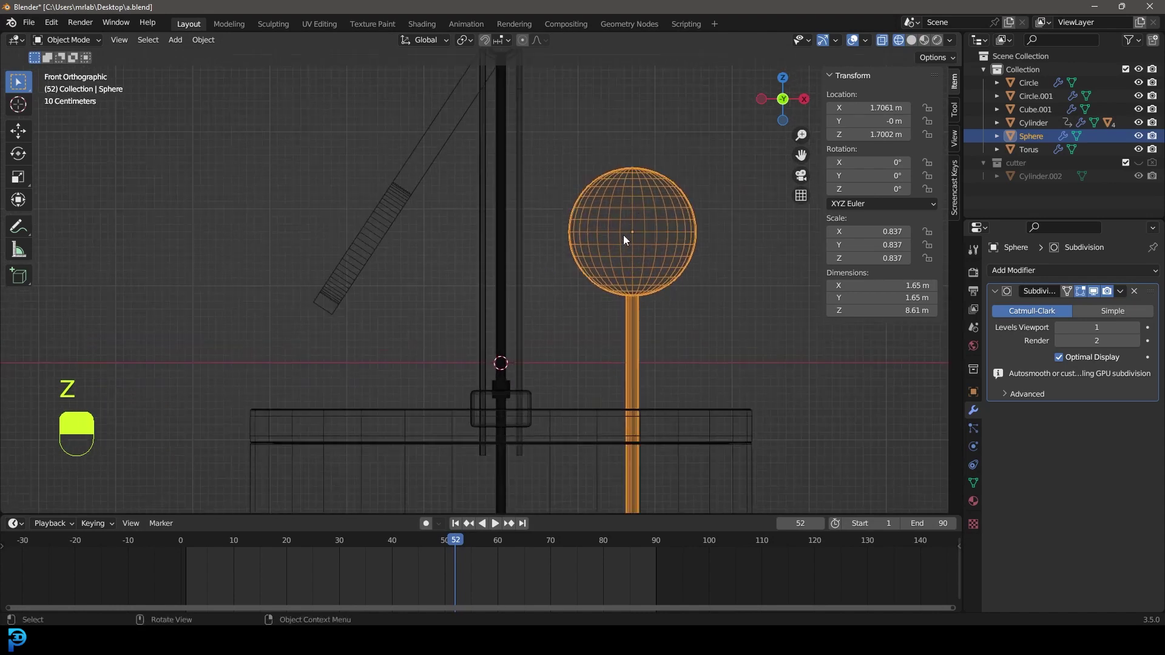
key("shift+d")
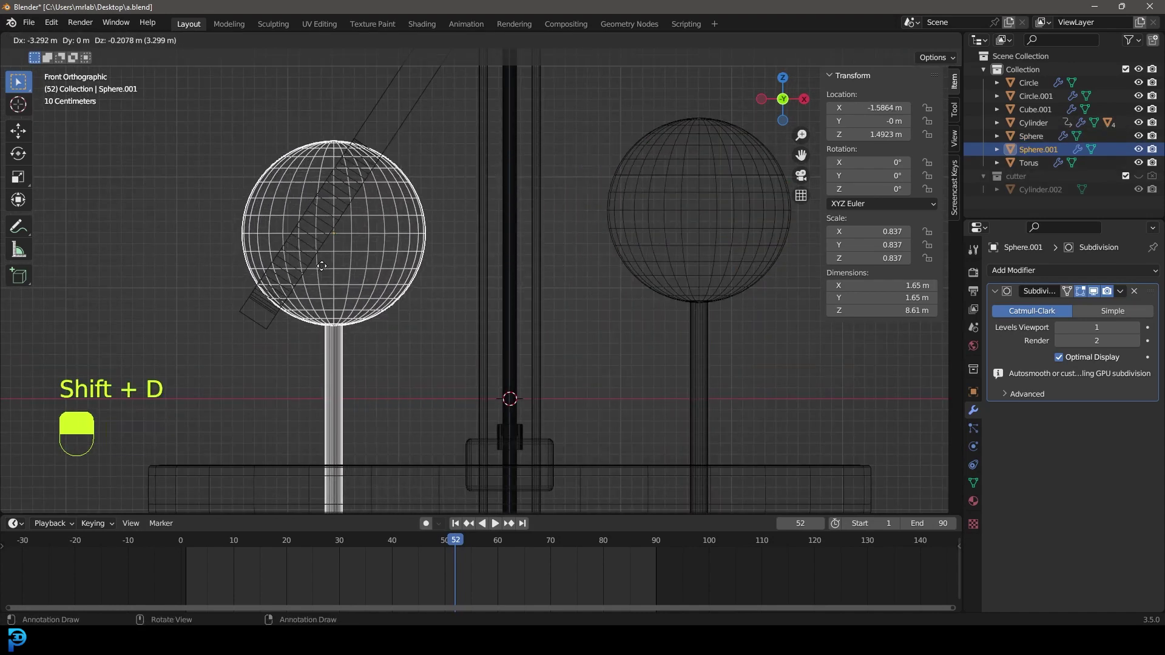
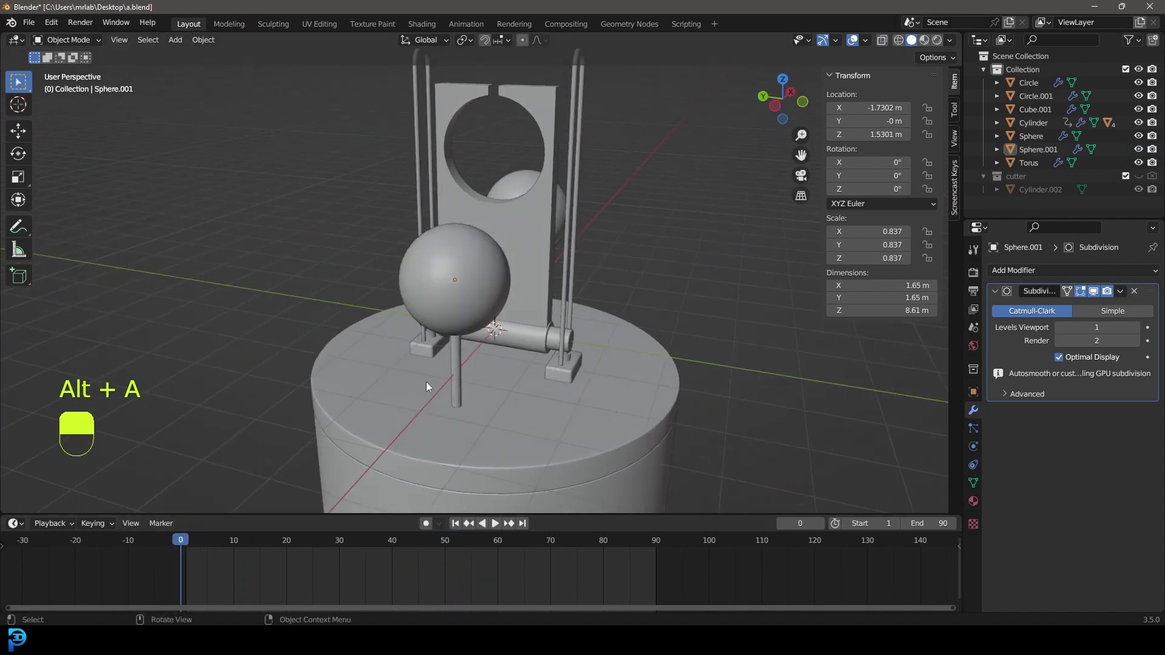
- Play the swing animation and orbit around the sculpture during playback
key("space")
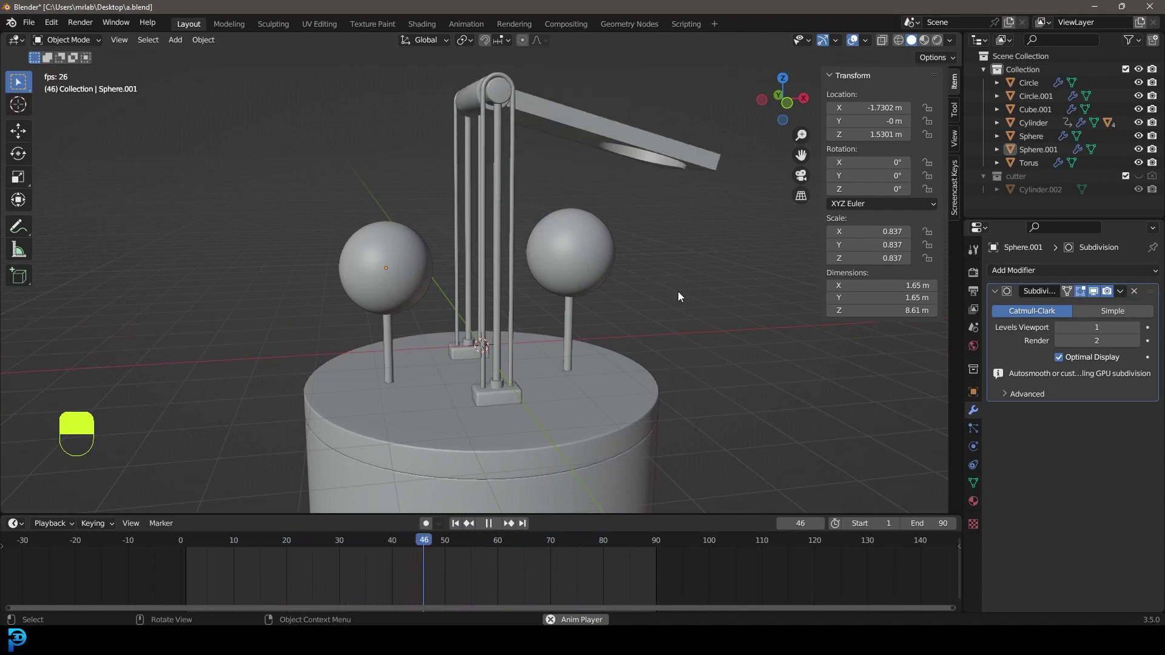
key("space")
left_click_drag(565, 342, 650, 353)
key("space")
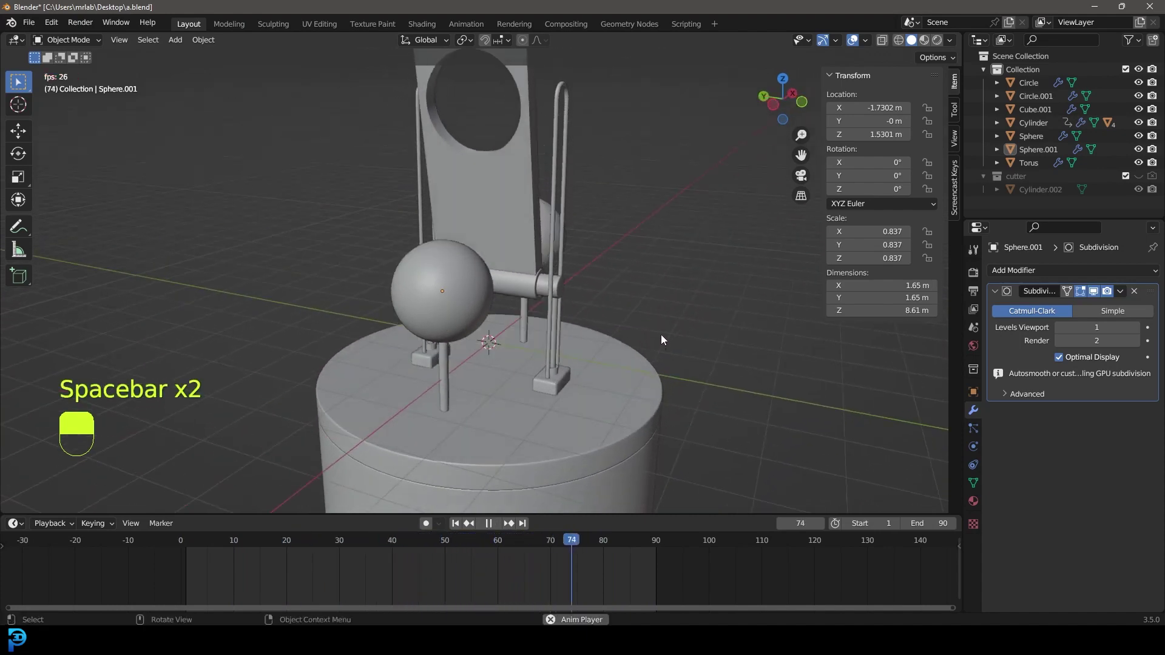
- Add a camera at the origin and dolly it back to frame the whole sculpture
key("space")
key("KP_1")
key("shift+a")
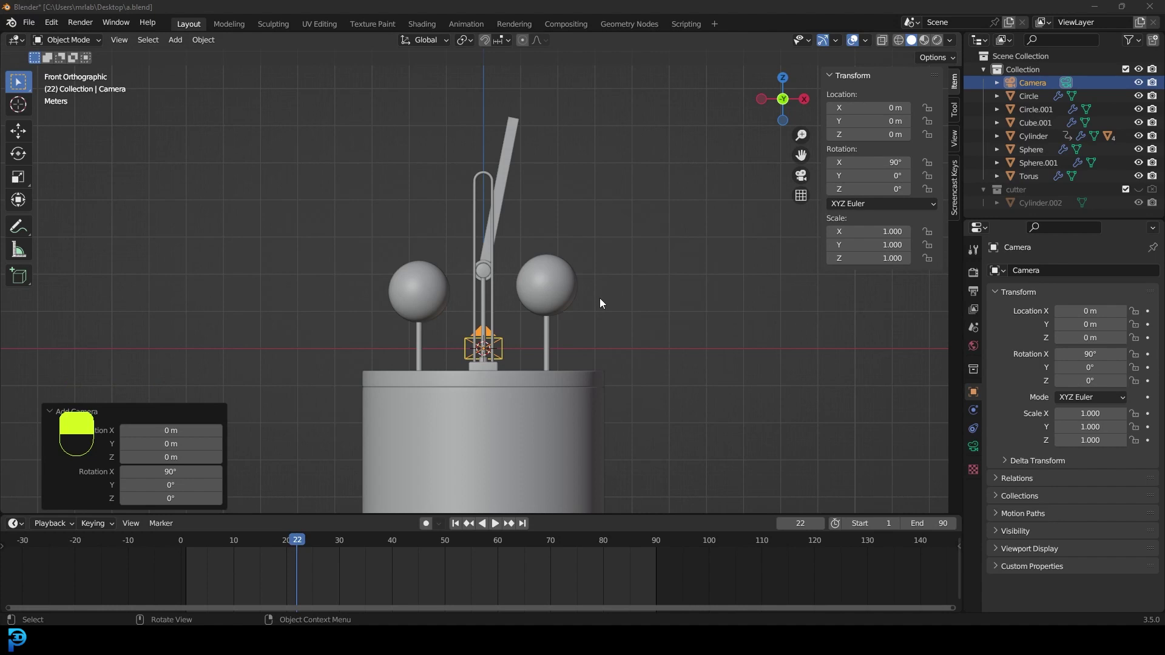
key("KP_0")
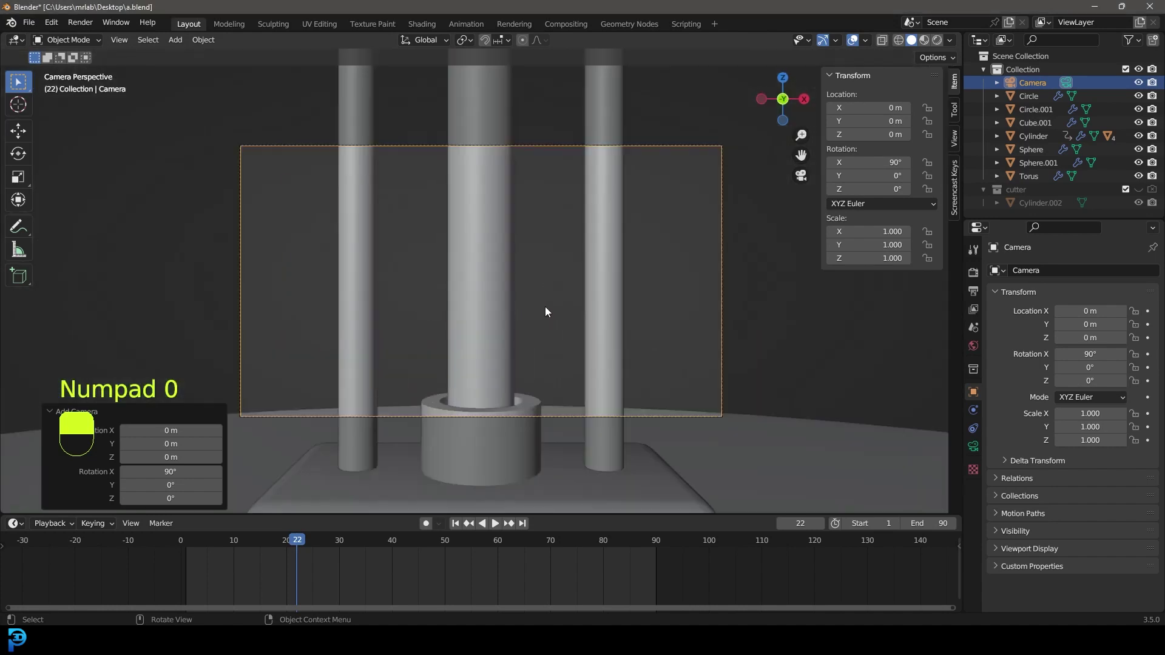
key("g")
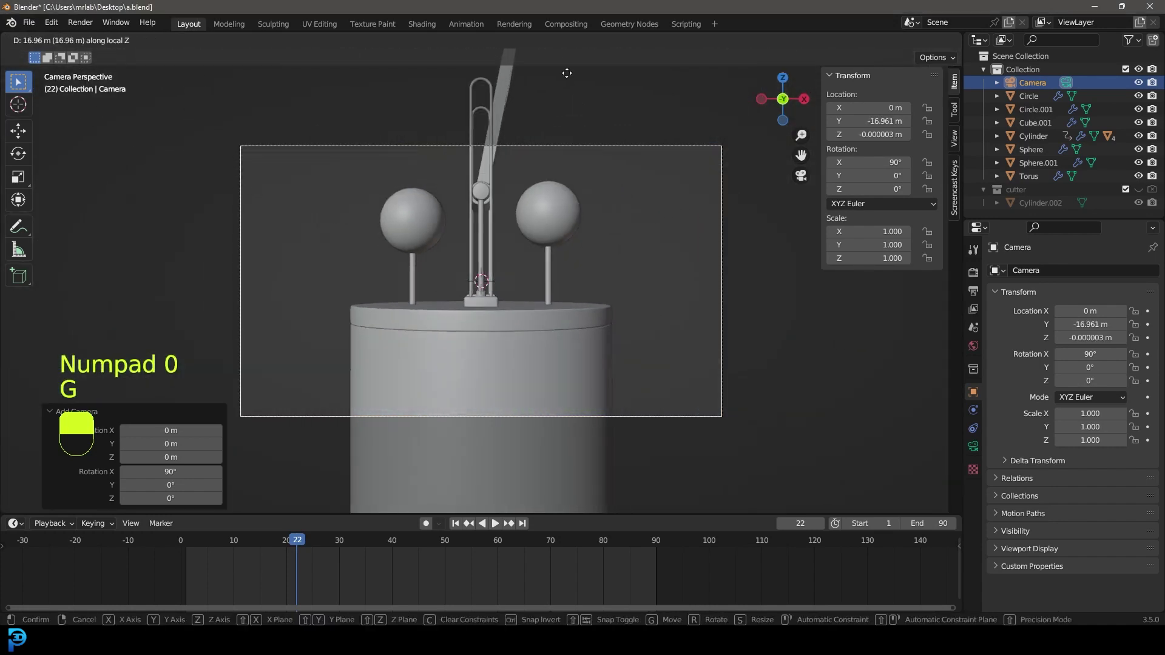
left_click_drag(564, 80, 464, 45)
- Rotate the camera about 47.6° on Z to view at an angle and pull it further back
key("r")
key("r")
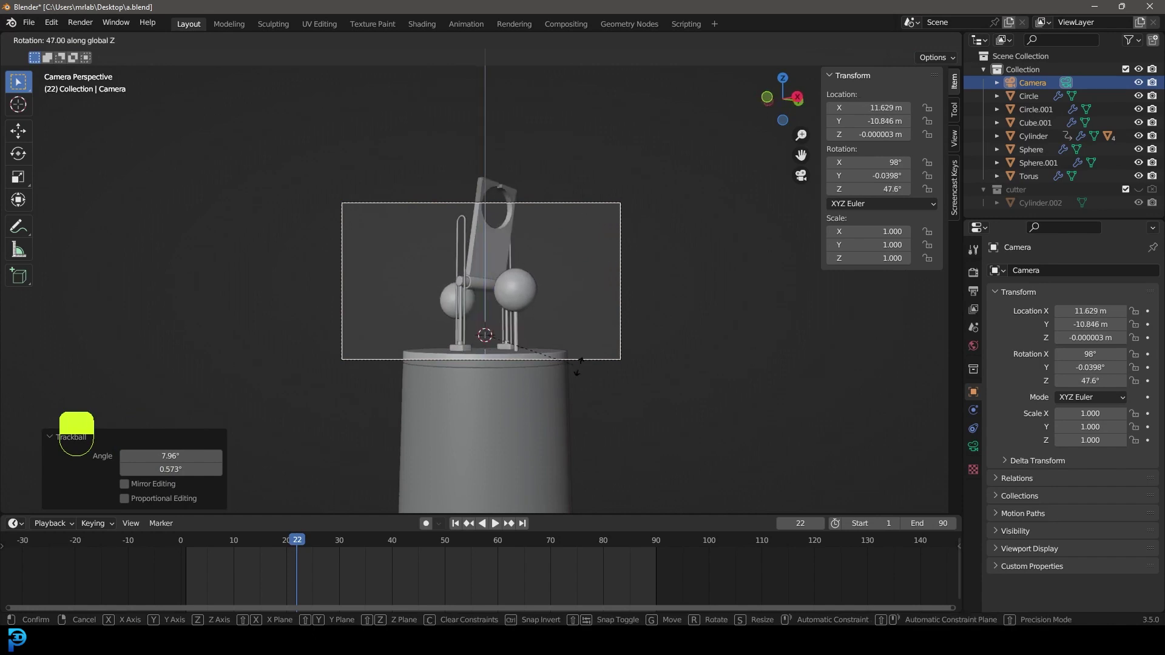
left_click_drag(580, 373, 464, 44)
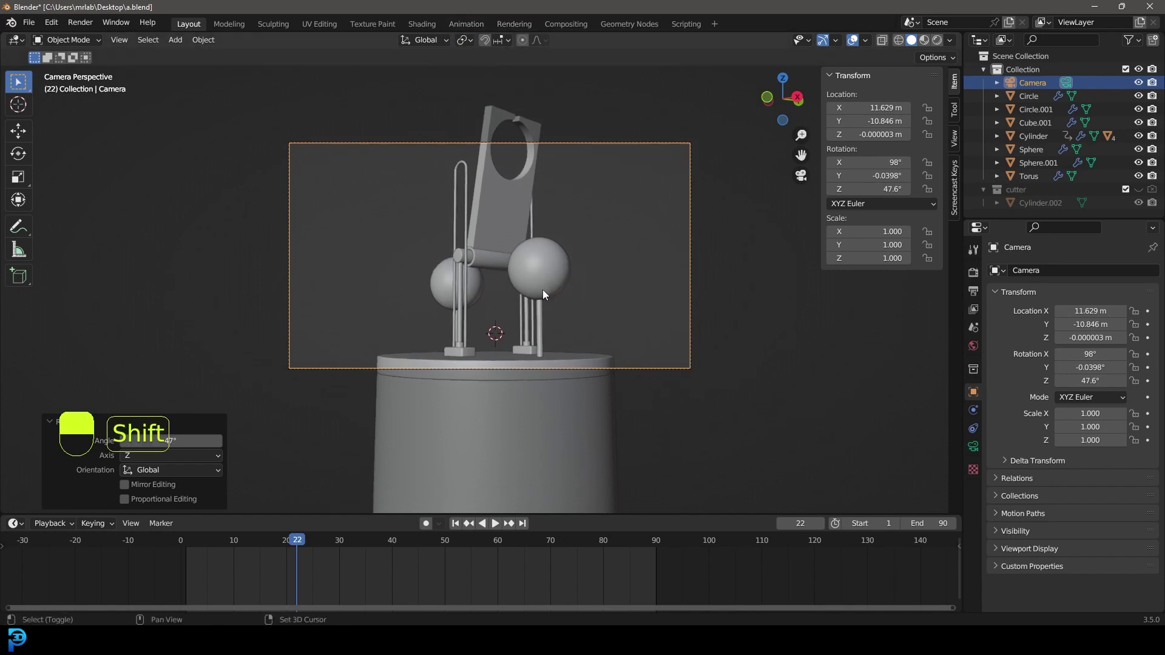
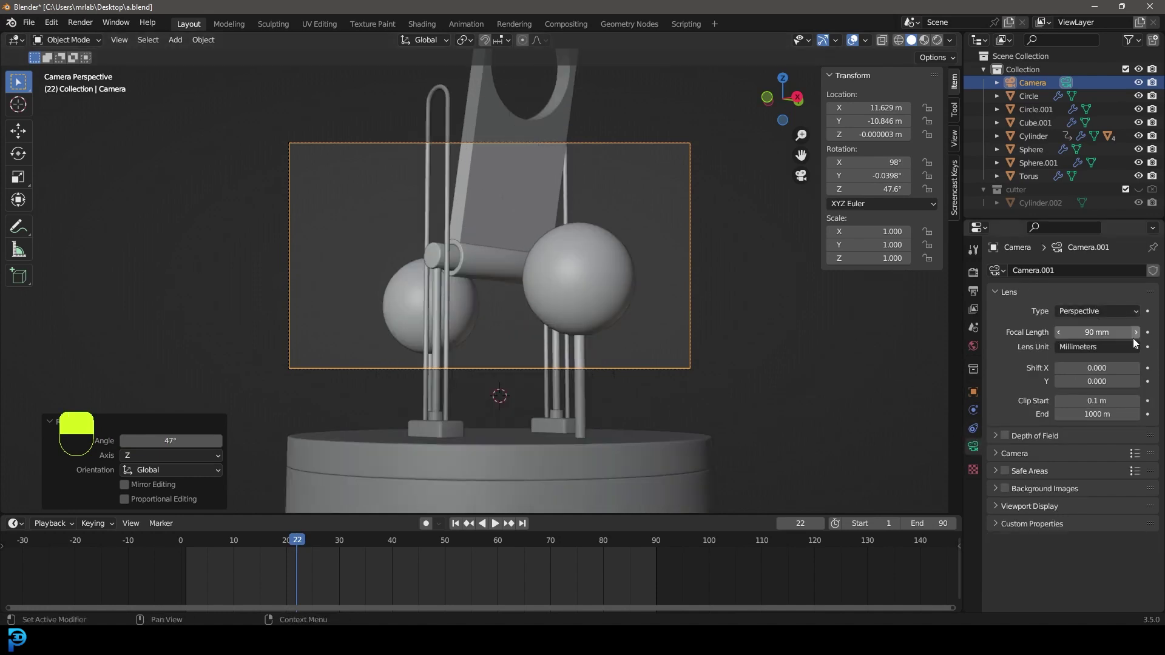
key("g")
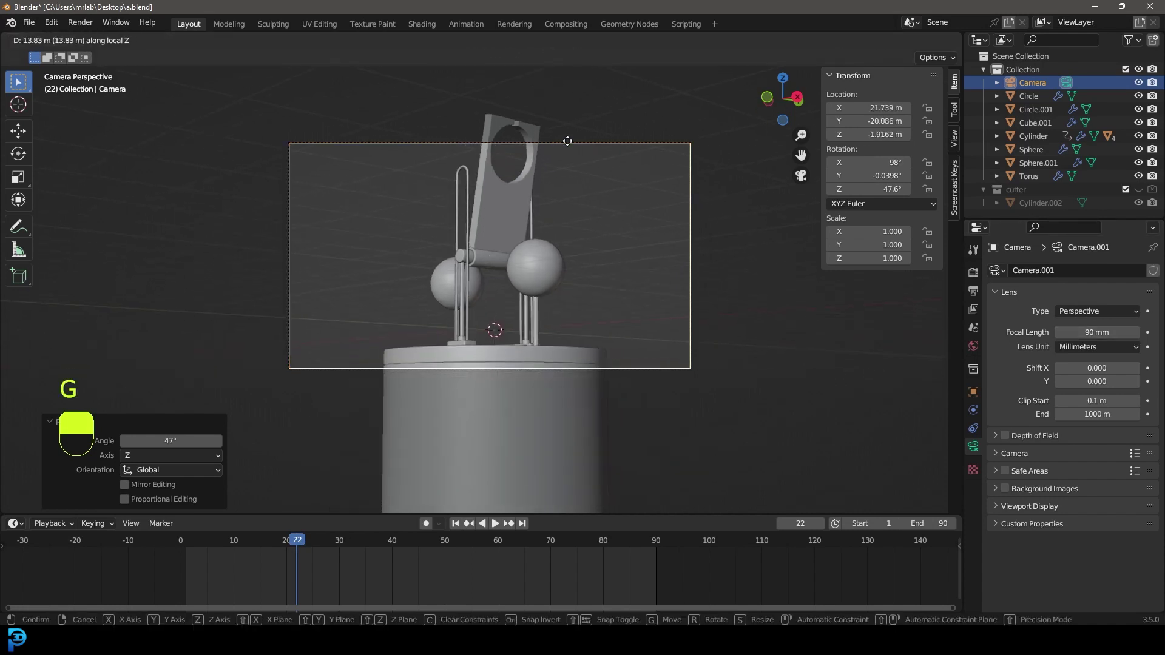
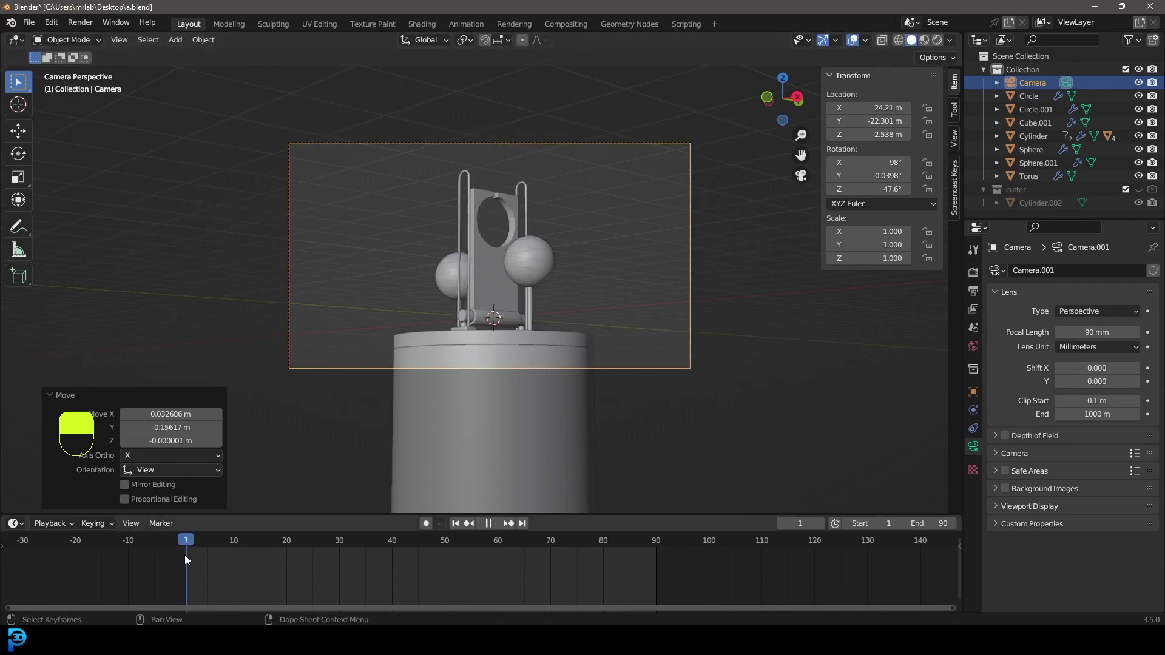
- Keyframe the camera's pose, copy it to frame 90, then key a slightly tilted pose between
key("|")
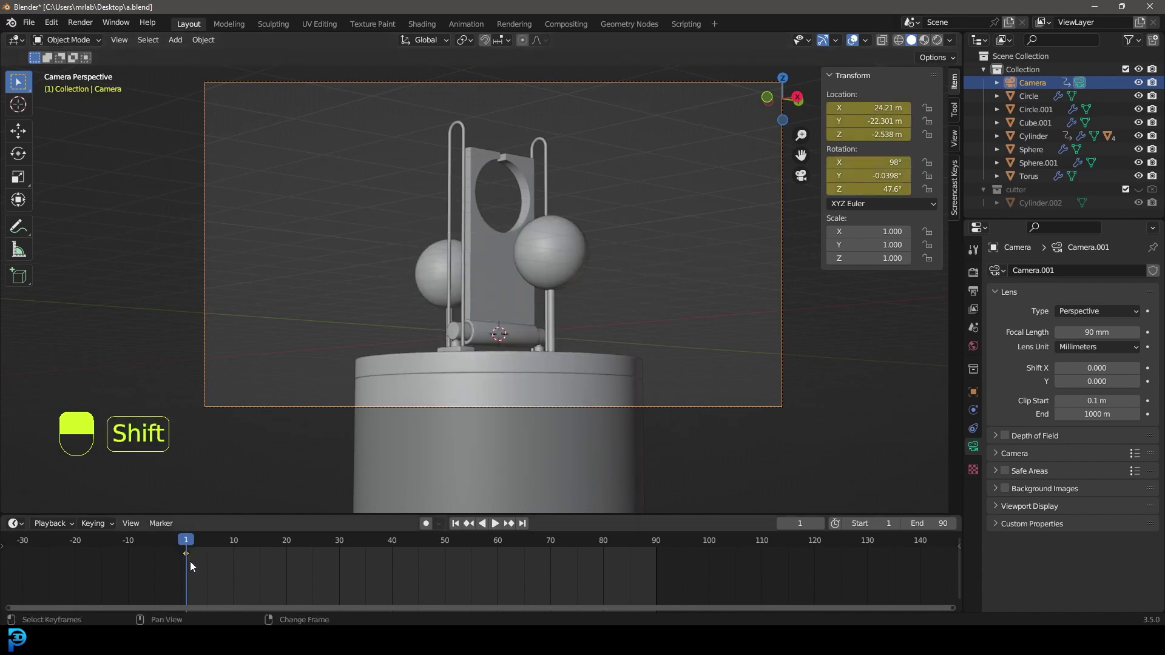
key("shift+d")
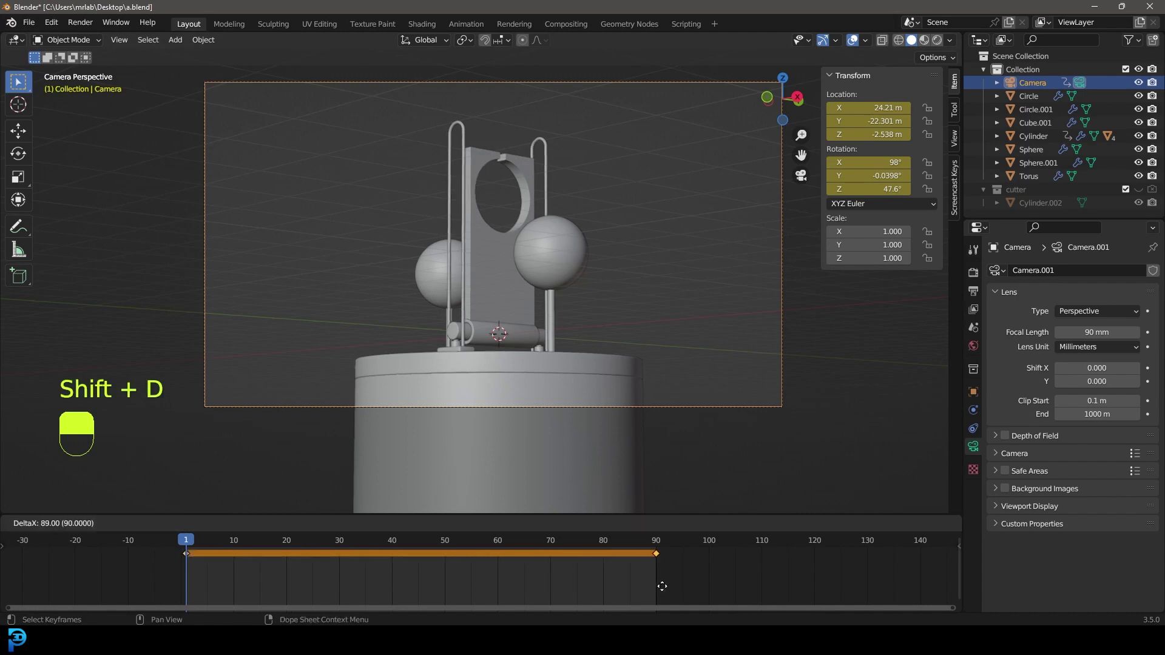
left_click_drag(664, 592, 237, 550)
left_click_drag(189, 543, 431, 528)
key("r")
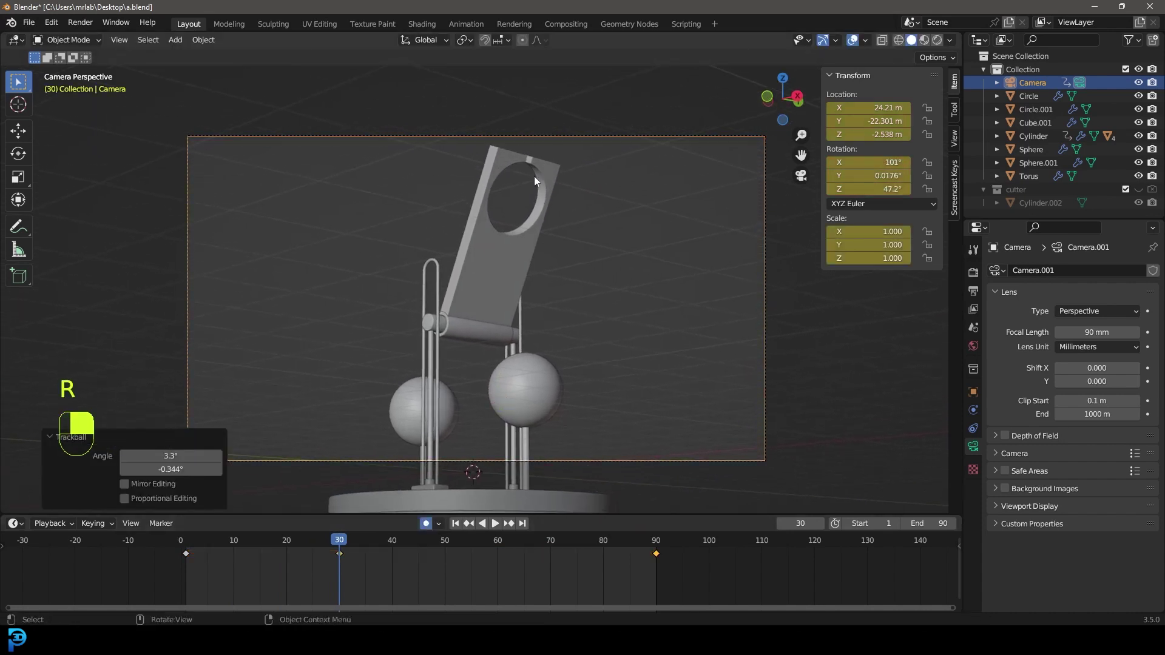
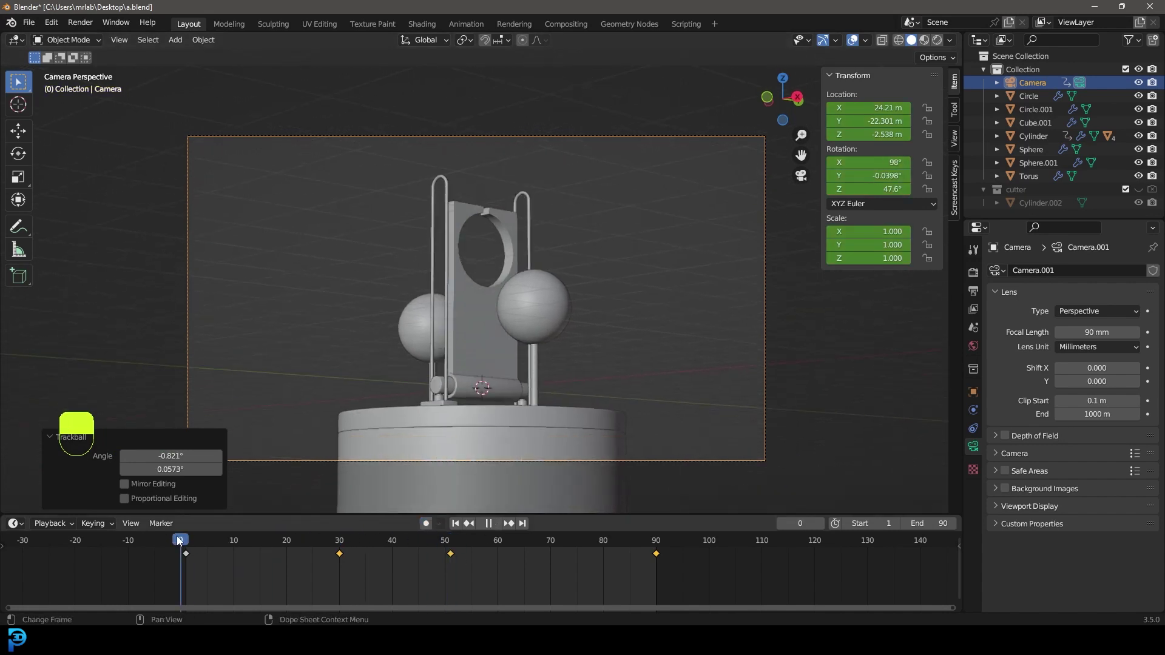
- Play back the camera motion and save the file as a.blend
key("space")
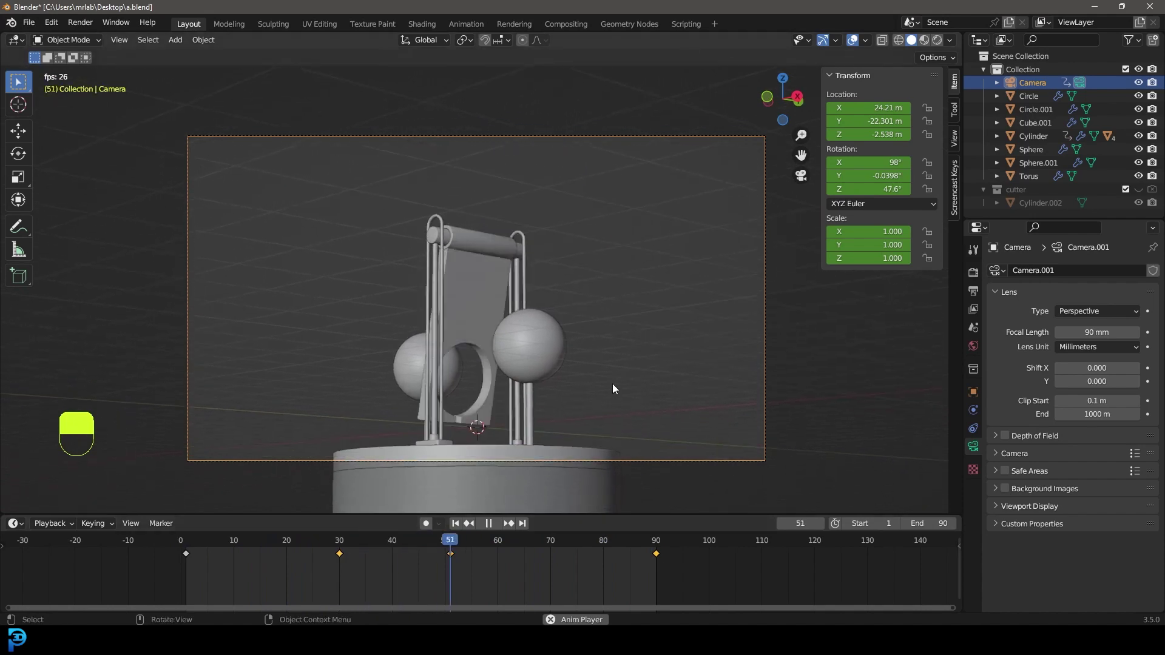
key("space")
key("ctrl+s")
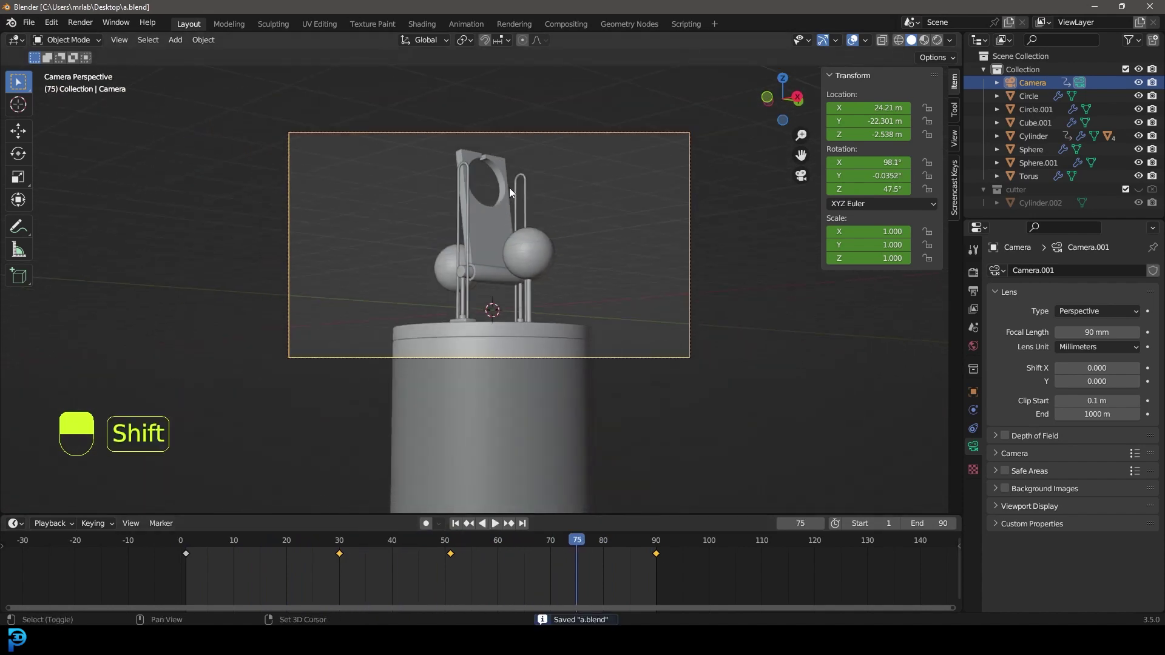
- Add a circle, lower it and extrude the partial ring into a tall curved backdrop wall
key("shift+a")
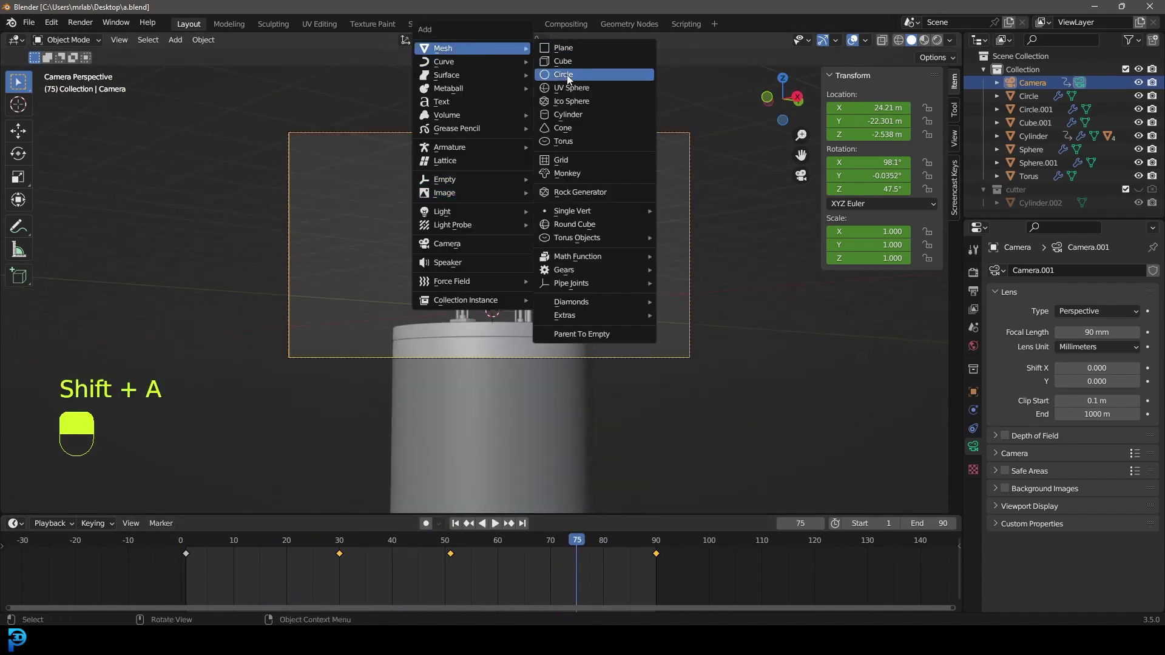
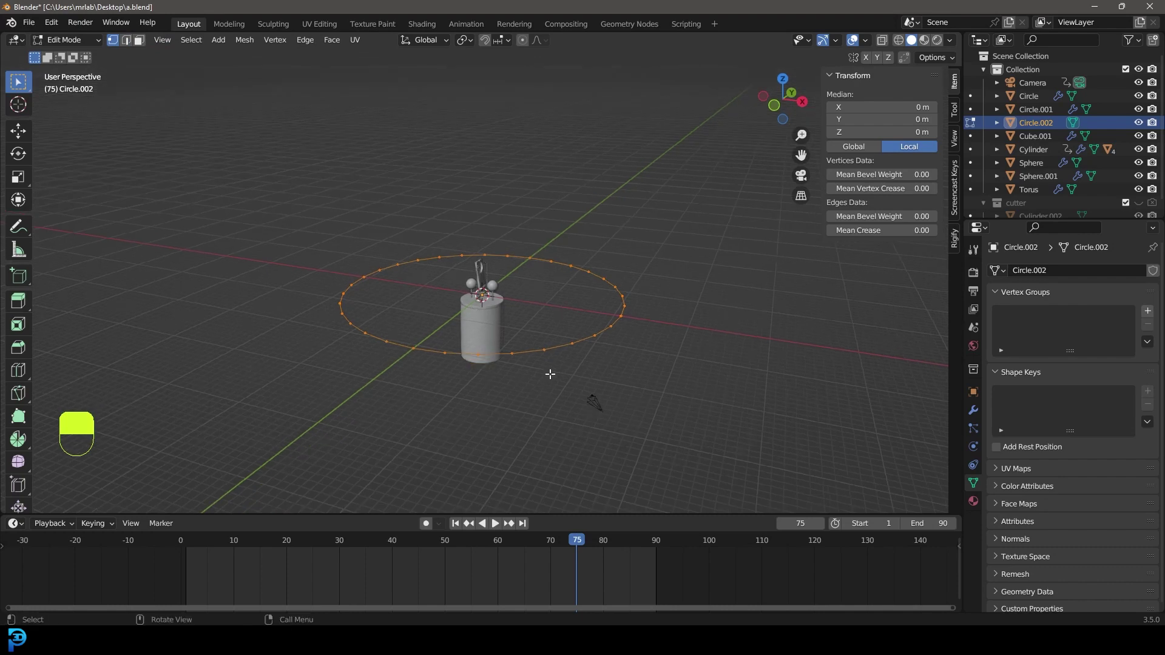
key("g")
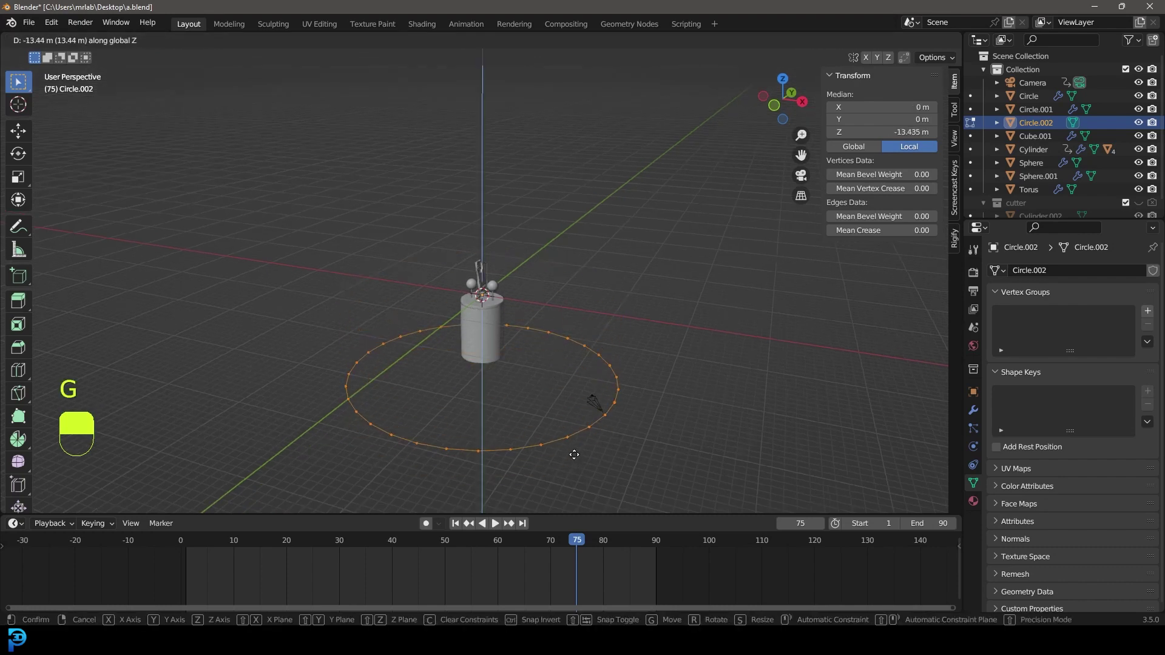
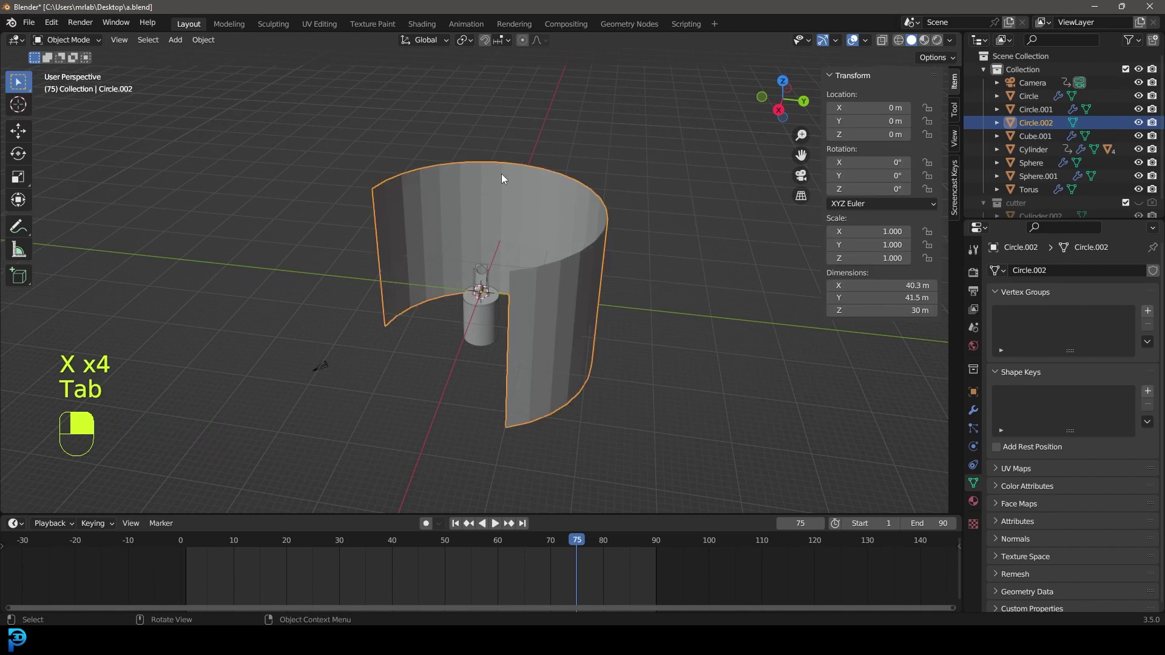
left_click_drag(517, 227, 487, 295)
- Look through the camera and play the animation with the backdrop in view
key("KP_0")
key("alt+a")
key("space")
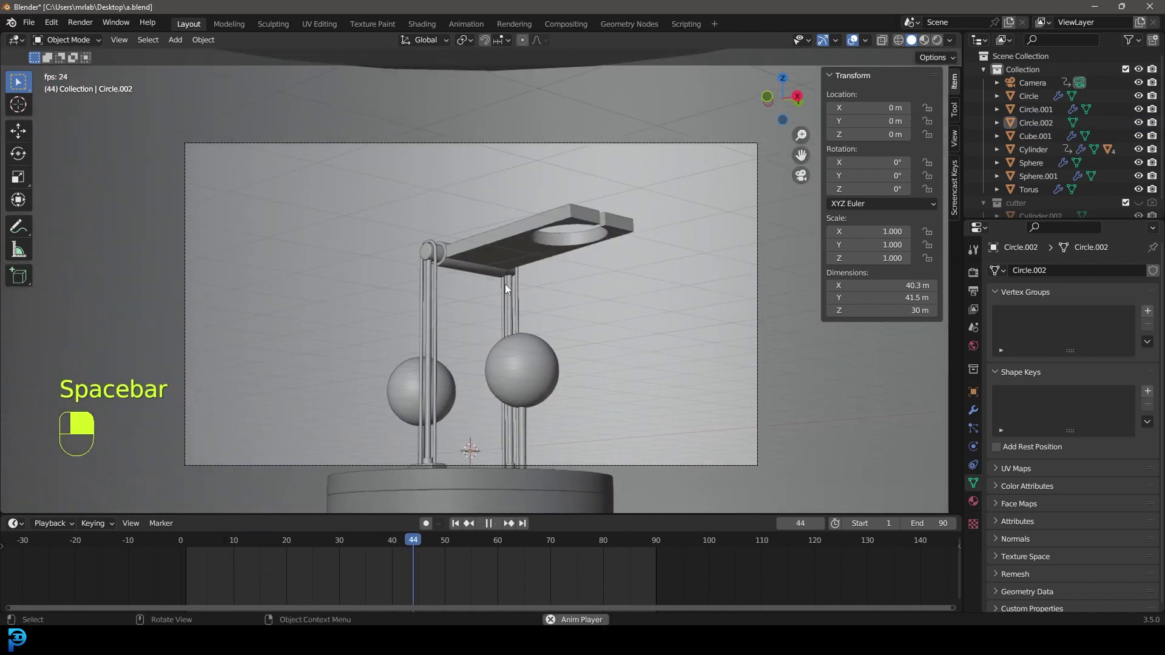
- Stop playback at frame 72 and save the scene again as a.blend
key("space")
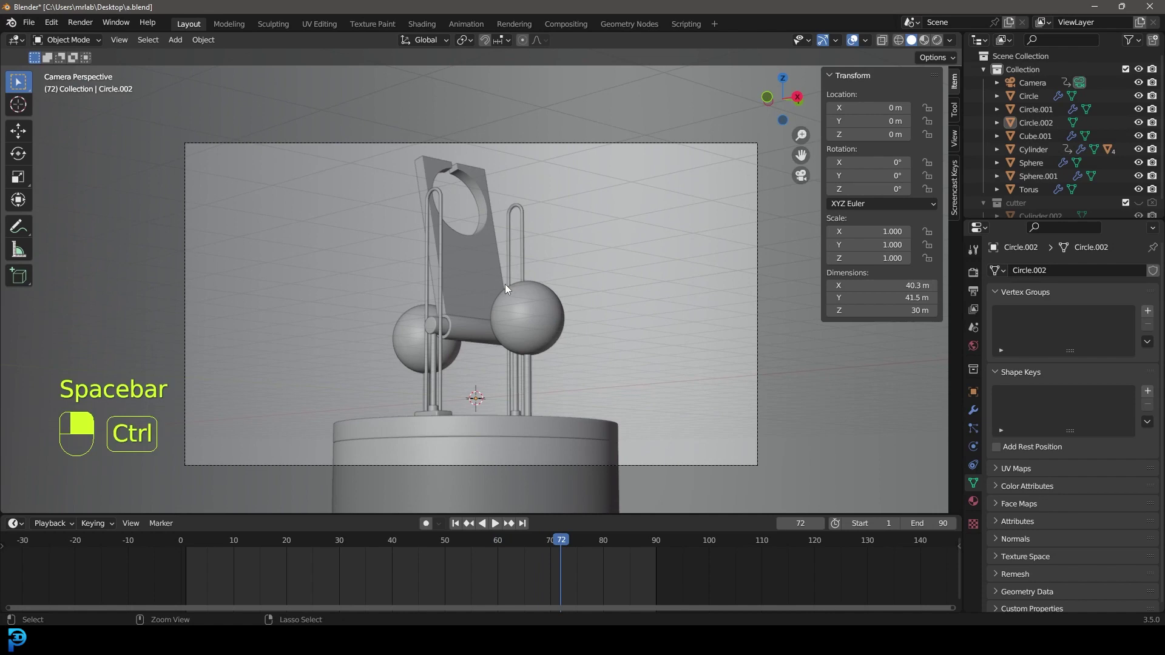
key("ctrl+s")
key("ctrl+s")
- Enlarge the camera frame to fill the viewport showing the sculpture against the backdrop
right_click(506, 290)
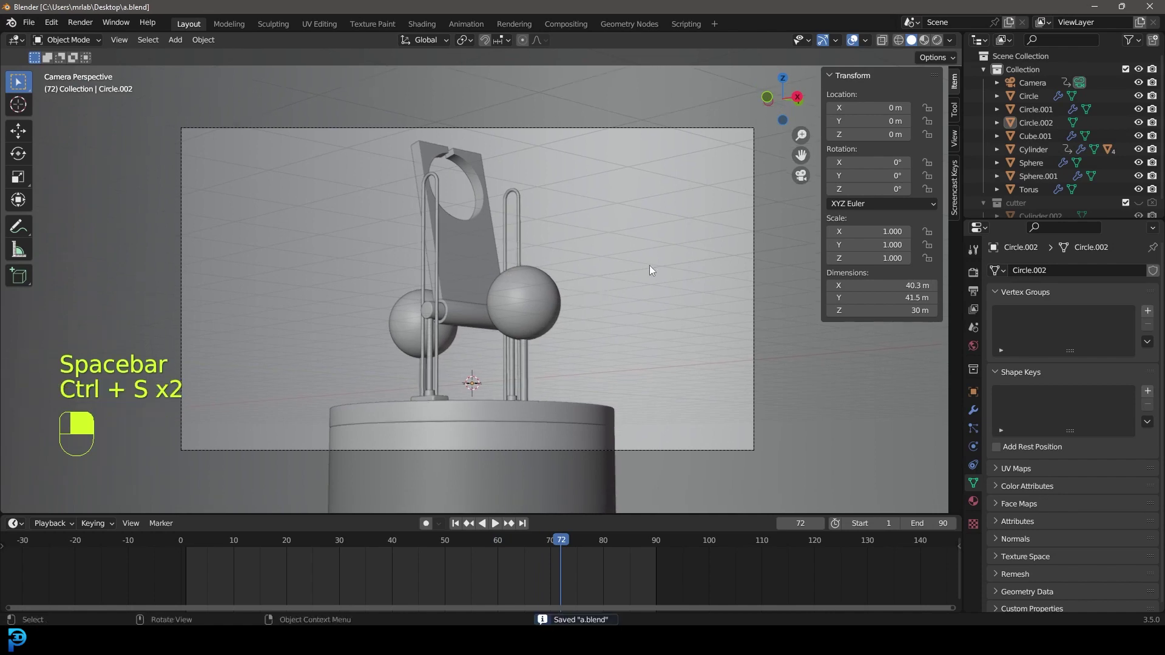
key("n")
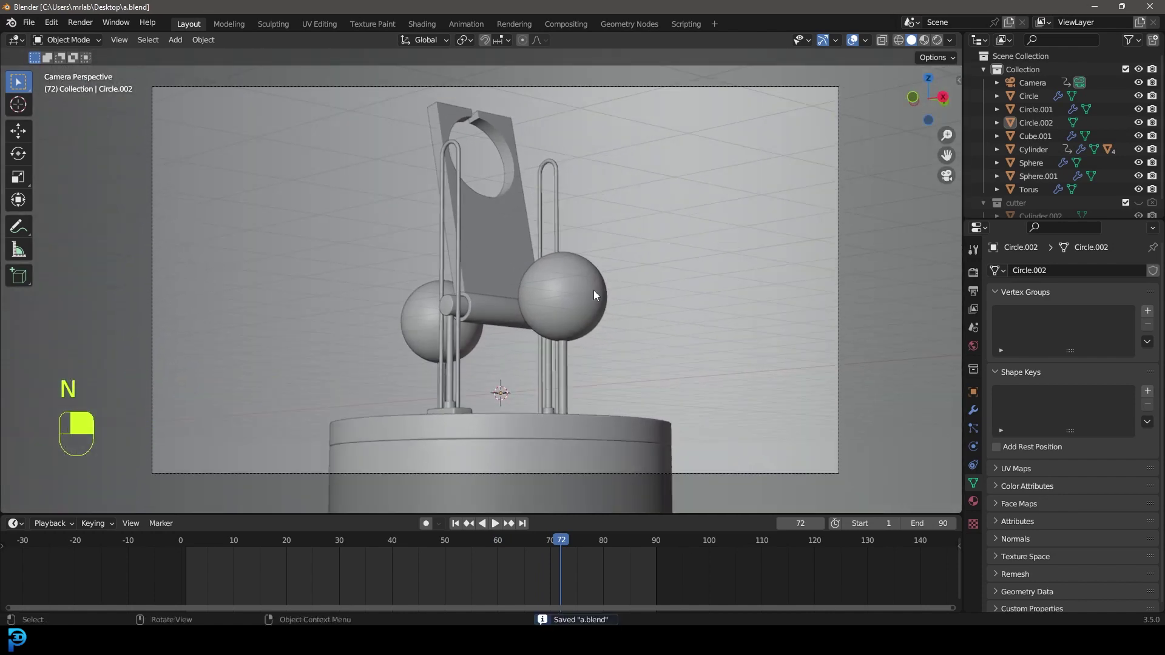
right_click(692, 272)
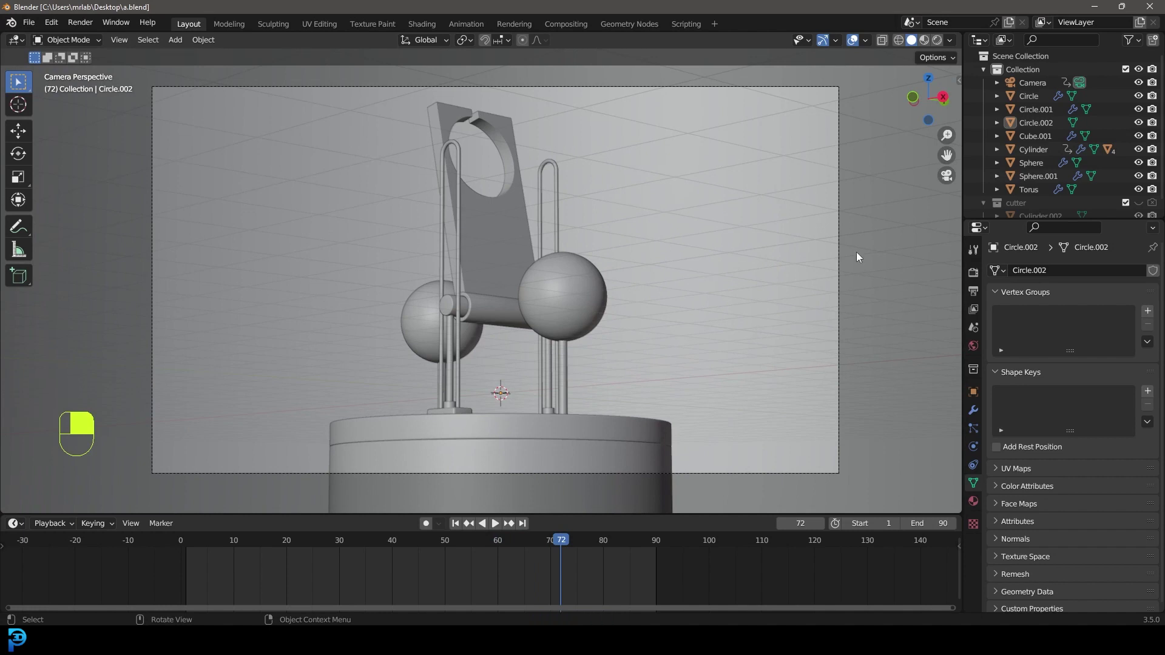